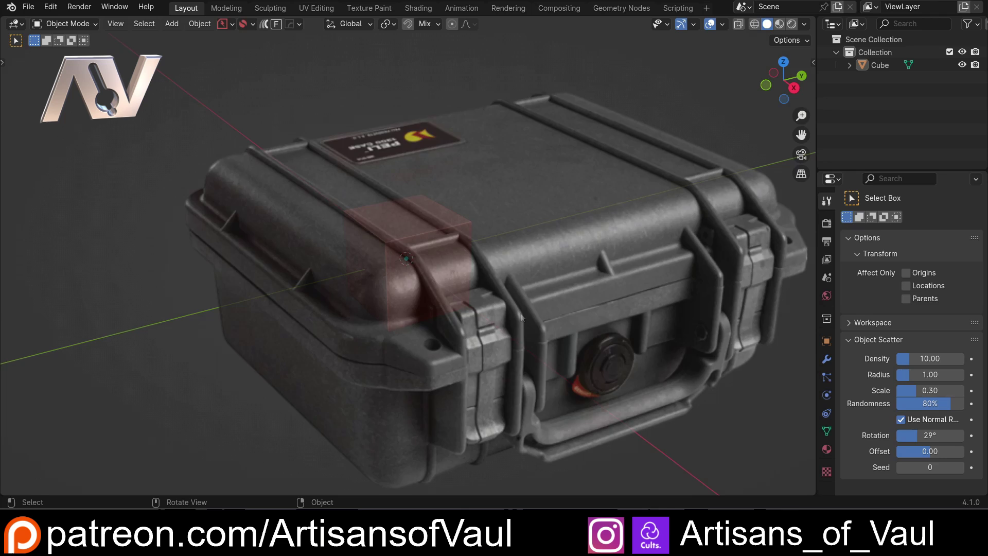
Try an edit-mode bevel (Ctrl+B) on the cube's edges, then undo it and return to Object Mode.
click(415, 262)
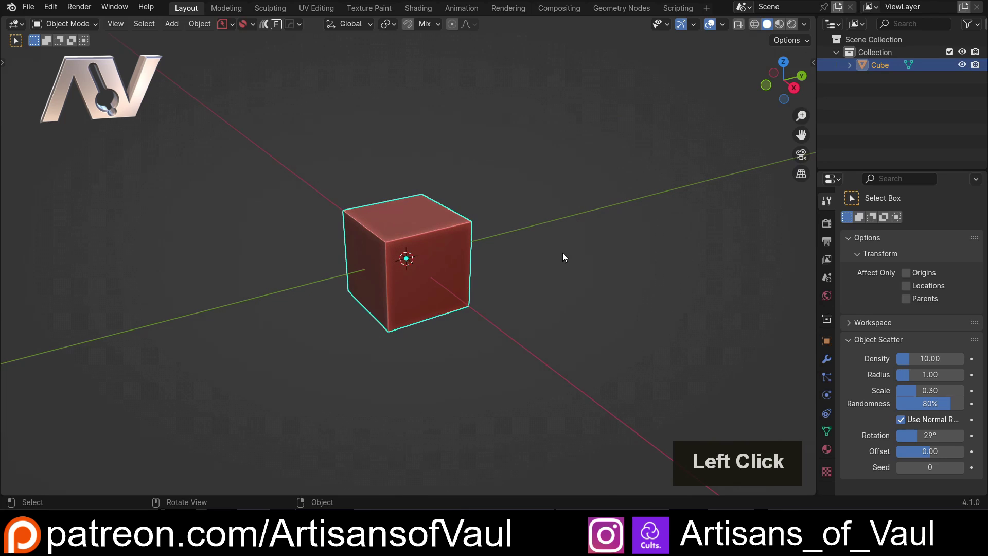
key(Tab)
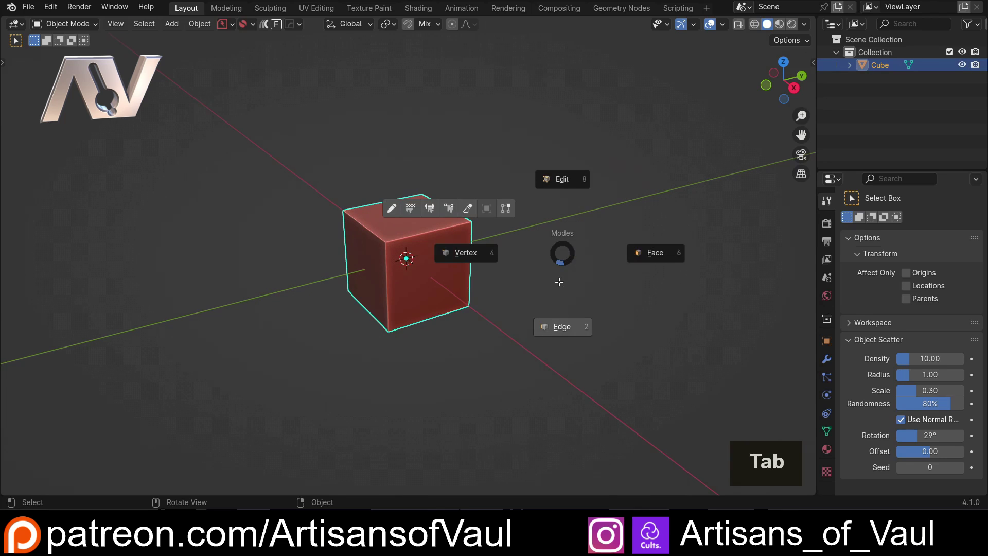
key(ctrl+b)
scroll(up, 3)
click(580, 274)
key(Tab)
click(523, 236)
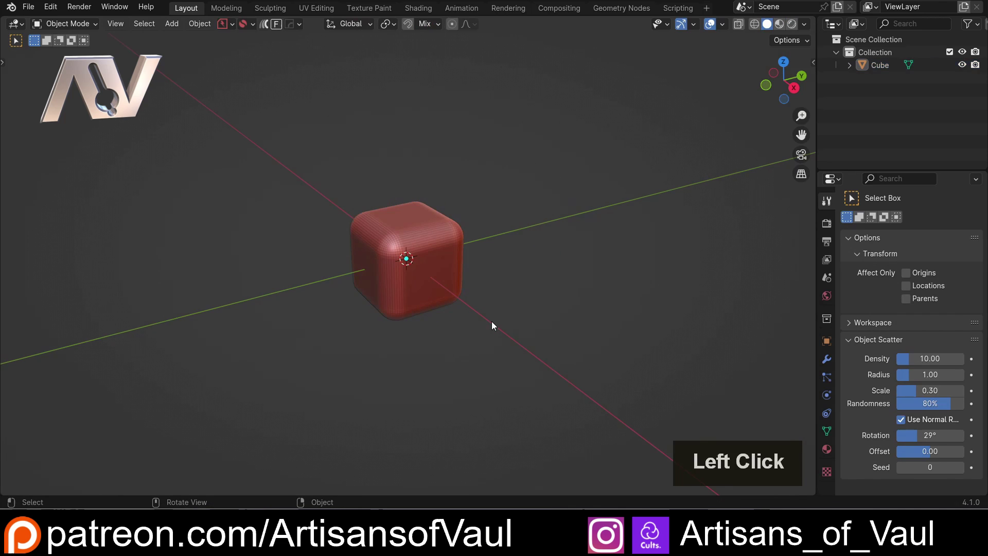
key(ctrl+z)
click(559, 218)
middle_click(508, 221)
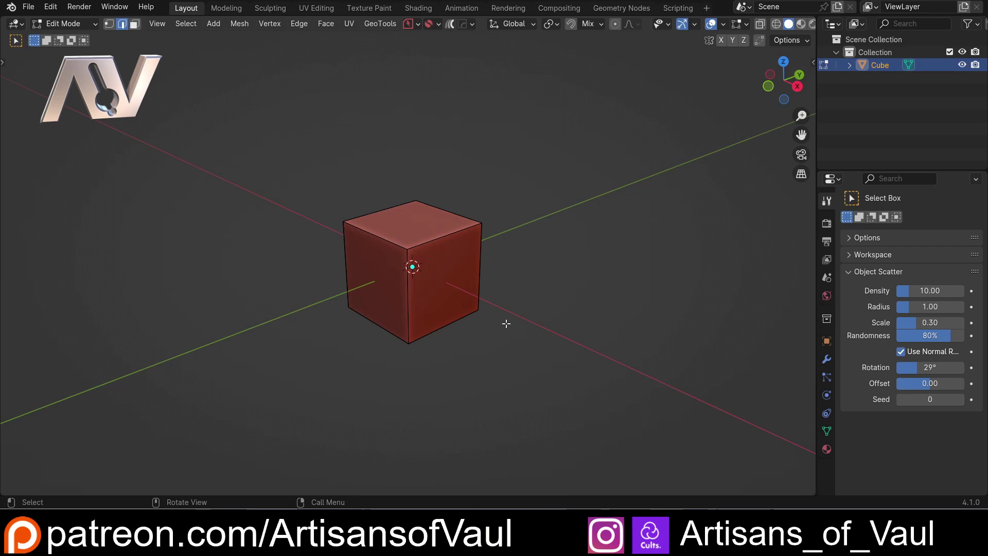
key(Tab)
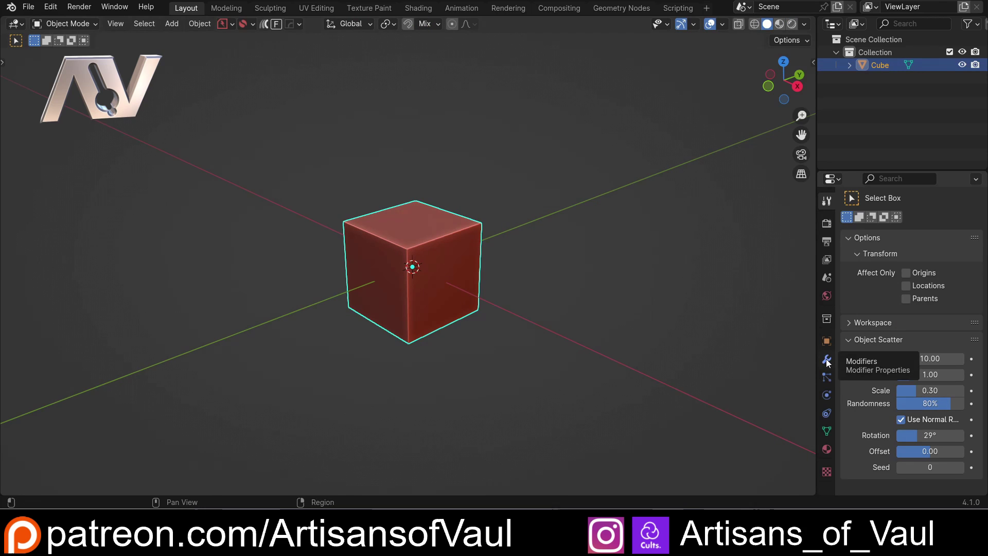
Give the cube a Bevel modifier with Amount 0.273 and 16 segments for softly rounded edges.
click(829, 362)
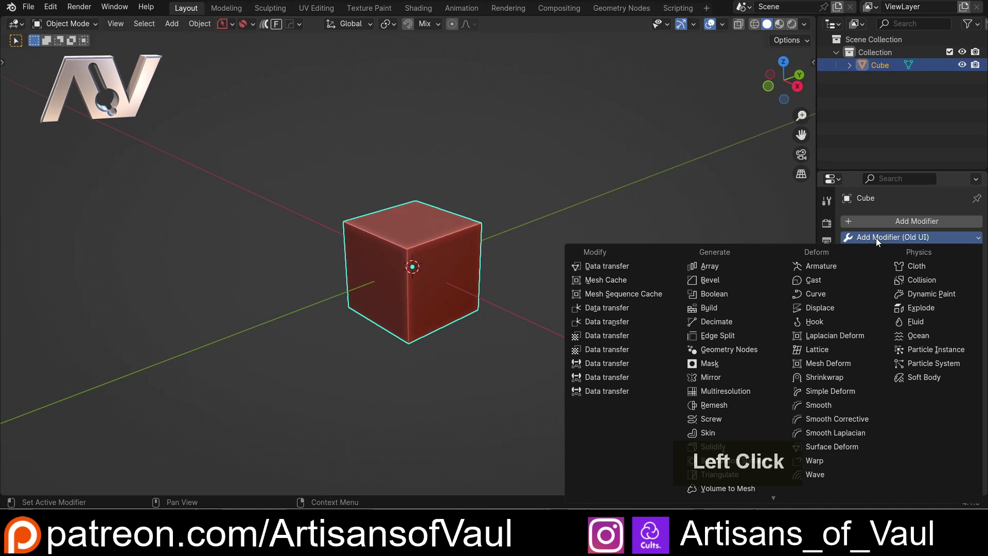
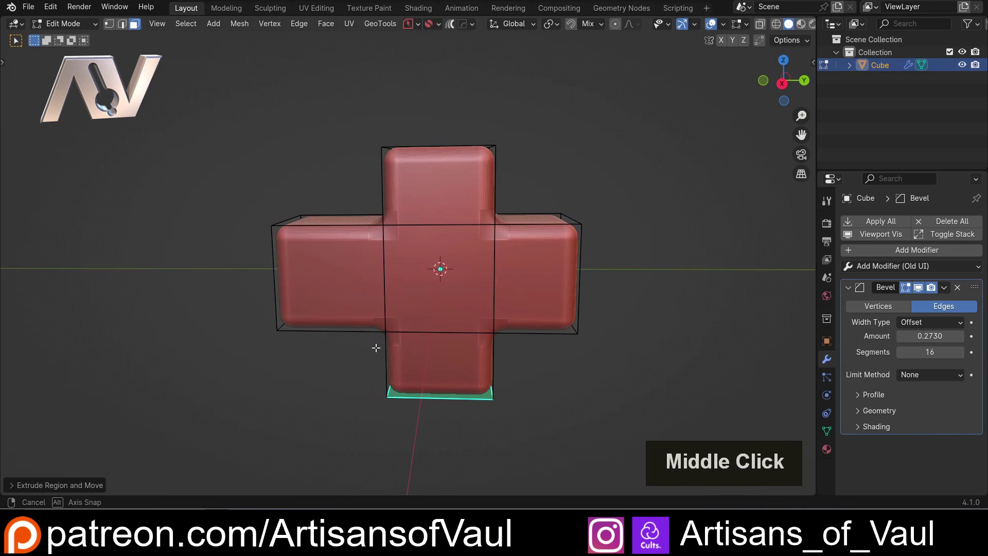
scroll(up, 3)
middle_click(371, 319)
scroll(up, 3)
middle_click(409, 217)
key(Tab)
scroll(up, 3)
middle_click(347, 190)
middle_click(368, 199)
middle_click(370, 230)
middle_click(372, 256)
scroll(up, 3)
Extrude the cube's side faces outward in Edit Mode to build the plus-shaped cross block.
click(724, 27)
scroll(down, 3)
click(315, 184)
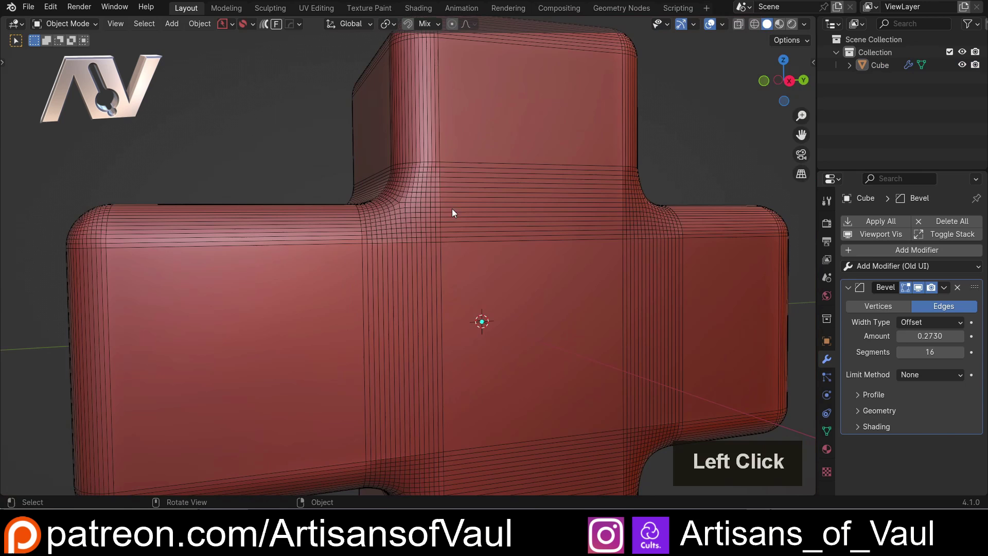
click(724, 27)
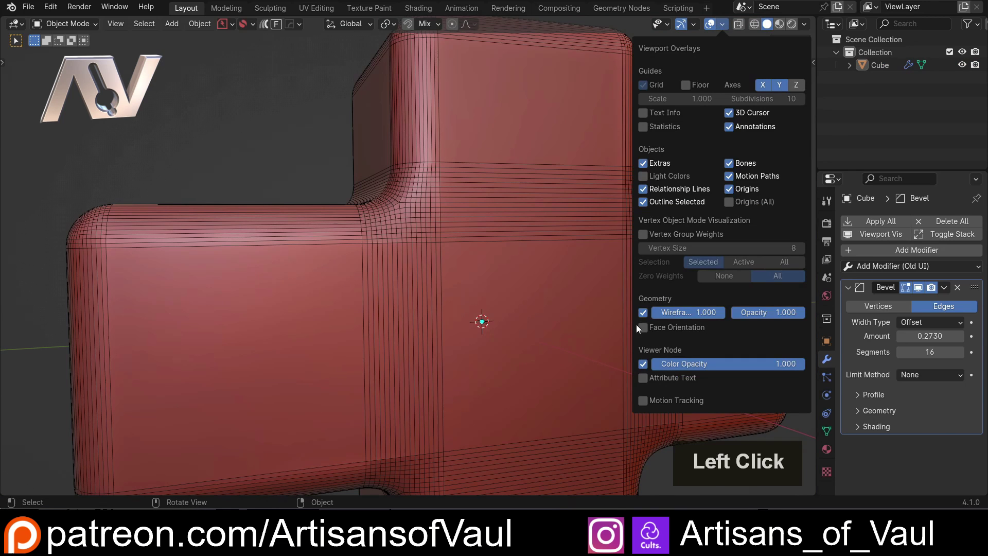
scroll(down, 3)
middle_click(432, 282)
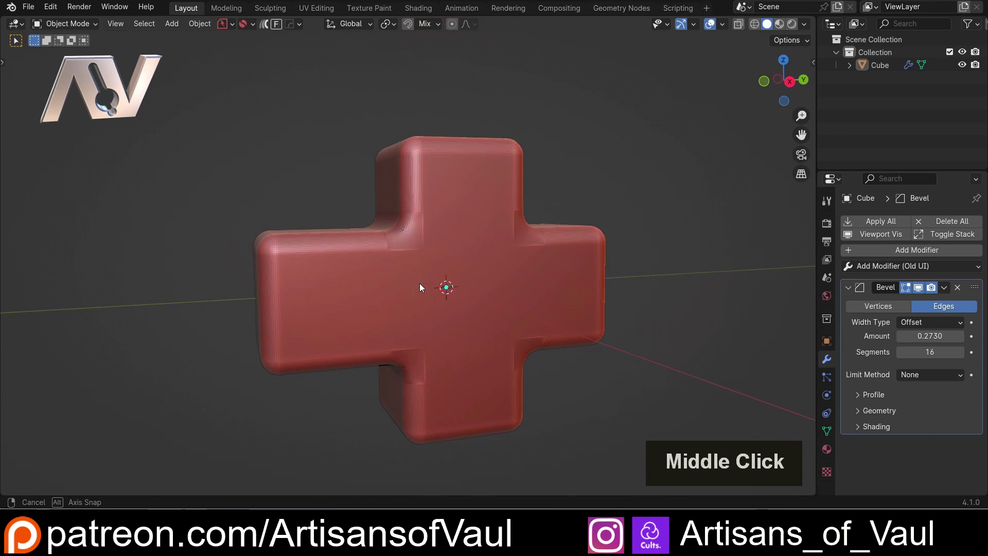
click(442, 278)
key(Tab)
click(488, 285)
middle_click(472, 290)
key(g)
key(y)
key(x)
click(547, 292)
key(Tab)
click(632, 197)
Orbit around the cross block to inspect how the bevel rounds its corners.
middle_click(591, 207)
middle_click(538, 238)
middle_click(508, 245)
scroll(up, 3)
middle_click(472, 274)
scroll(up, 3)
middle_click(396, 248)
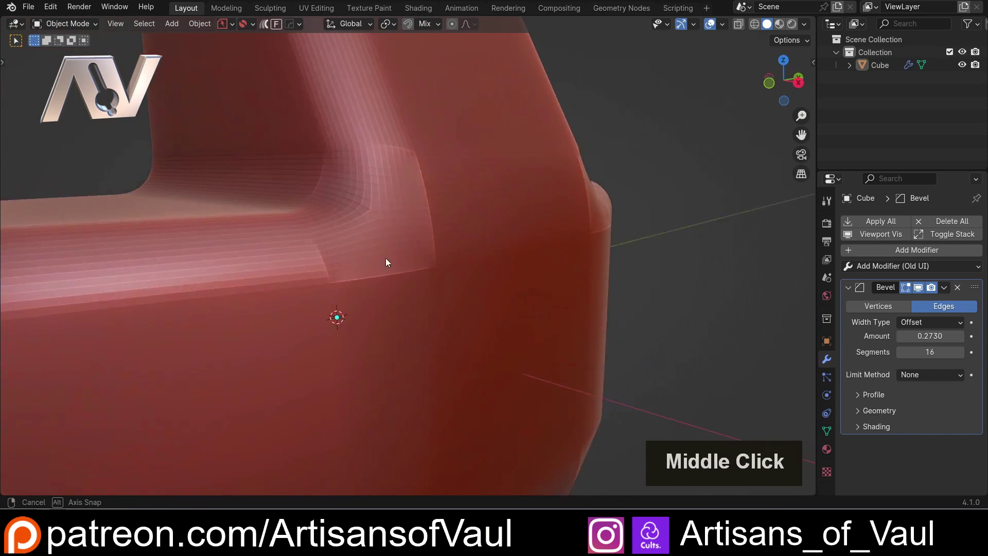
scroll(down, 3)
middle_click(421, 257)
scroll(up, 3)
middle_click(439, 242)
scroll(down, 3)
middle_click(540, 261)
click(597, 251)
scroll(up, 3)
middle_click(418, 298)
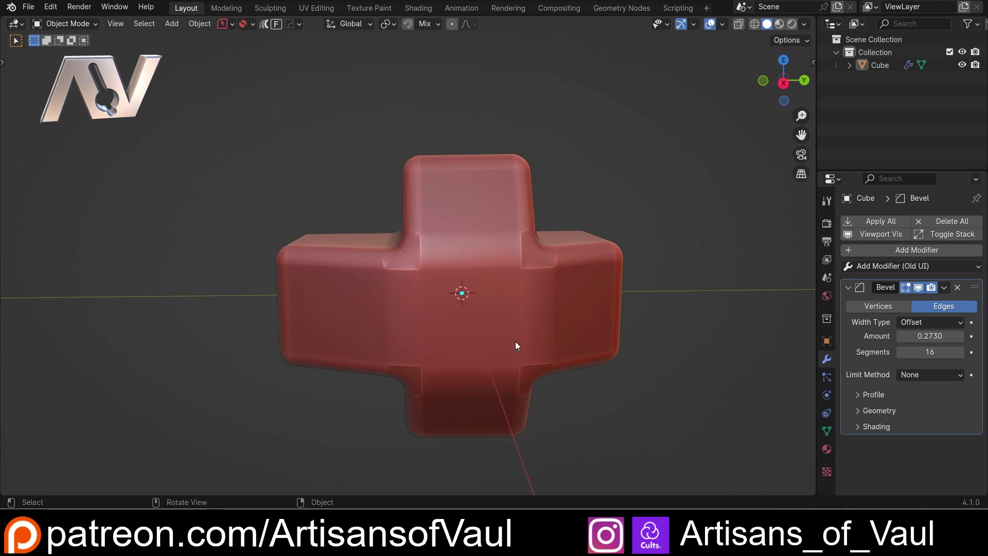
Add a second plain cube, Cube.001, beside the plus block and scale it into place.
click(488, 312)
key(g)
click(52, 325)
key(shift+a)
click(314, 261)
key(Escape)
key(shift+a)
click(363, 251)
scroll(down, 3)
key(s)
click(486, 302)
key(ctrl+a)
click(353, 304)
middle_click(350, 299)
click(364, 314)
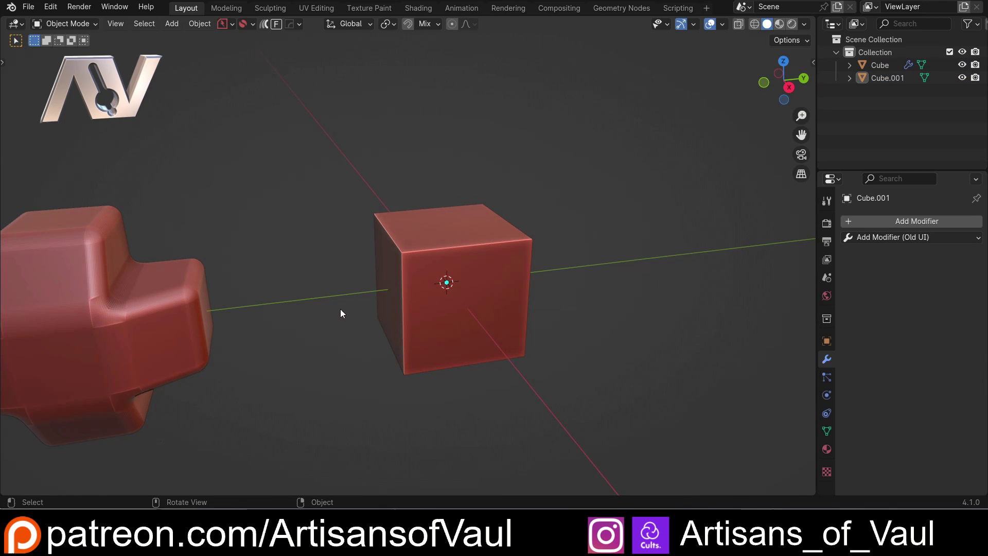
Orbit around the new cube to check it from several angles with it still selected.
middle_click(345, 311)
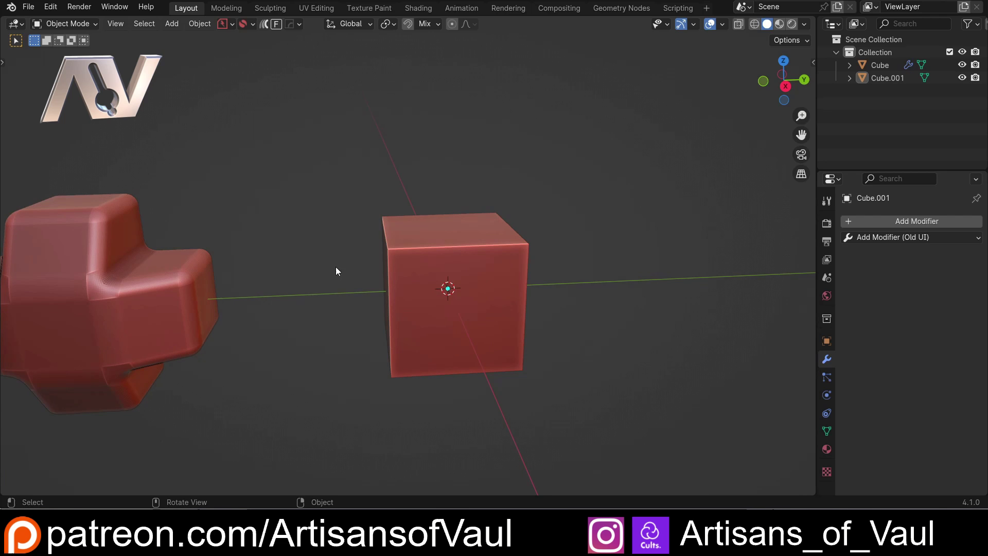
scroll(up, 3)
middle_click(367, 283)
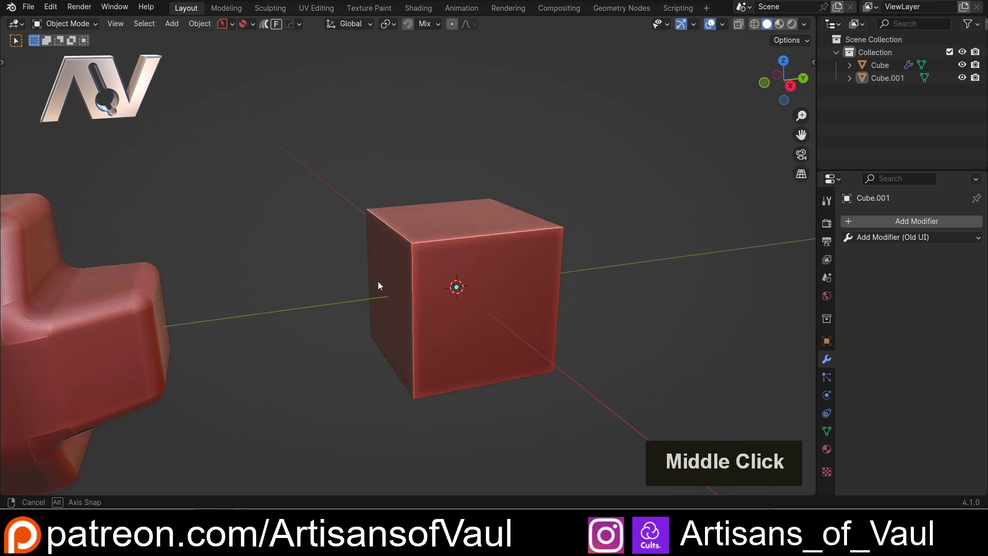
scroll(down, 3)
middle_click(302, 277)
middle_click(301, 270)
scroll(up, 3)
scroll(down, 3)
middle_click(302, 255)
scroll(up, 3)
middle_click(397, 252)
middle_click(344, 285)
middle_click(340, 290)
click(385, 265)
scroll(up, 3)
middle_click(359, 267)
scroll(down, 3)
middle_click(423, 268)
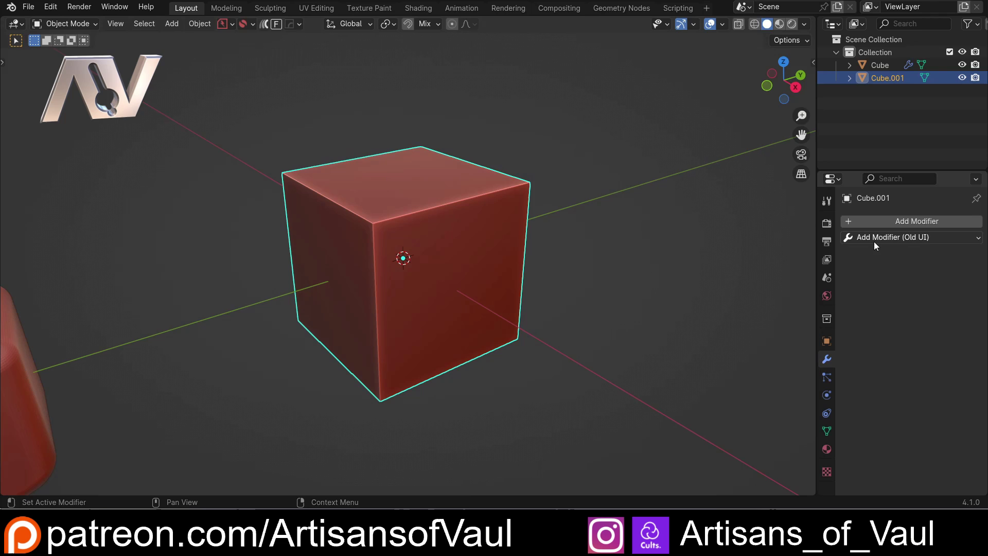
Give Cube.001 a Subdivision Surface modifier at viewport level 4, rounding it into a sphere.
click(868, 221)
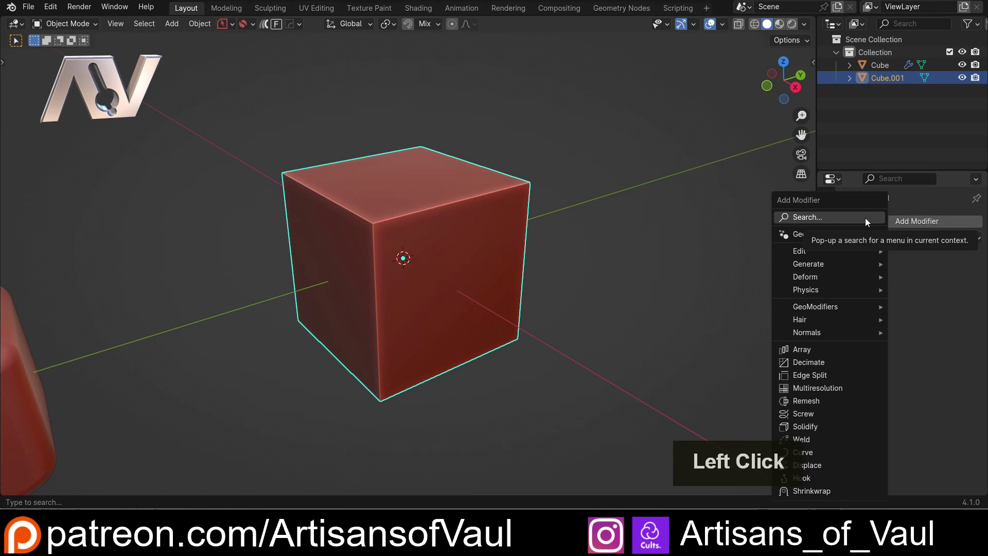
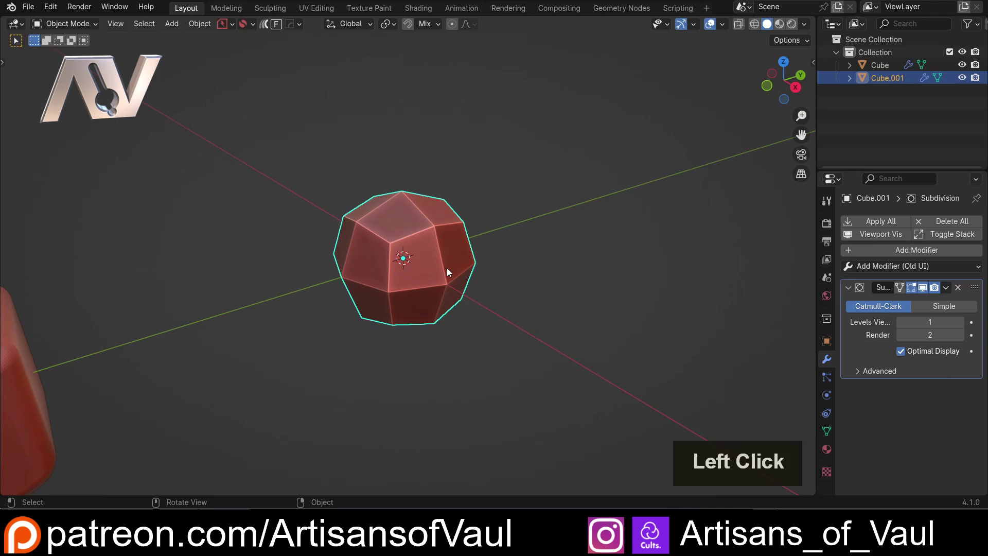
scroll(down, 3)
middle_click(219, 271)
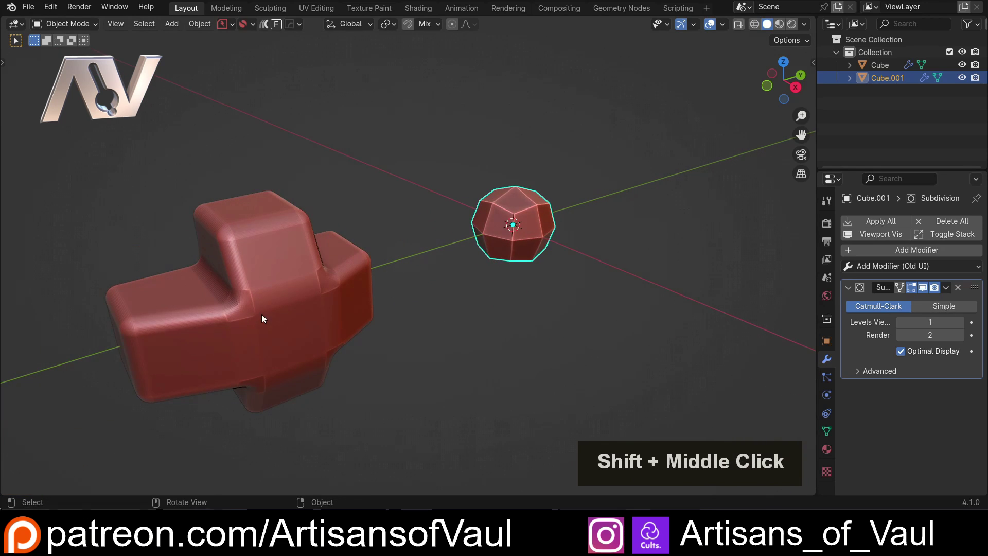
scroll(up, 3)
middle_click(615, 256)
middle_click(586, 306)
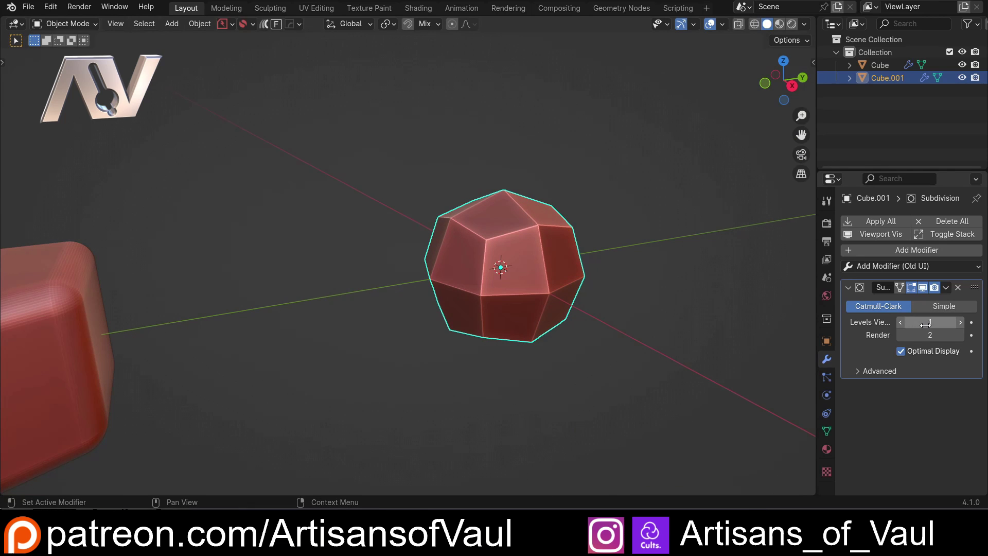
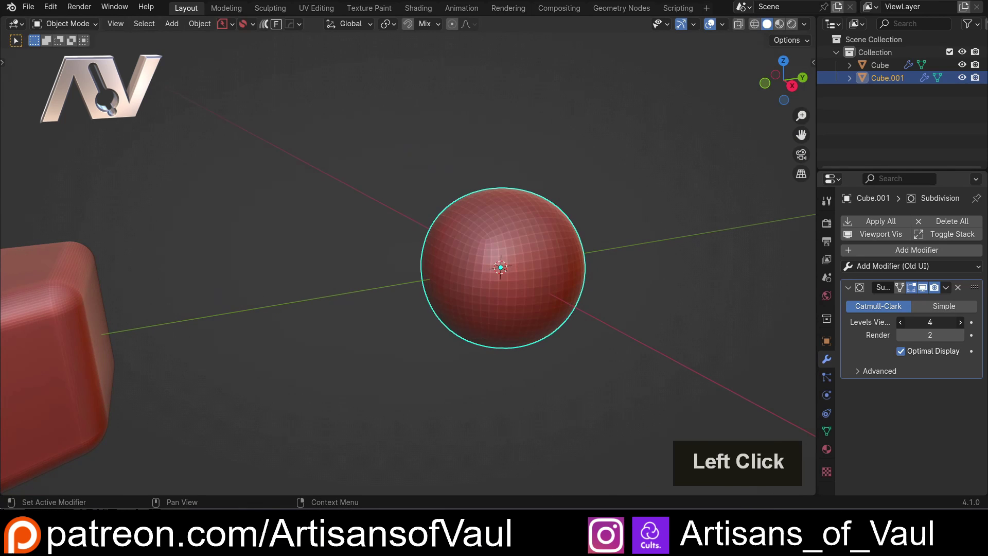
middle_click(541, 229)
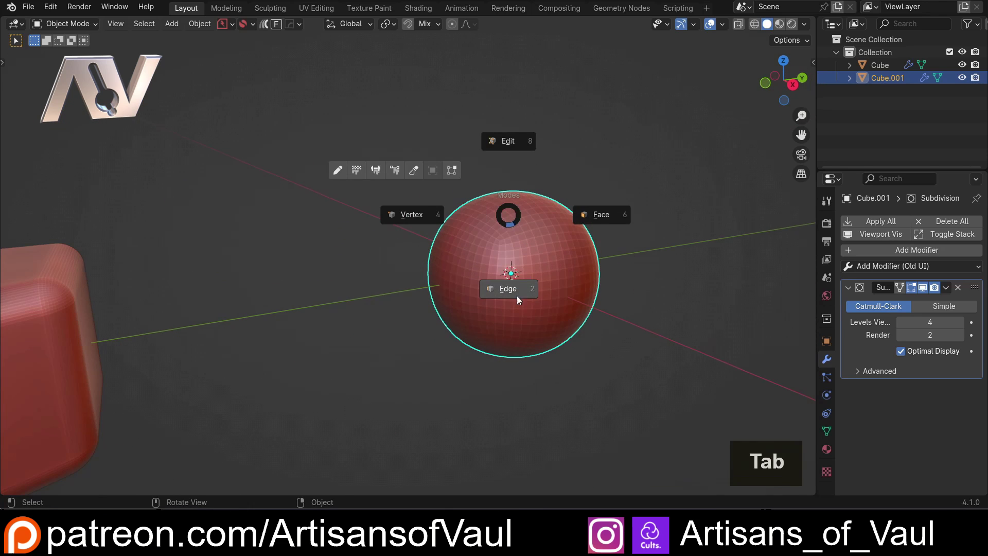
Test Ctrl+R loop cuts on the subdivided cube in Edit Mode, undo them and return to Object Mode.
key(Tab)
key(ctrl+r)
scroll(up, 3)
click(565, 199)
key(Escape)
middle_click(391, 205)
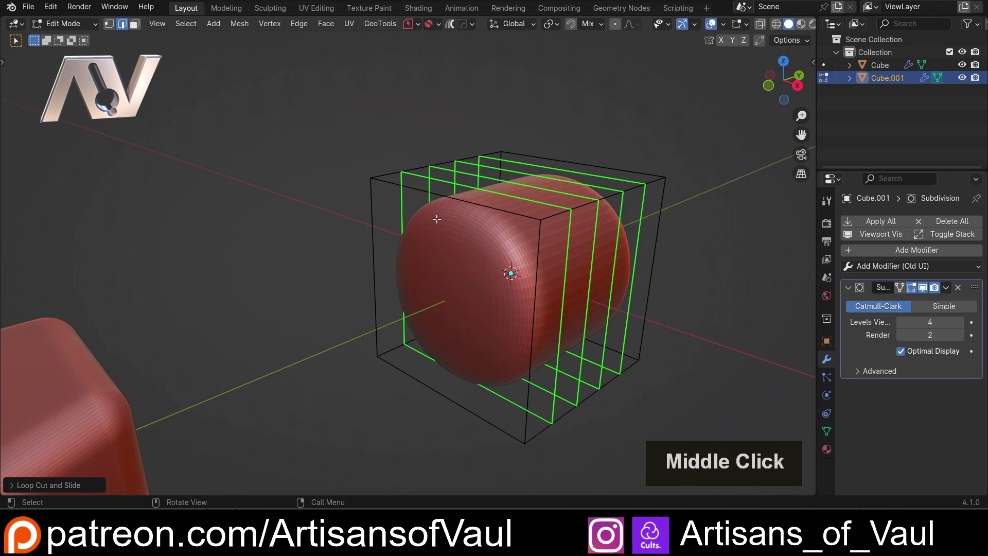
scroll(up, 3)
click(484, 203)
middle_click(392, 222)
key(ctrl+r)
scroll(up, 3)
click(446, 290)
key(Escape)
key(Tab)
click(356, 204)
key(ctrl+z)
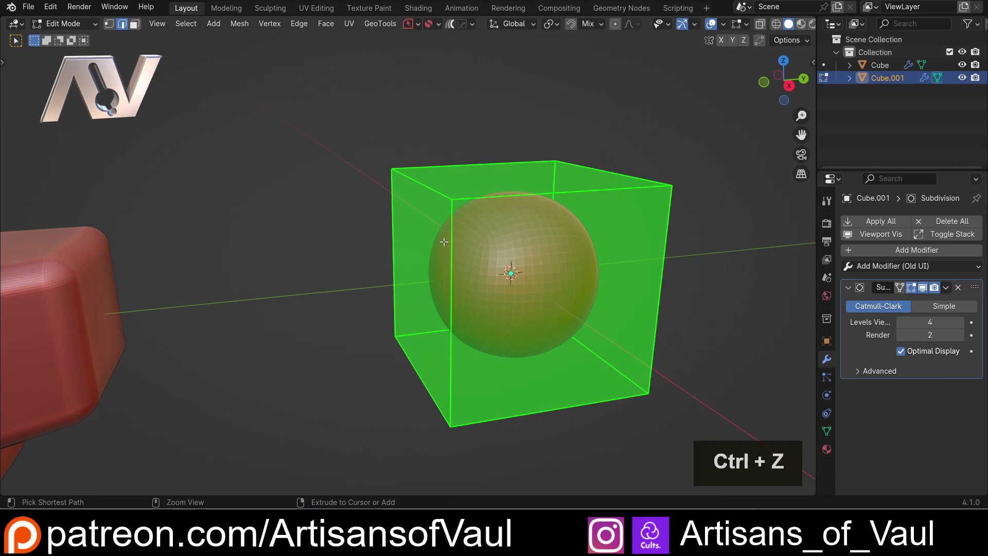
key(Tab)
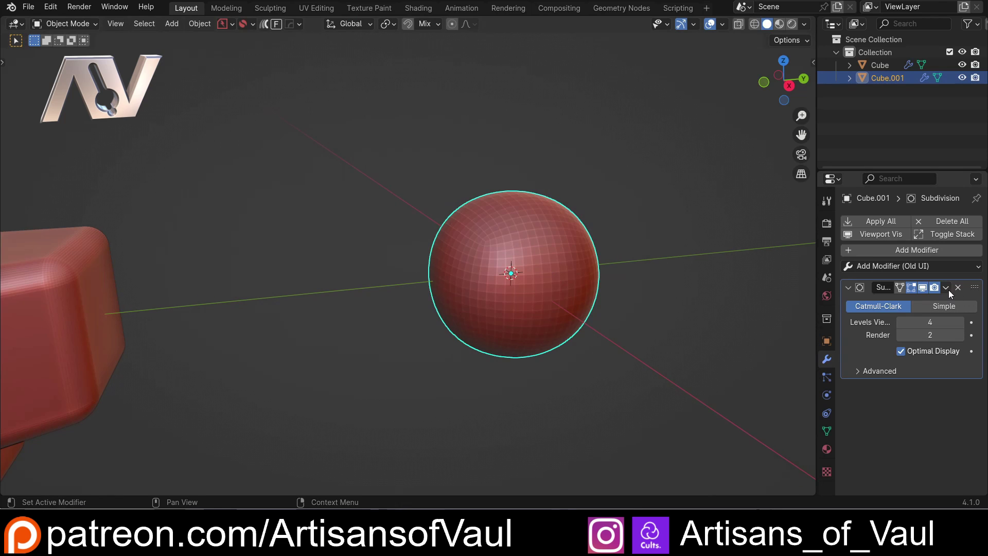
click(947, 291)
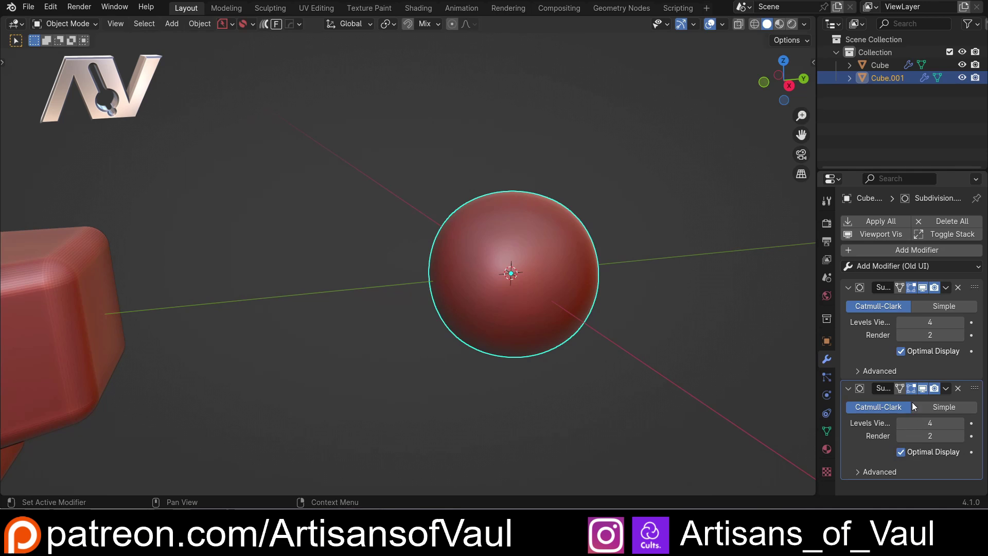
click(944, 311)
scroll(down, 3)
middle_click(477, 229)
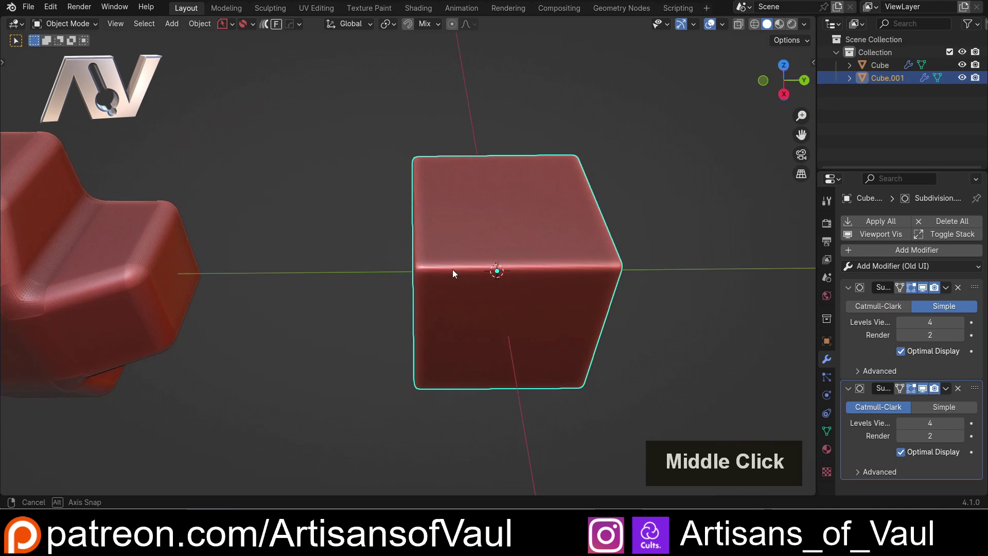
scroll(up, 3)
click(728, 314)
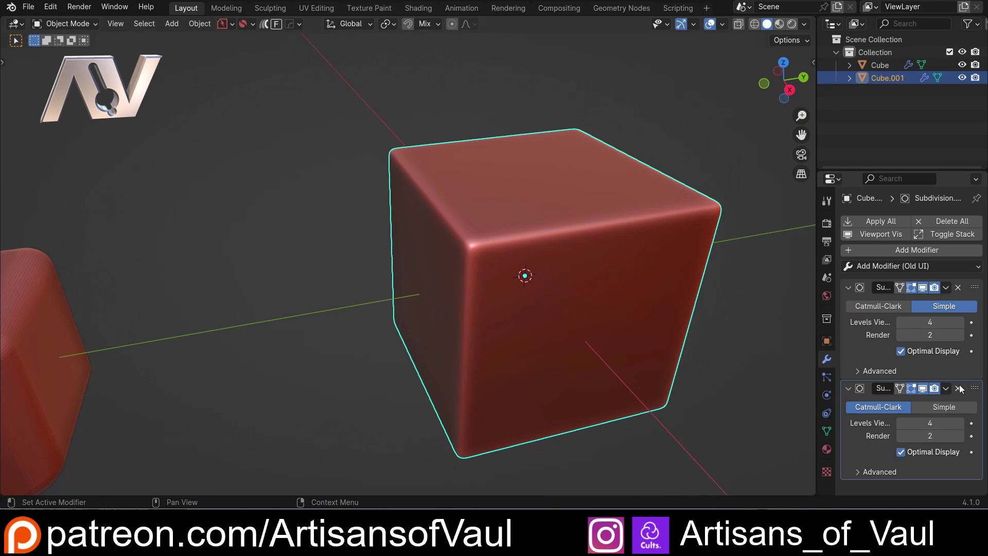
click(961, 391)
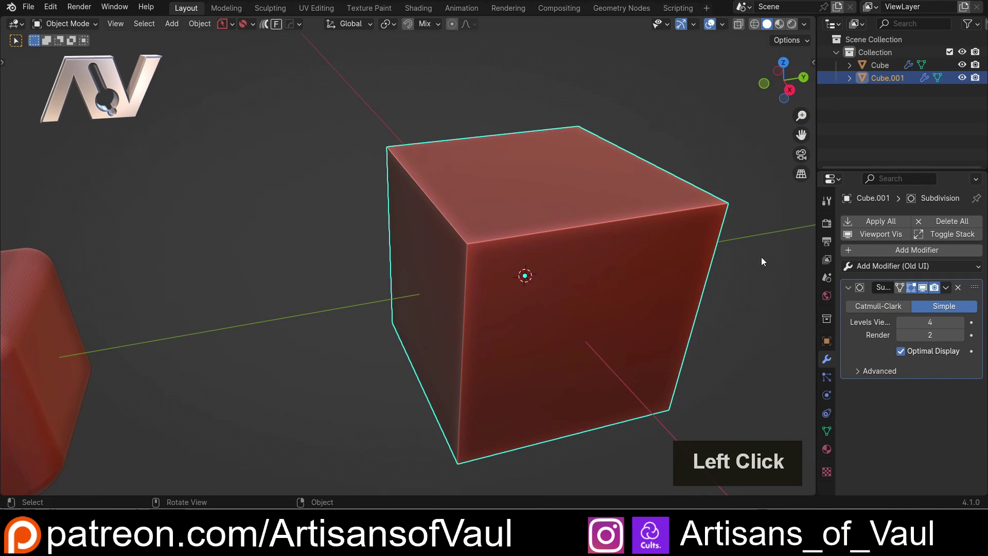
key(Tab)
click(947, 288)
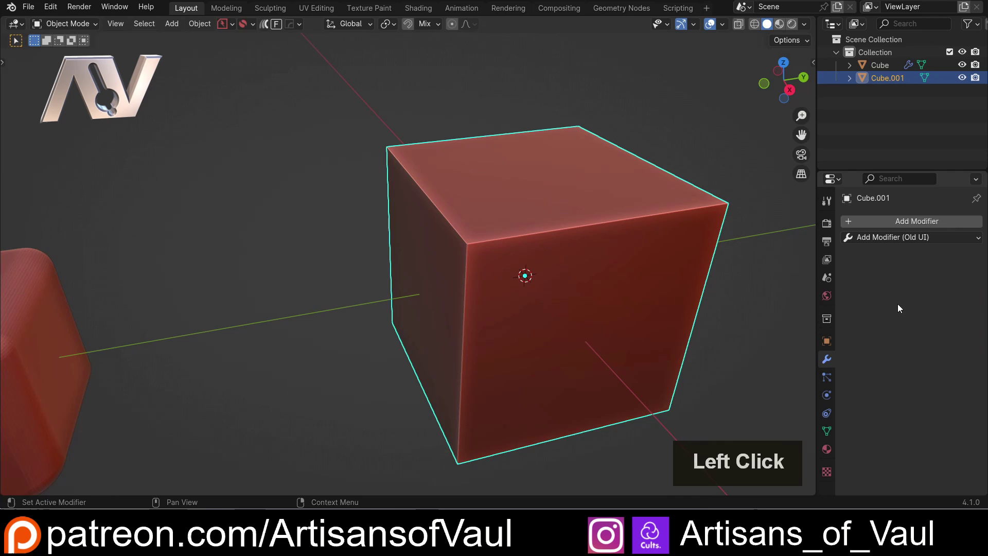
key(Tab)
middle_click(532, 257)
scroll(up, 3)
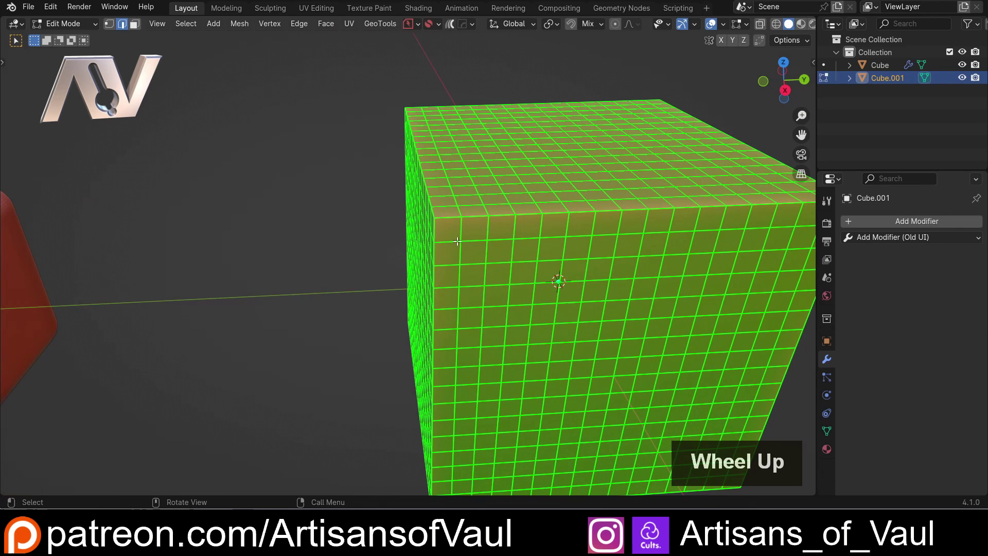
scroll(up, 3)
scroll(down, 3)
middle_click(423, 269)
key(ctrl+z)
key(ctrl+z)
click(902, 327)
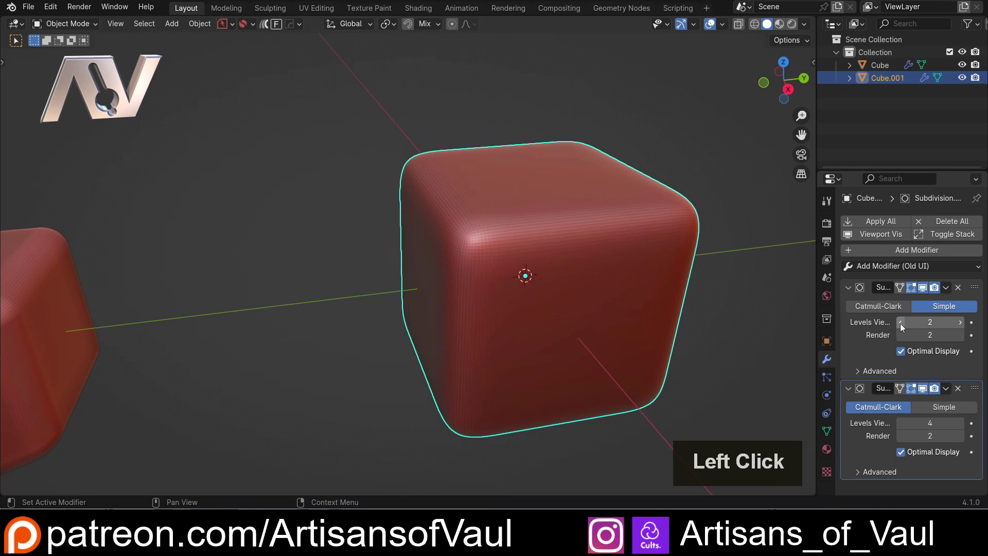
scroll(down, 3)
middle_click(500, 228)
click(900, 322)
scroll(up, 3)
middle_click(517, 247)
click(964, 328)
middle_click(530, 254)
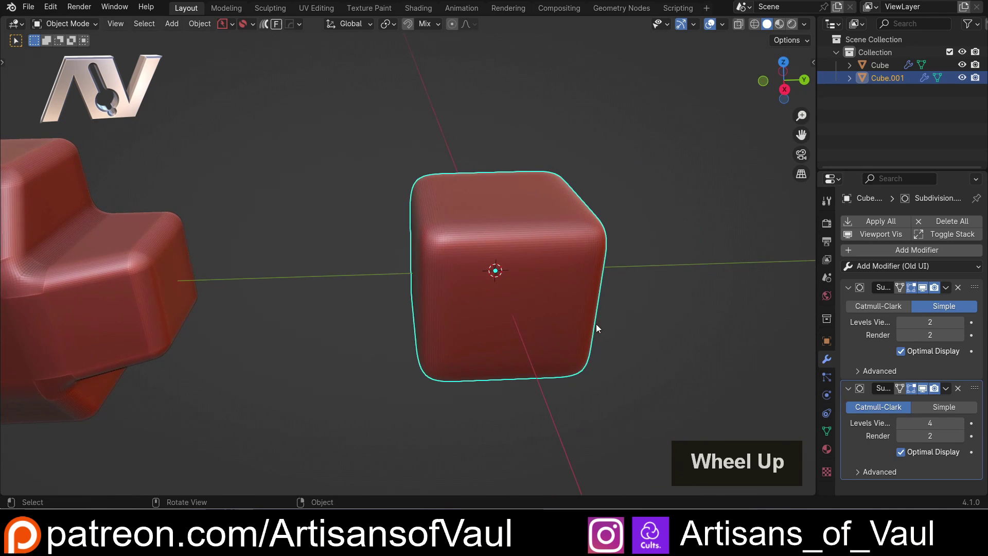
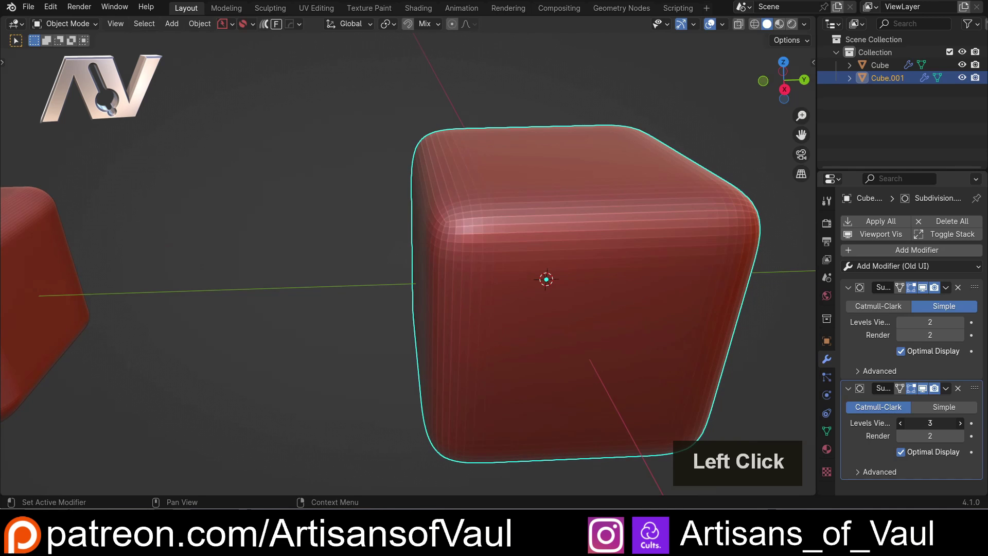
scroll(down, 3)
middle_click(532, 245)
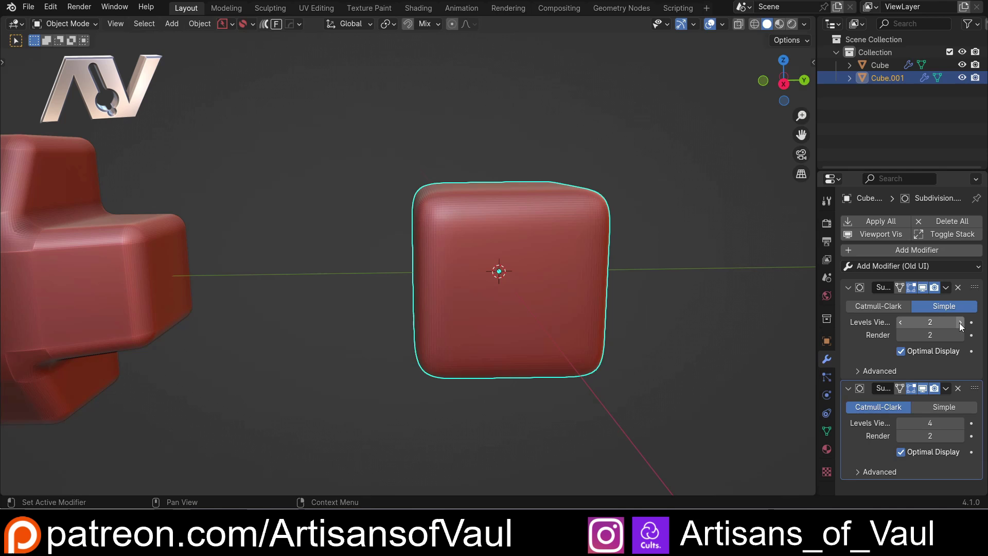
click(962, 326)
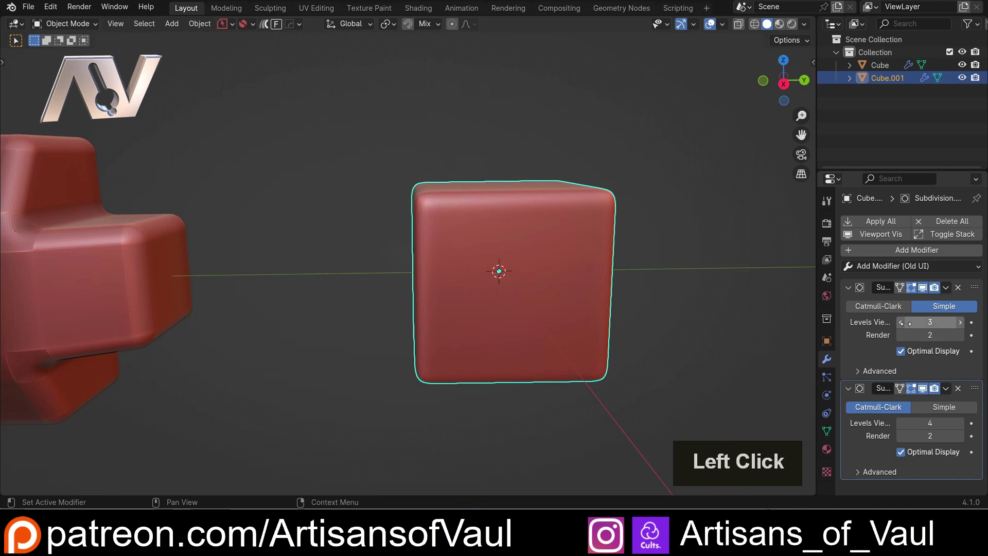
click(897, 323)
Extrude the rounded cube's side faces outward so Cube.001 becomes a chunky plus-shaped block.
middle_click(496, 214)
key(Tab)
click(517, 188)
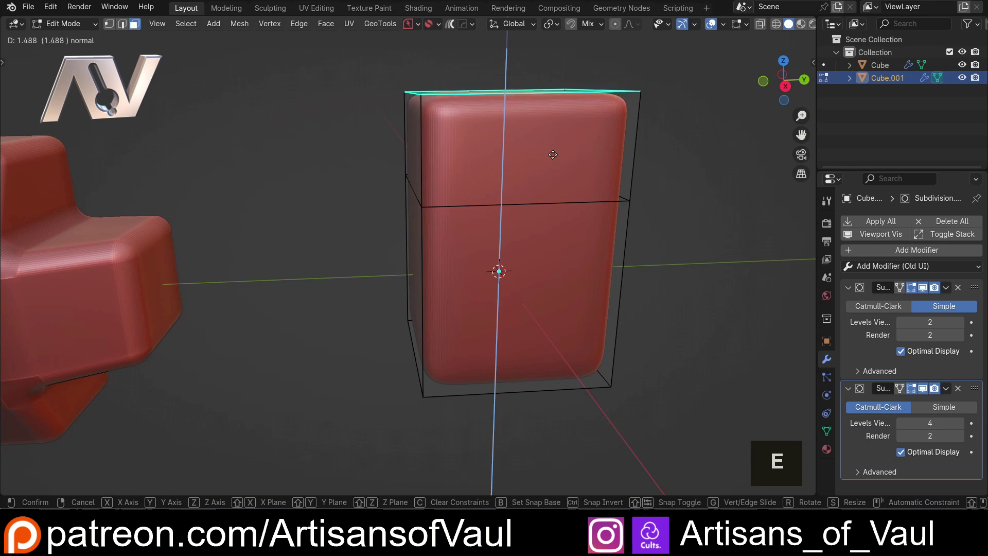
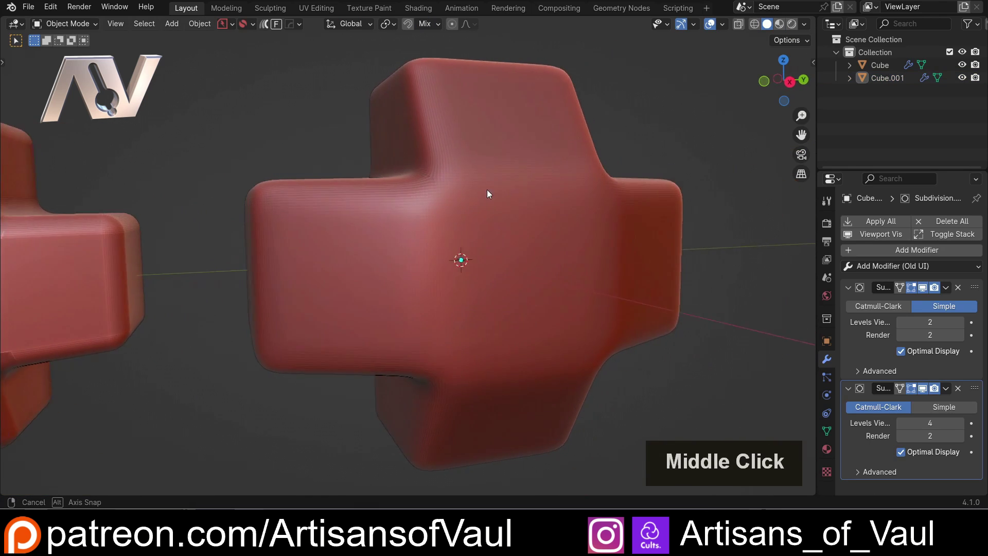
middle_click(281, 216)
middle_click(256, 238)
middle_click(407, 291)
scroll(up, 3)
click(539, 237)
Orbit around the scene to compare the subdivided plus block with the bevelled one.
middle_click(644, 304)
scroll(down, 3)
middle_click(351, 185)
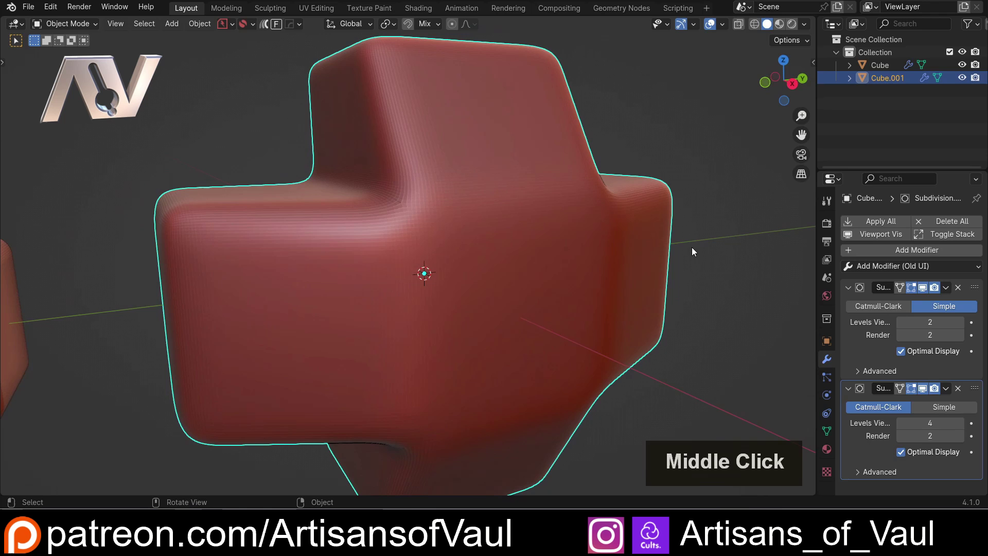
scroll(up, 3)
middle_click(401, 192)
scroll(up, 3)
middle_click(359, 253)
middle_click(410, 238)
scroll(down, 3)
middle_click(449, 281)
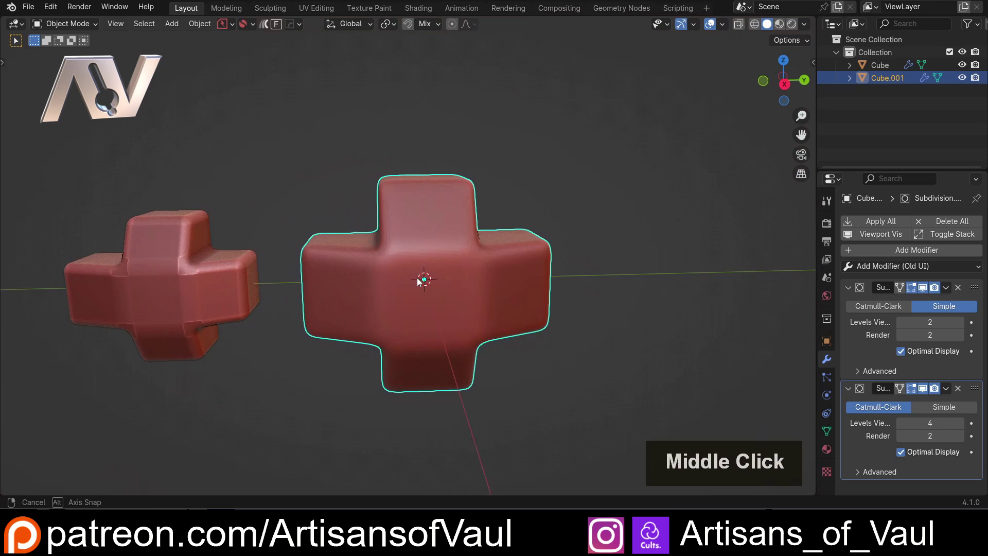
scroll(up, 3)
middle_click(401, 282)
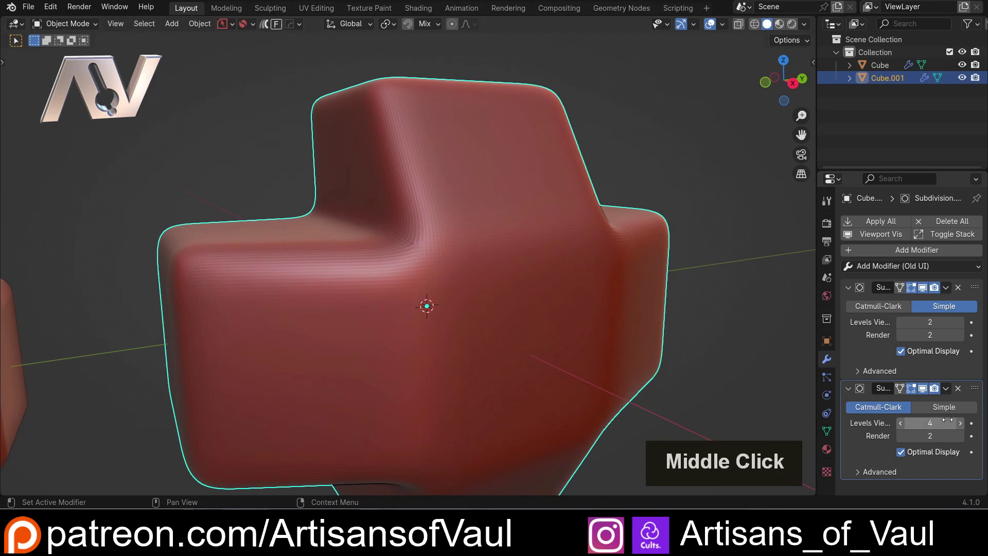
Raise the Catmull-Clark subdivision level, then set it back to 4.
click(961, 426)
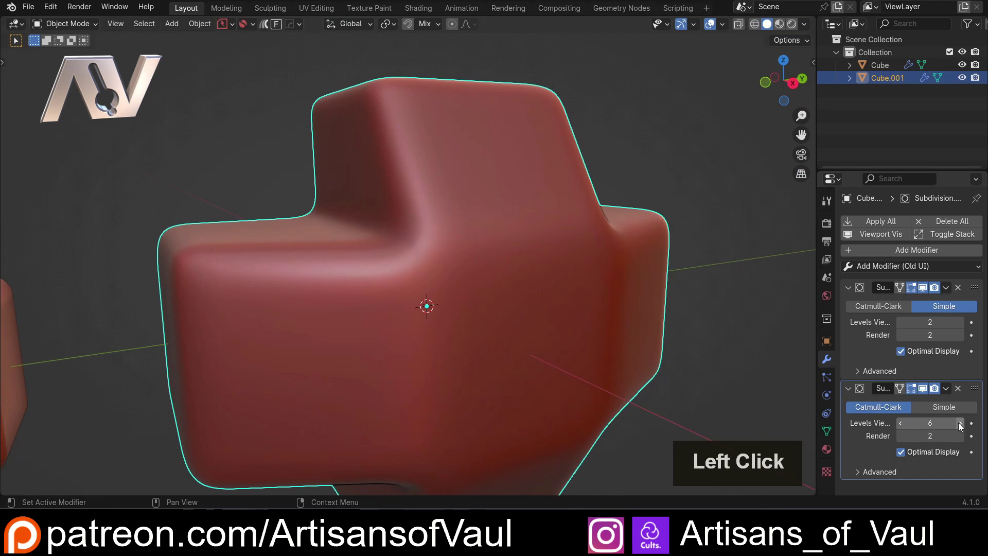
scroll(down, 3)
click(904, 425)
double_click(903, 425)
scroll(down, 3)
Apply both subdivision modifiers on Cube.001 with Smart Apply, leaving no modifiers.
middle_click(429, 251)
scroll(up, 3)
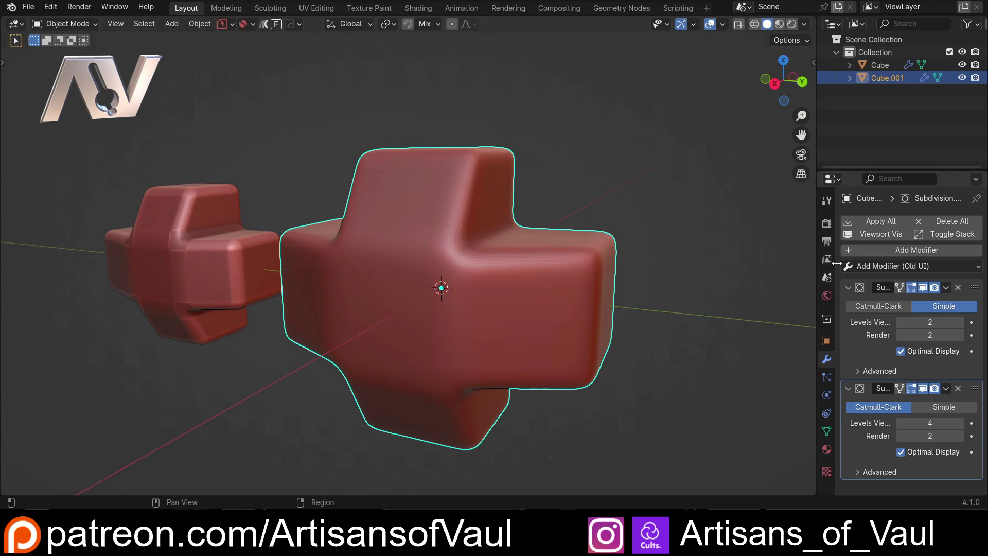
key(q)
click(598, 394)
middle_click(391, 284)
key(Tab)
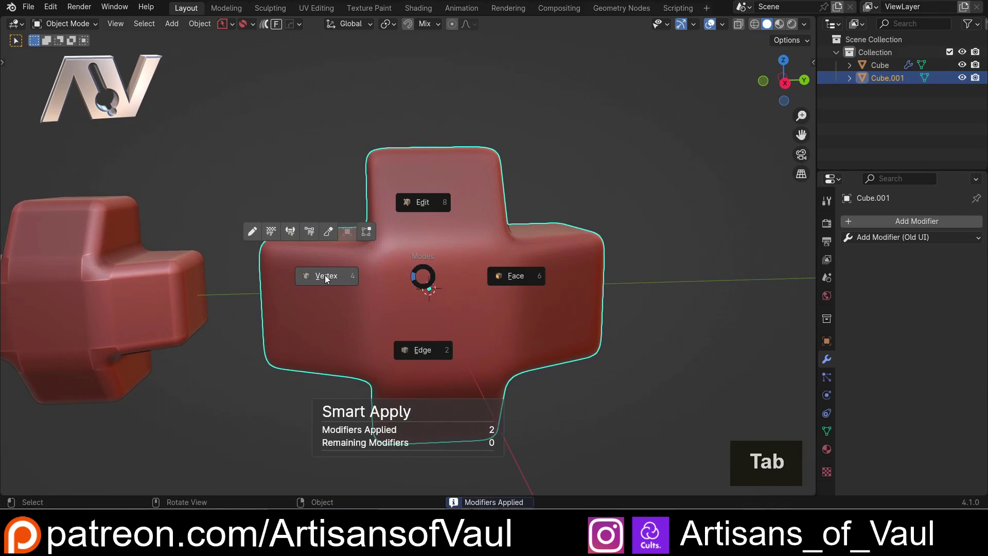
Enter Edit Mode on the applied block and inspect its dense wireframe mesh.
scroll(up, 3)
key(Tab)
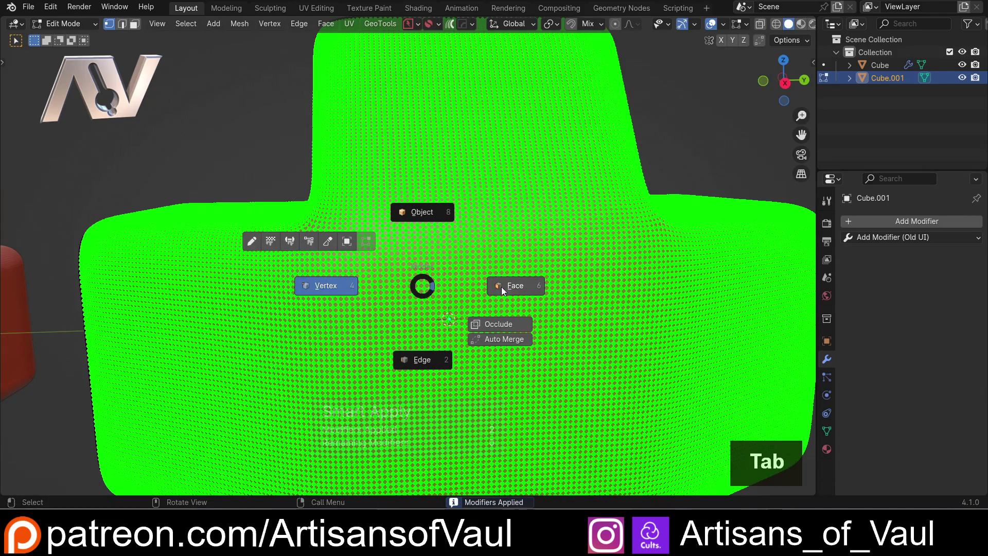
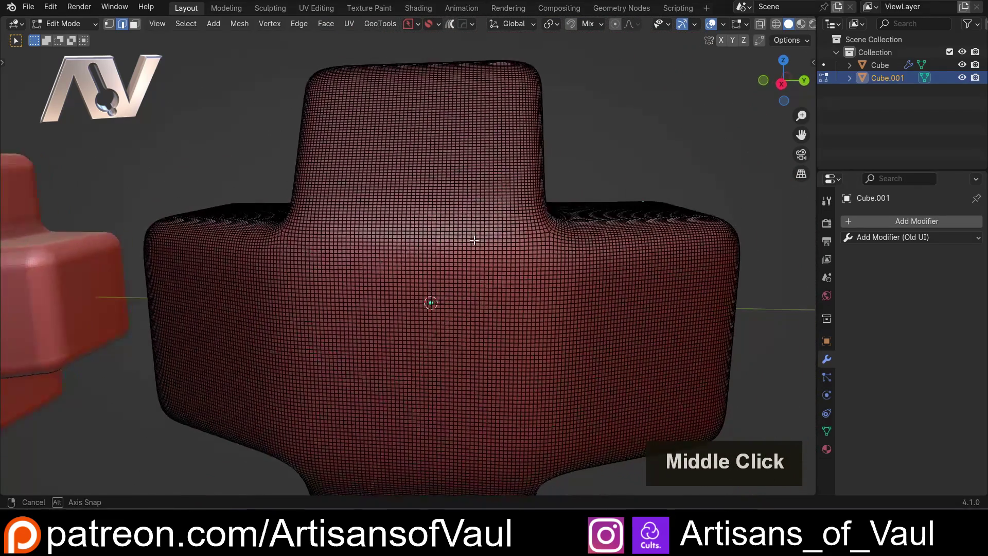
scroll(down, 3)
middle_click(383, 272)
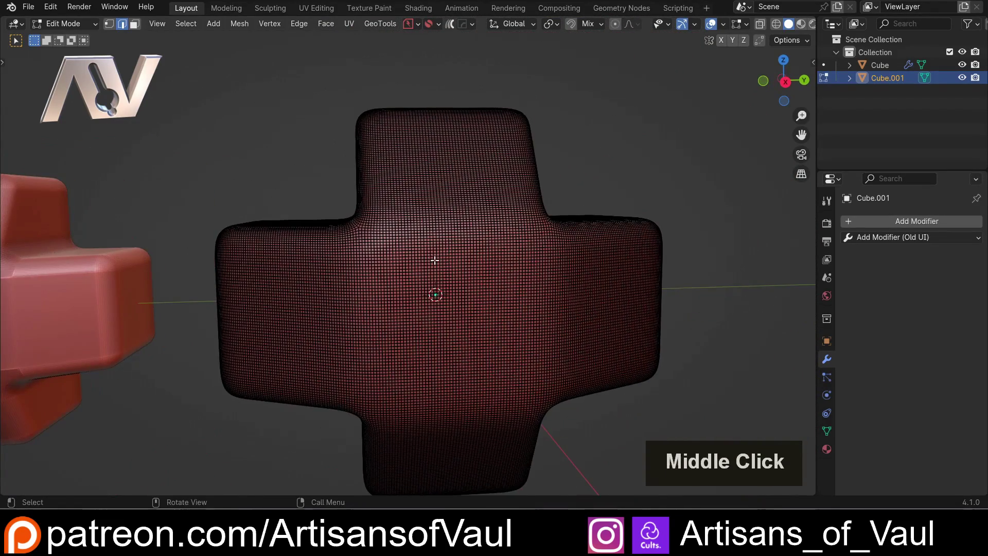
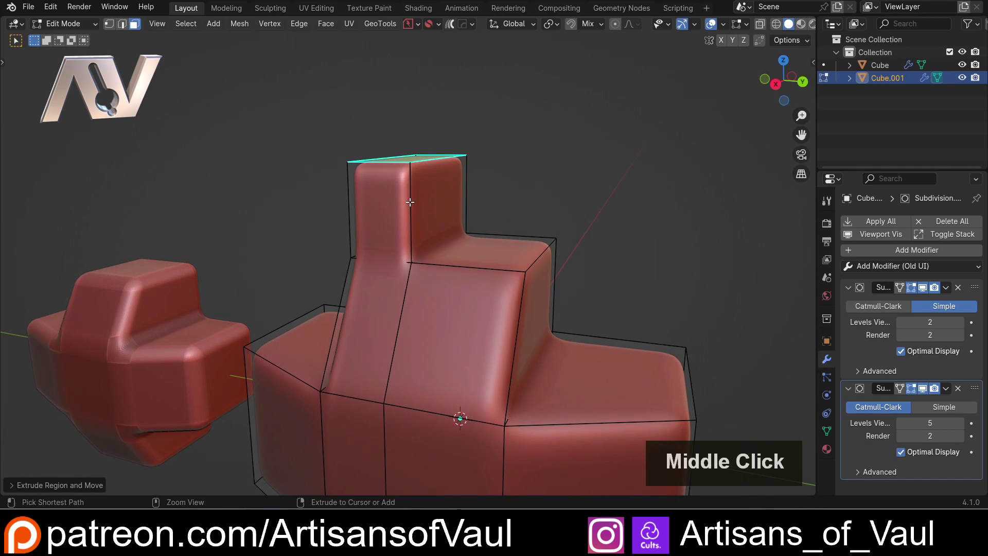
Extrude the block's top face upward twice to form a tall post.
key(ctrl+r)
click(403, 199)
scroll(up, 3)
key(Tab)
click(449, 134)
middle_click(464, 141)
Extrude a sideways hook overhang from the post and return to Object Mode.
key(e)
click(560, 149)
key(Tab)
scroll(down, 3)
click(588, 201)
middle_click(526, 301)
middle_click(522, 191)
middle_click(467, 203)
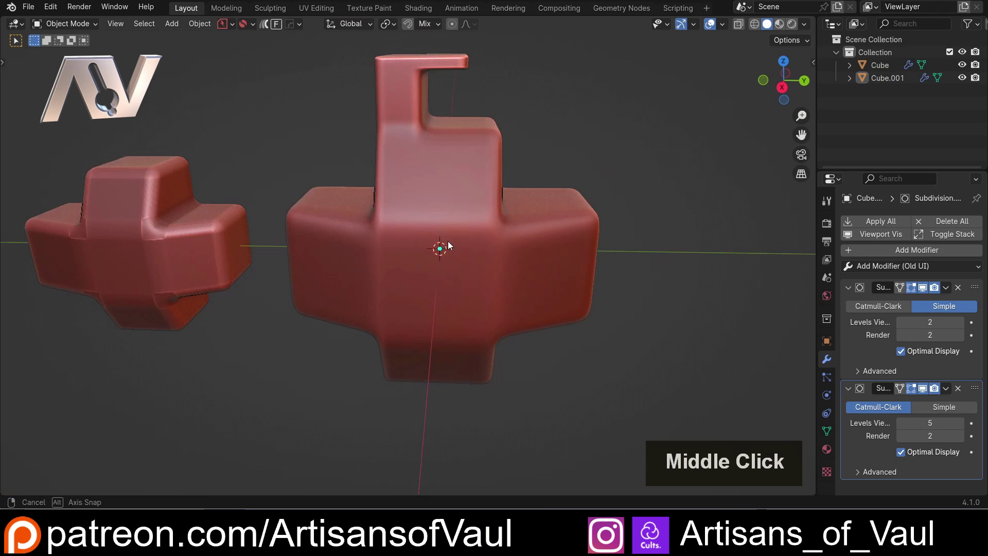
middle_click(431, 252)
scroll(up, 3)
middle_click(387, 263)
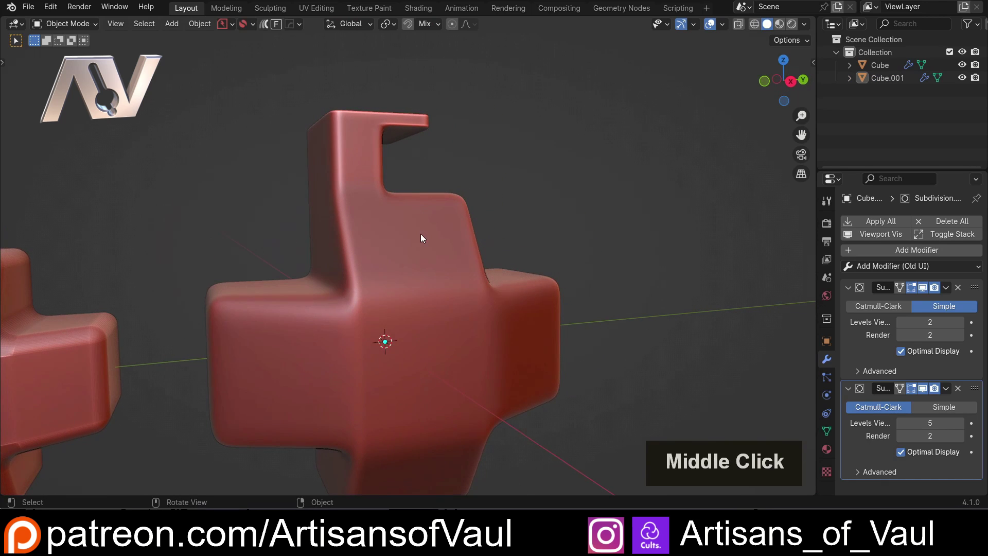
scroll(up, 3)
middle_click(393, 188)
scroll(up, 3)
middle_click(403, 273)
scroll(up, 3)
middle_click(396, 216)
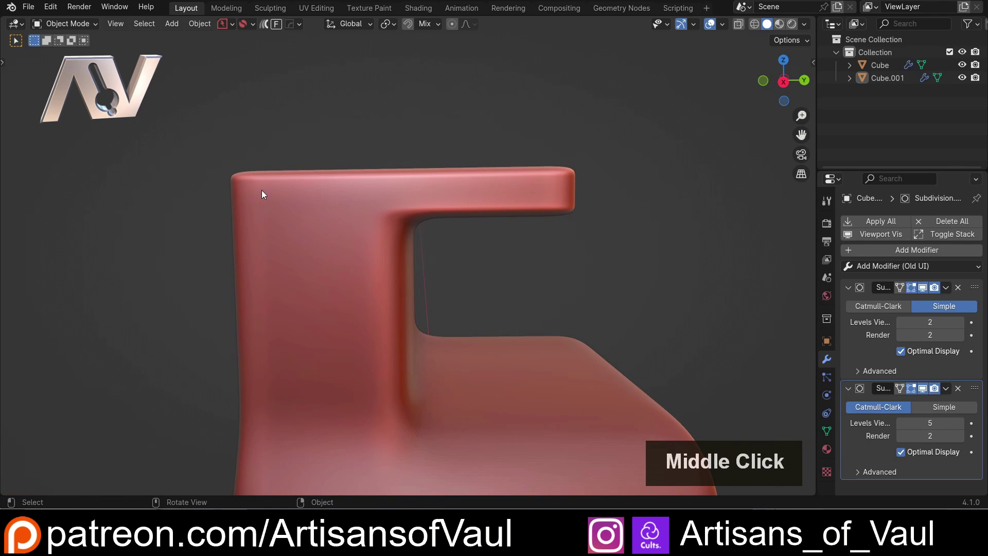
scroll(up, 3)
scroll(down, 3)
middle_click(407, 259)
middle_click(407, 201)
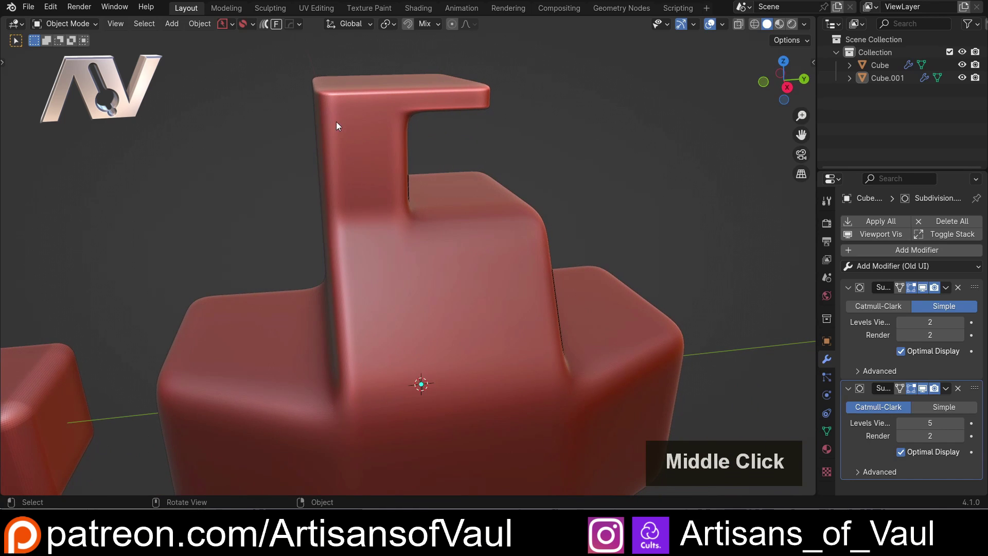
scroll(down, 3)
scroll(up, 3)
middle_click(433, 221)
middle_click(532, 248)
middle_click(503, 145)
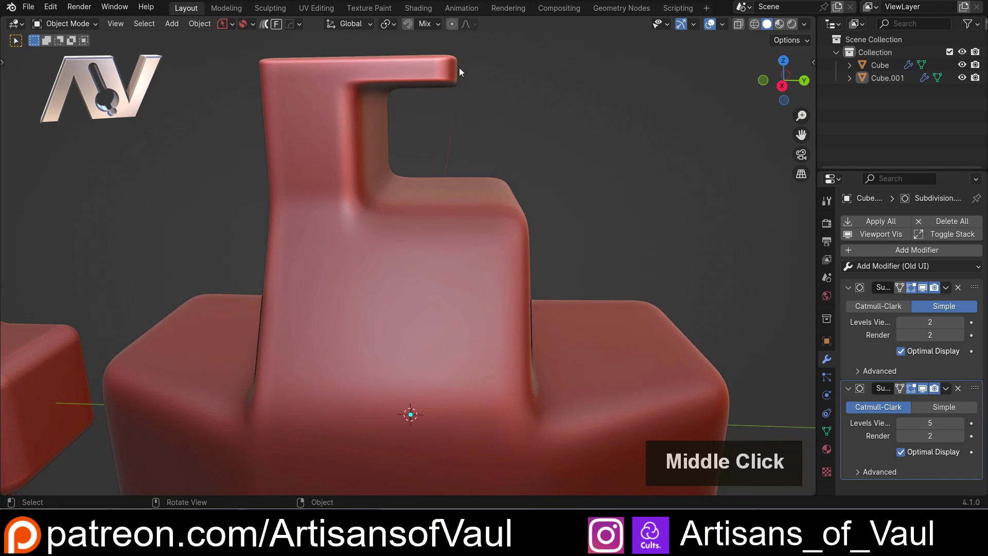
scroll(down, 3)
middle_click(395, 286)
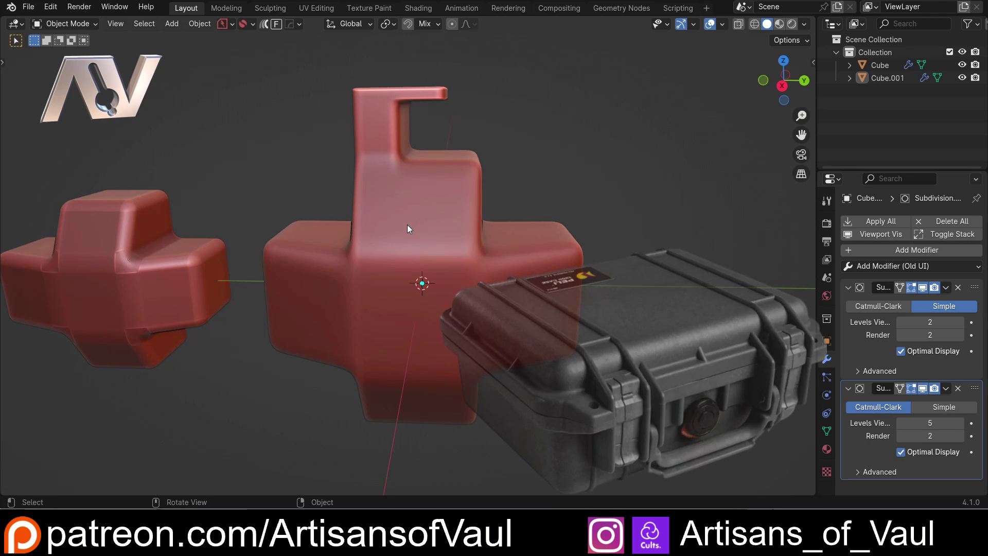
scroll(down, 3)
middle_click(400, 185)
scroll(up, 3)
scroll(down, 3)
middle_click(363, 208)
scroll(up, 3)
middle_click(346, 195)
scroll(up, 3)
middle_click(330, 213)
middle_click(327, 220)
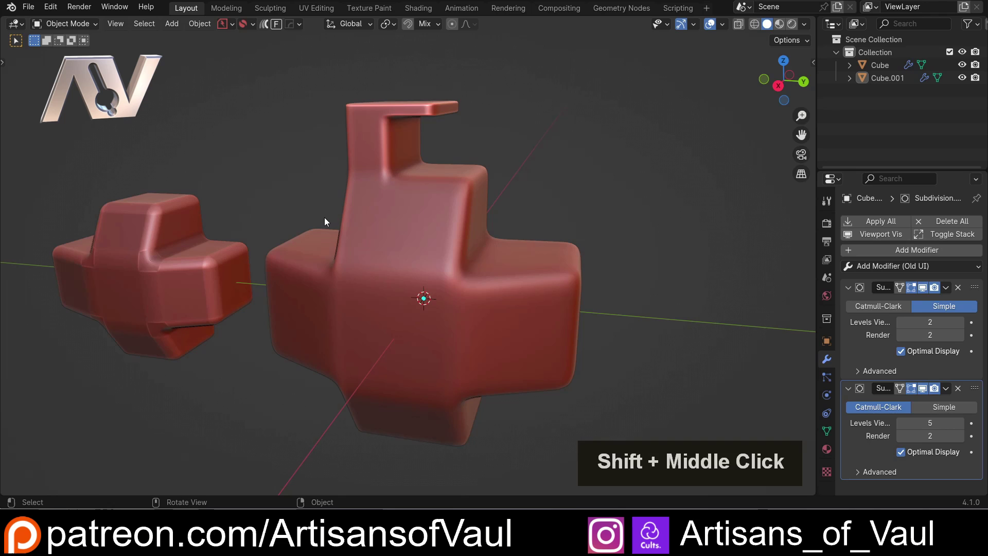
Try an operation on the hooked block and undo it while orbiting the view.
middle_click(358, 207)
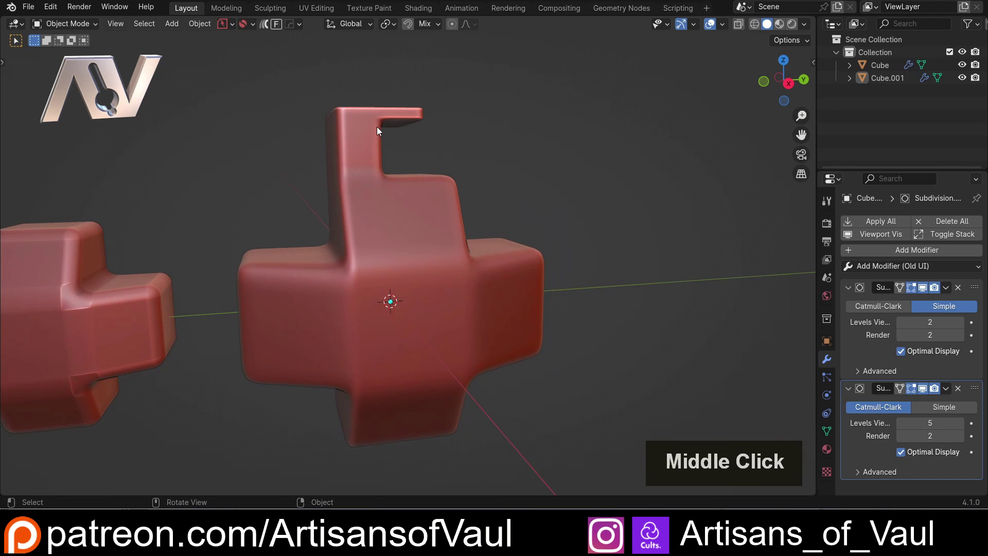
scroll(up, 3)
middle_click(333, 228)
key(d)
click(321, 76)
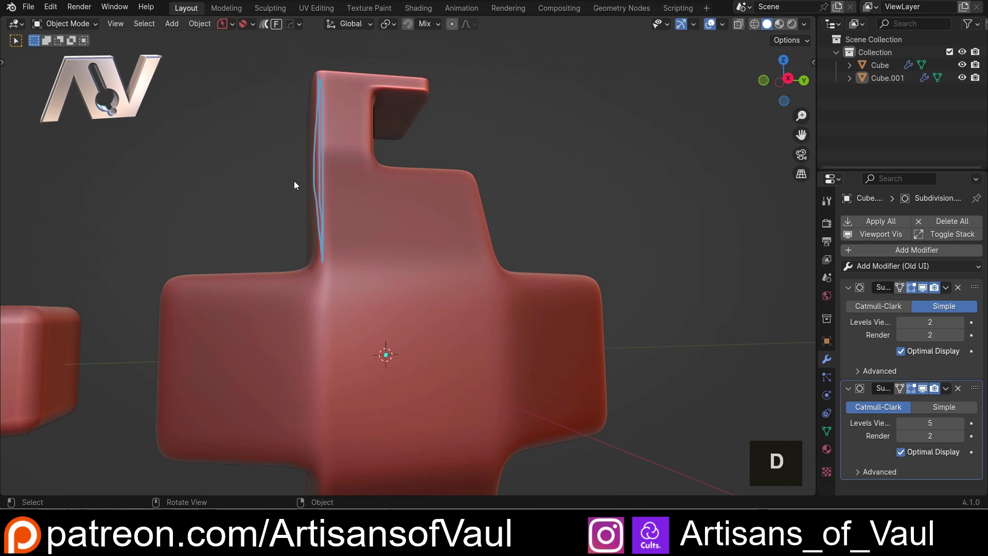
click(166, 287)
key(ctrl+z)
middle_click(325, 147)
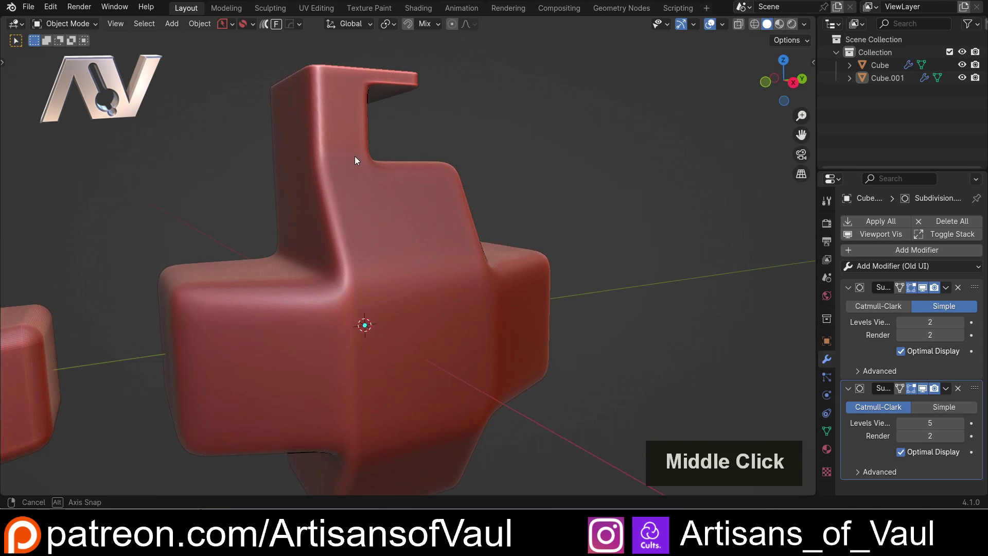
middle_click(343, 139)
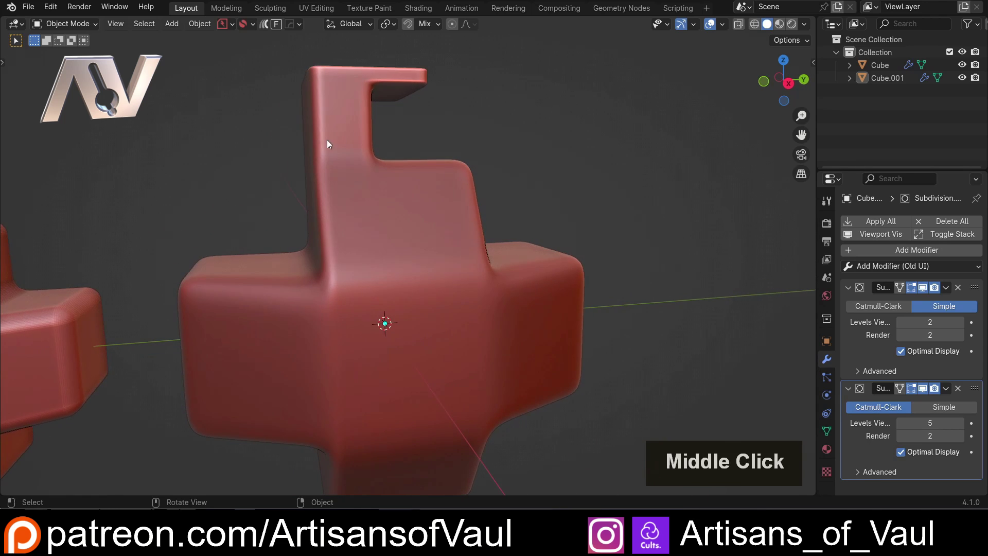
scroll(down, 3)
scroll(up, 3)
scroll(down, 3)
Select the hooked block and move it aside along a single axis, clearing the scene centre.
click(436, 255)
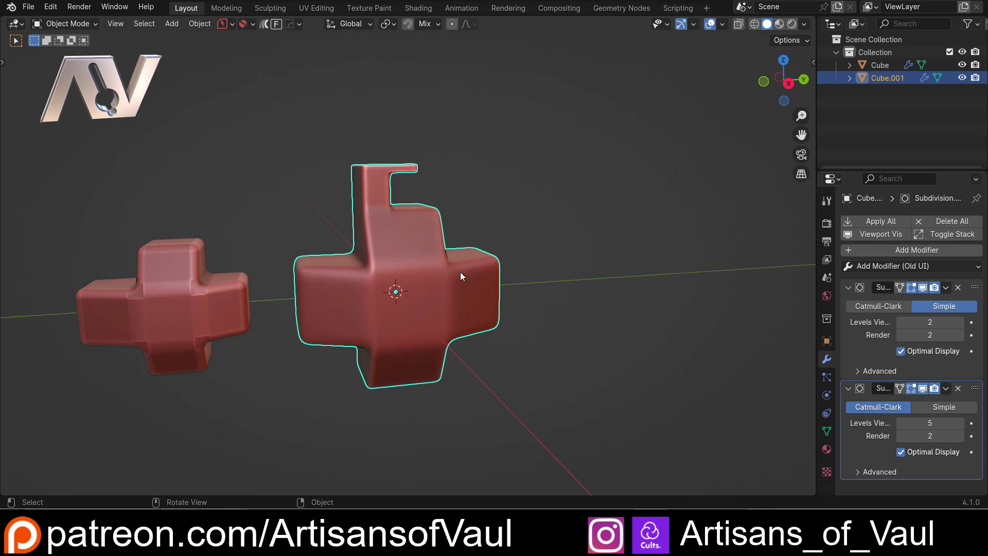
scroll(down, 3)
click(327, 219)
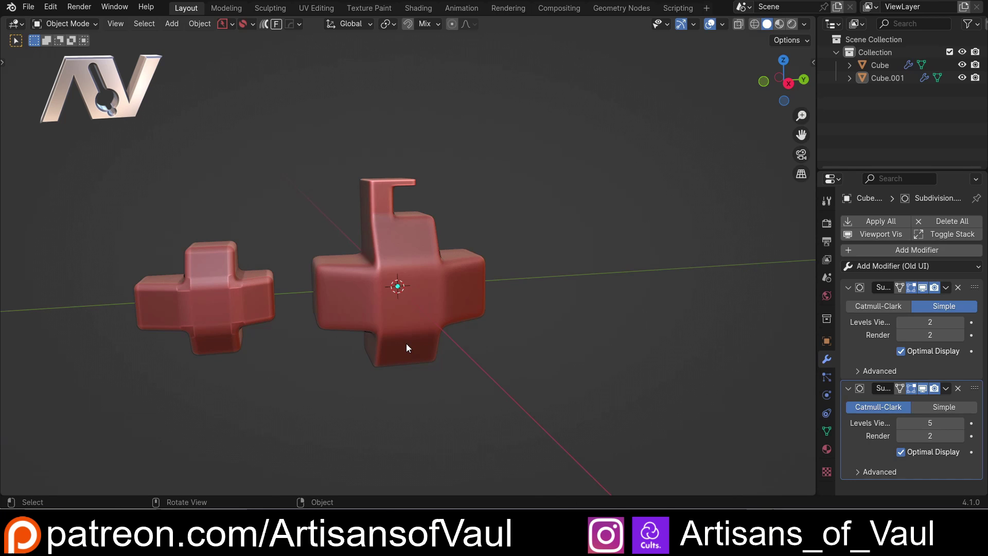
click(157, 175)
key(g)
key(y)
click(308, 363)
key(shift+a)
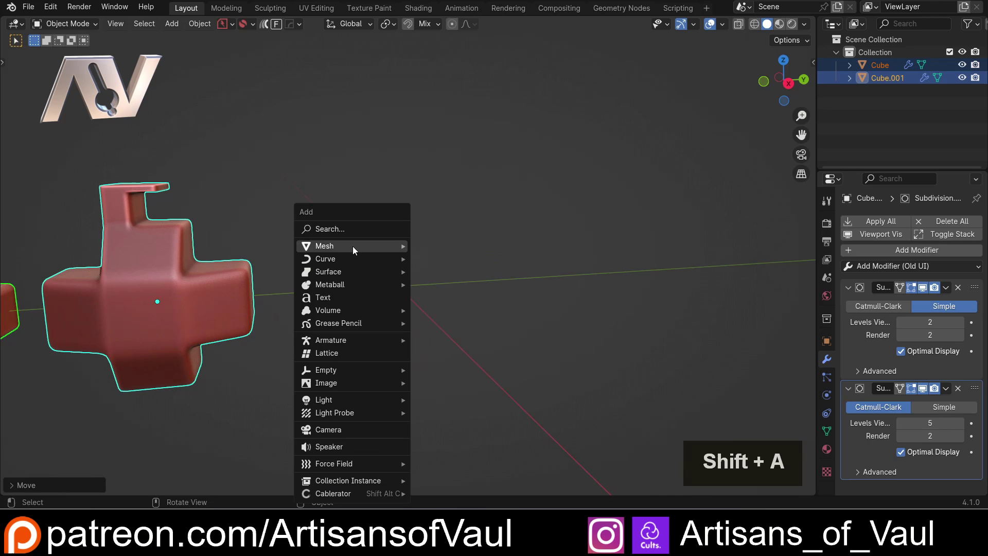
Add a third cube, Cube.002, and apply its scale so the size is baked in.
click(452, 274)
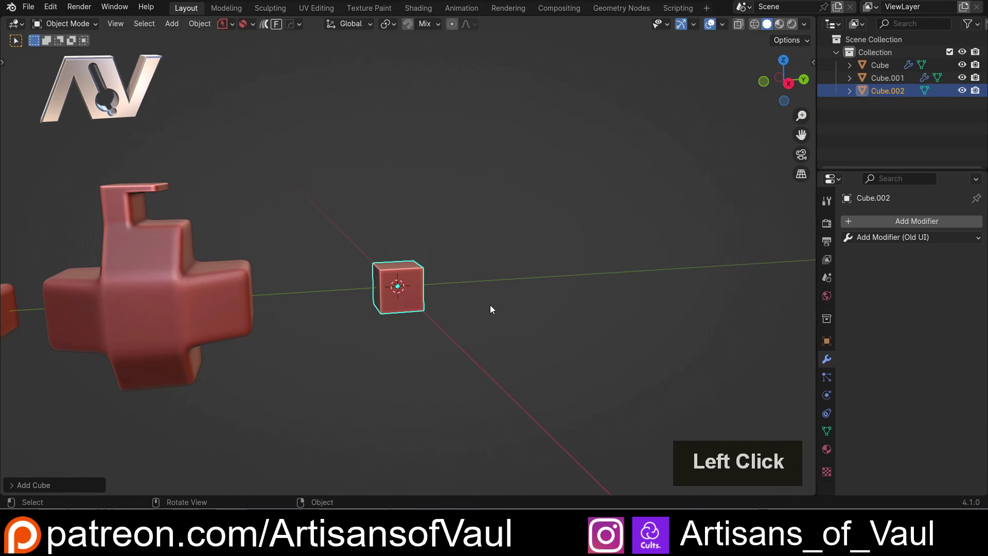
key(s)
click(621, 336)
key(ctrl+a)
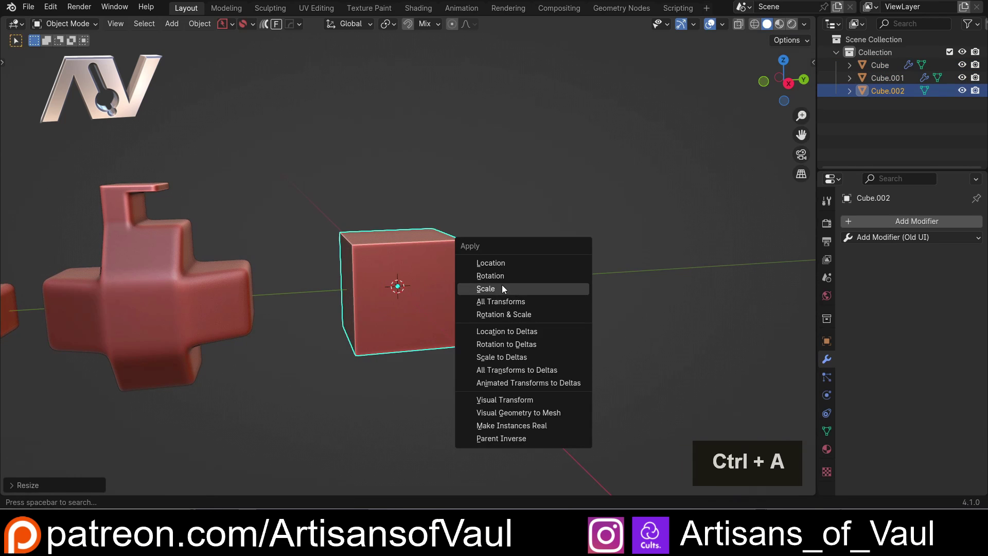
click(505, 288)
Compare Cube.001's modifiers from several angles, then reselect the plain third cube.
middle_click(370, 235)
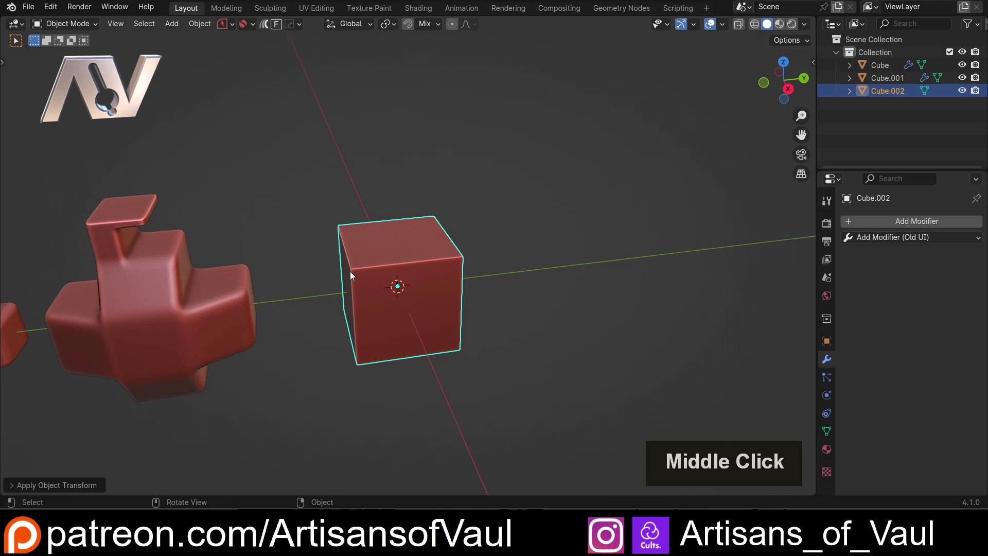
scroll(up, 3)
middle_click(164, 262)
scroll(up, 3)
middle_click(339, 244)
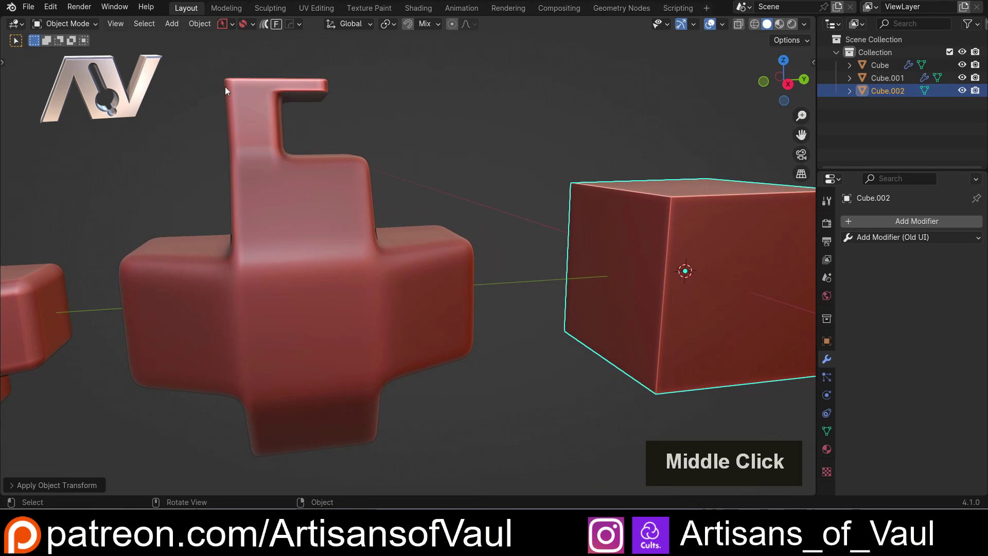
middle_click(472, 188)
scroll(down, 3)
middle_click(313, 267)
click(255, 250)
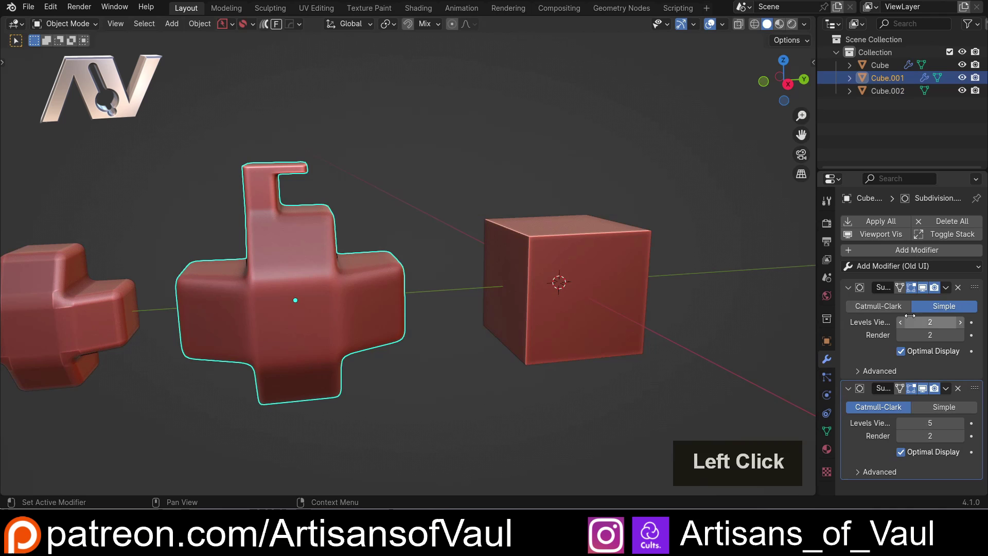
middle_click(537, 256)
scroll(up, 3)
middle_click(503, 246)
middle_click(501, 273)
click(724, 29)
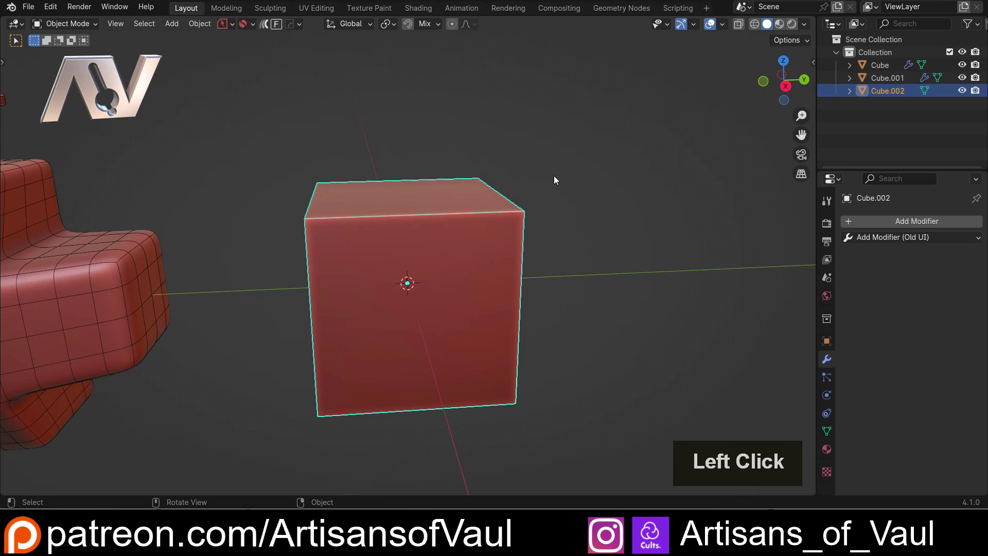
Add a Bevel modifier to Cube.002 at amount 0.761 and expand its Profile settings.
double_click(448, 218)
click(879, 240)
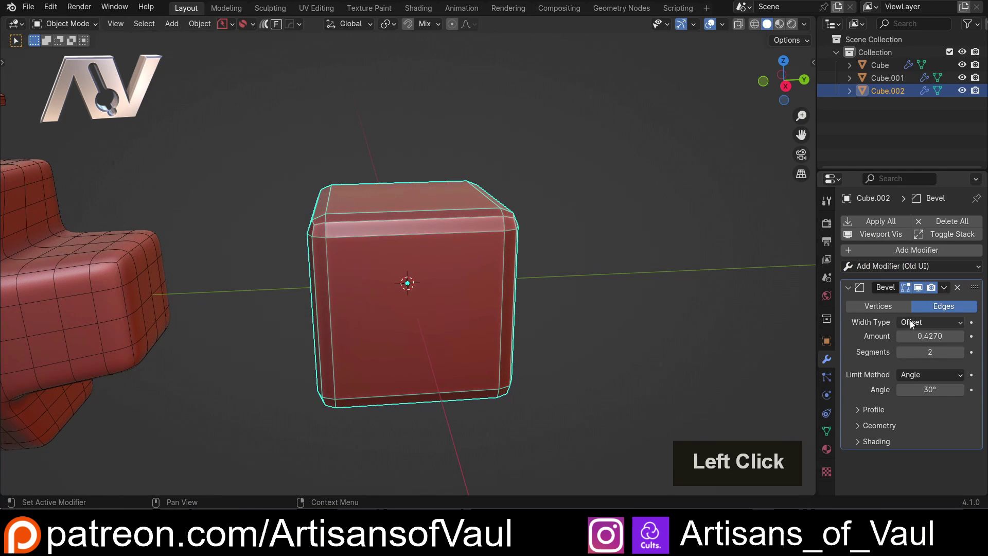
scroll(up, 3)
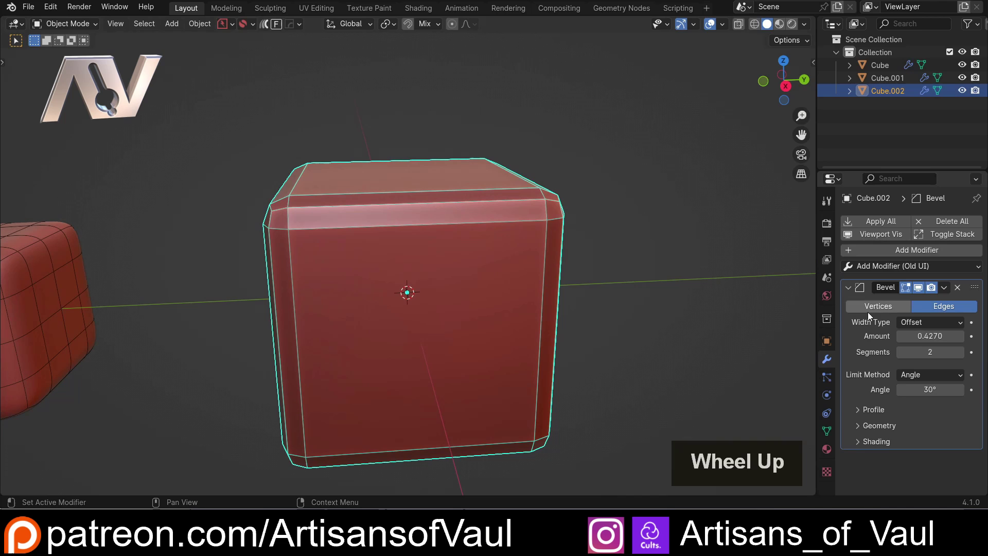
click(857, 410)
scroll(down, 3)
click(927, 446)
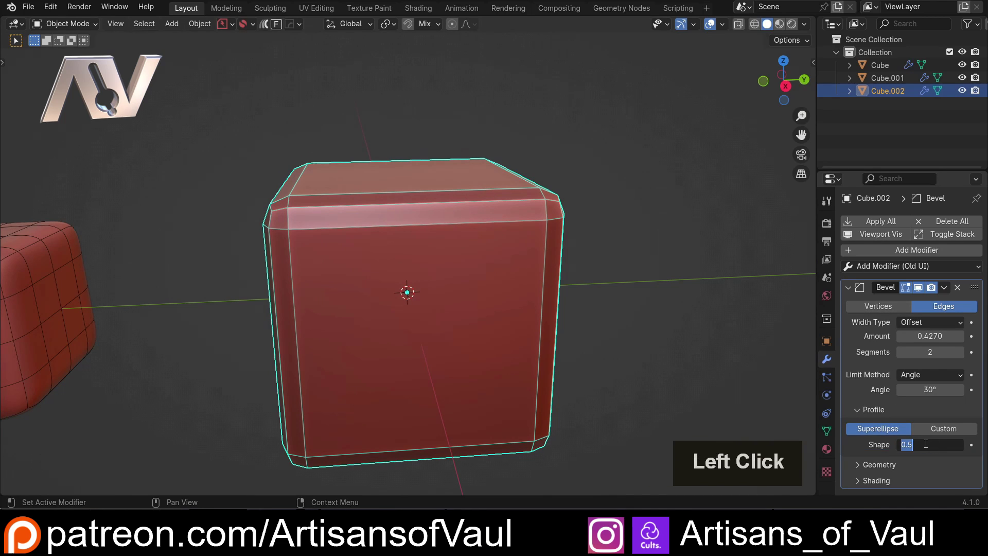
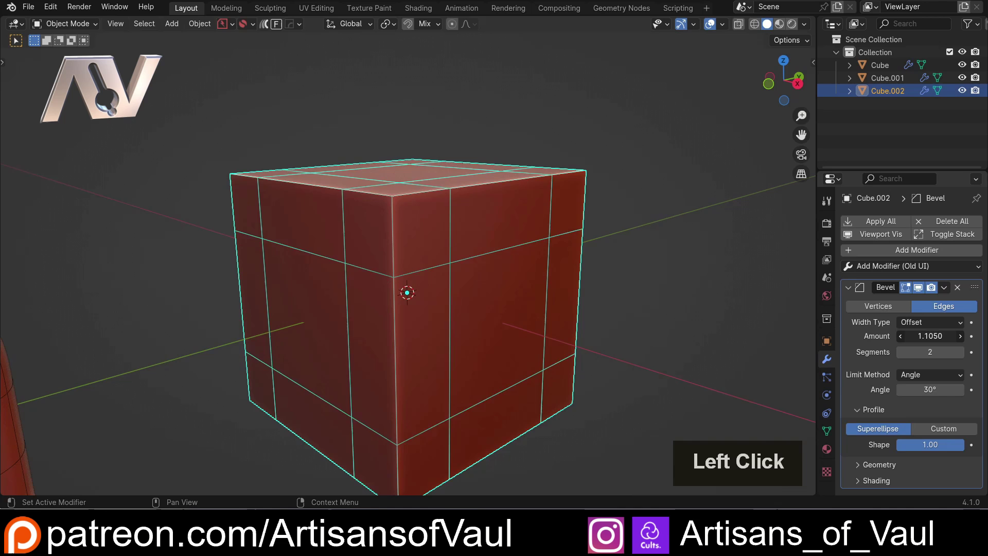
Set the bevel's Limit Method to None so all edges are bevelled.
middle_click(493, 256)
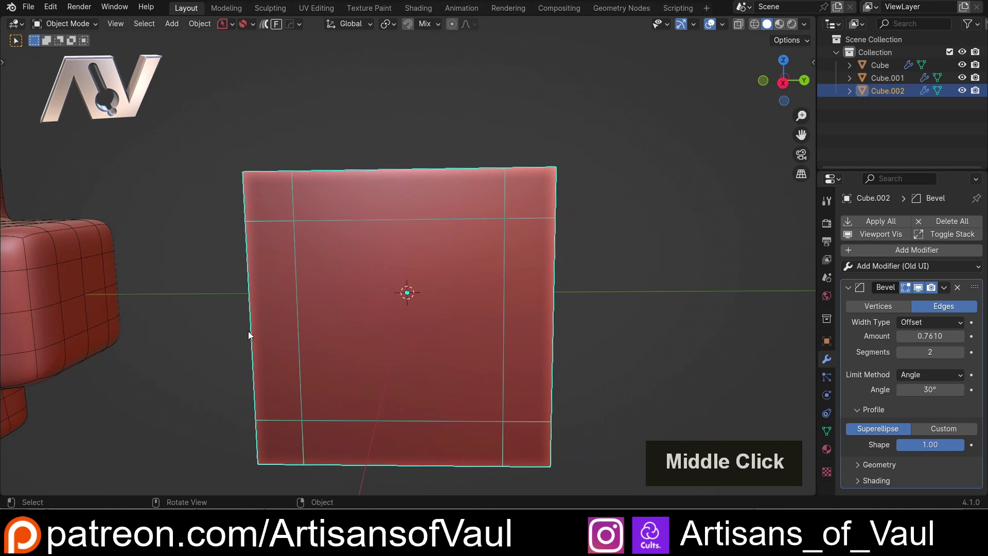
scroll(down, 3)
middle_click(357, 274)
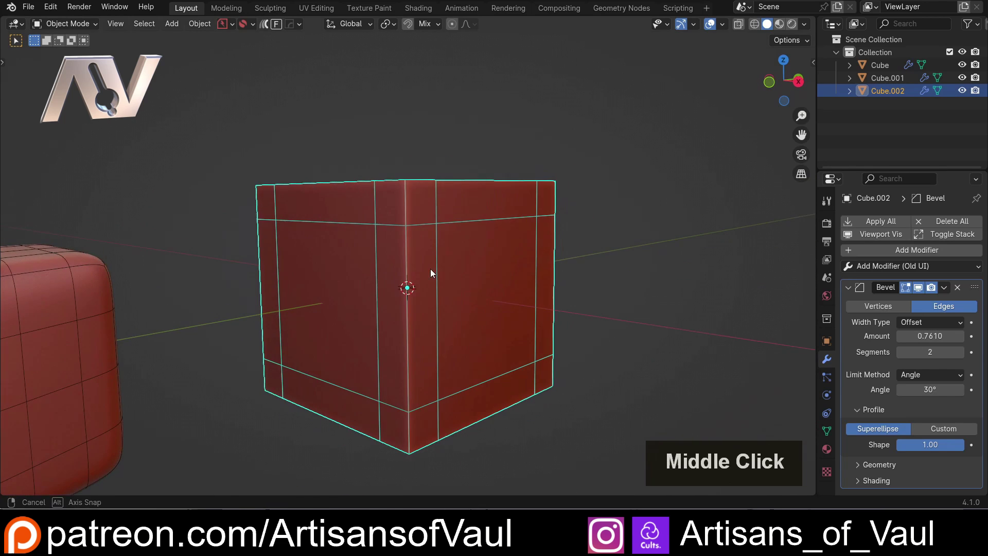
scroll(down, 3)
middle_click(348, 308)
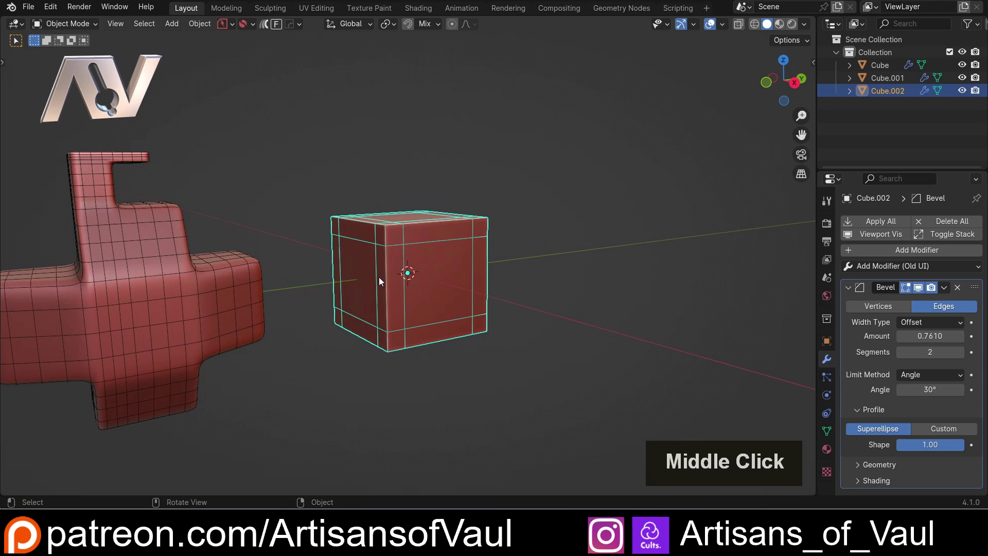
scroll(up, 3)
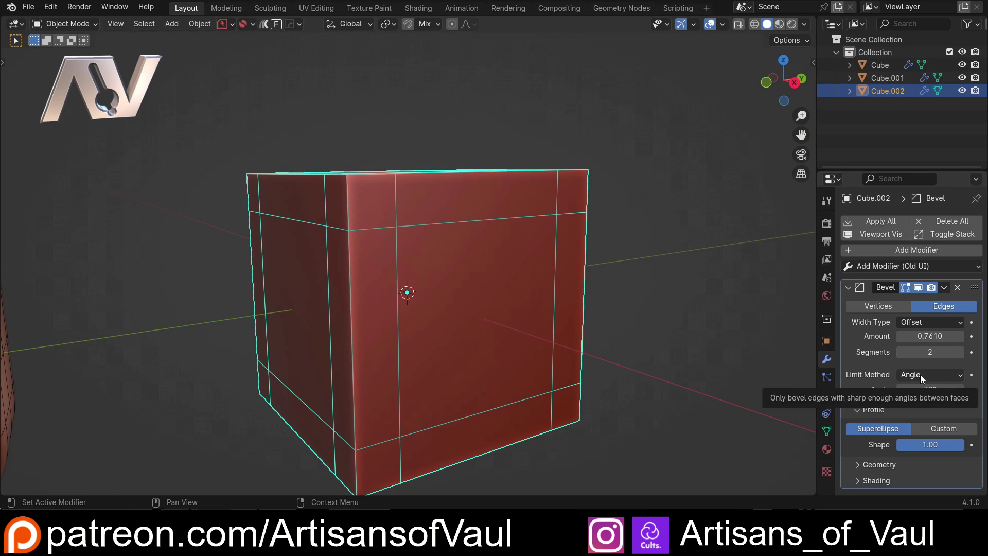
click(923, 378)
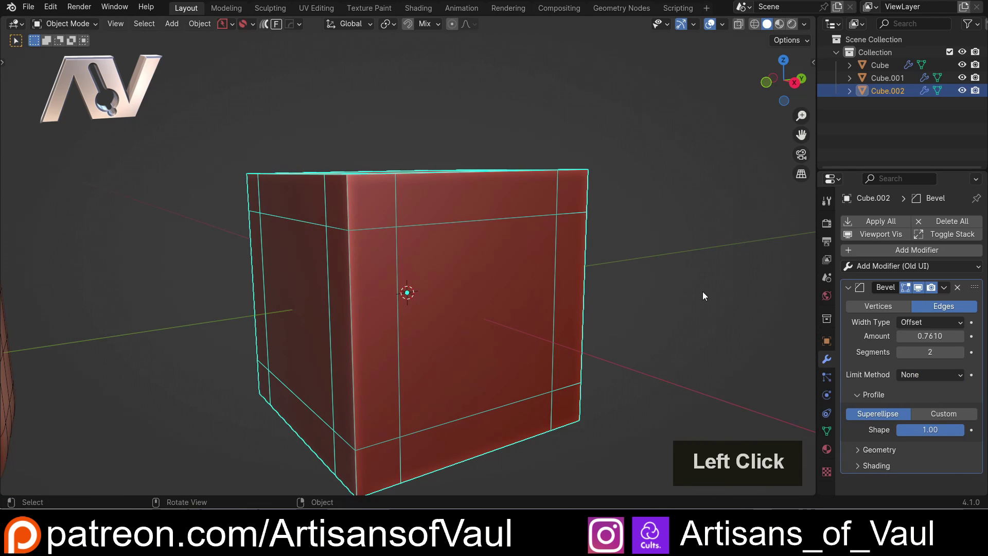
middle_click(524, 253)
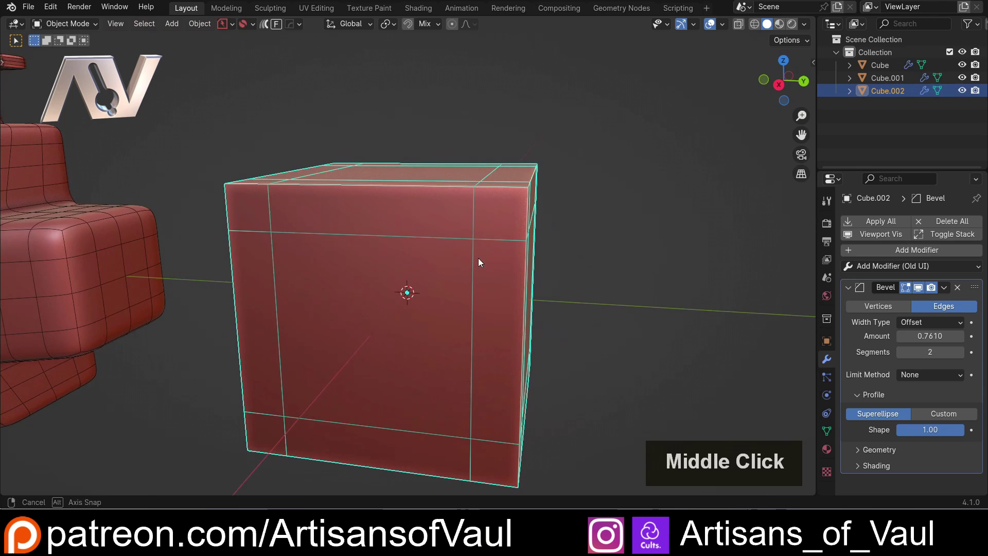
click(851, 292)
click(881, 257)
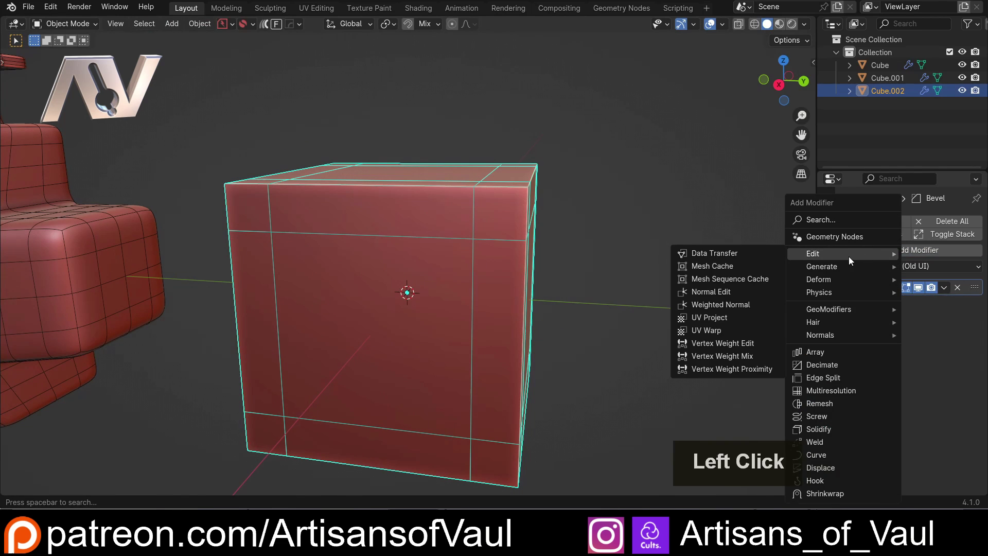
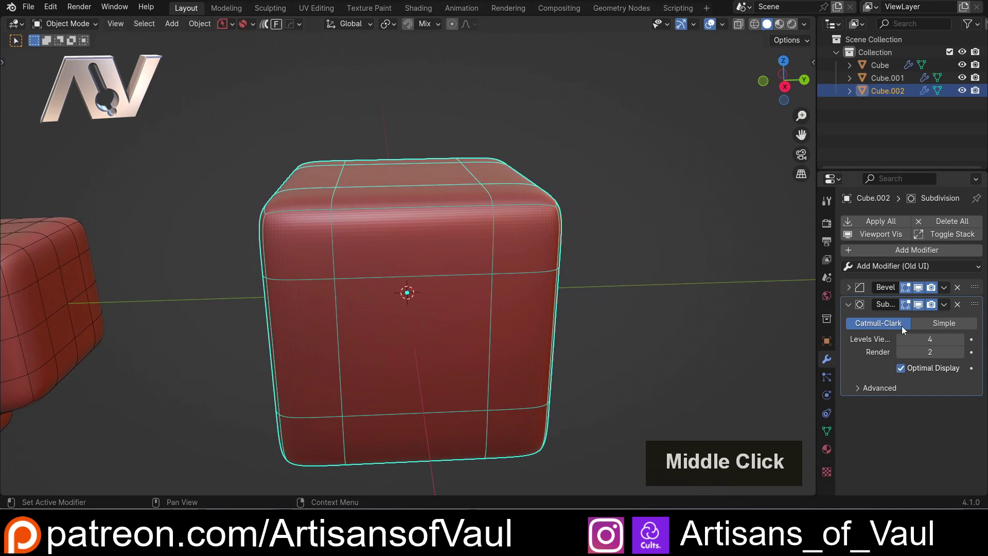
Add a Catmull-Clark subdivision under the bevel and widen the bevel amount to 1.253.
click(853, 292)
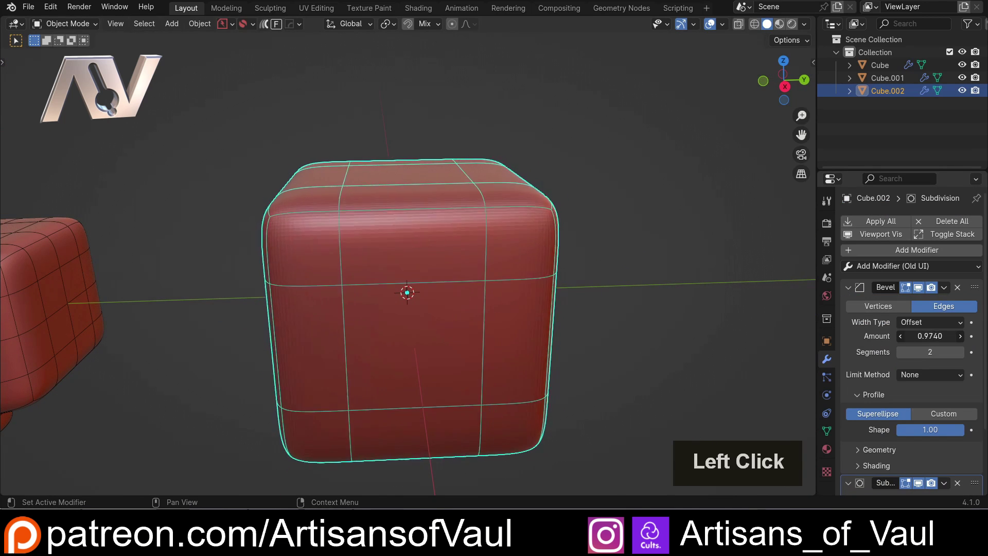
scroll(down, 3)
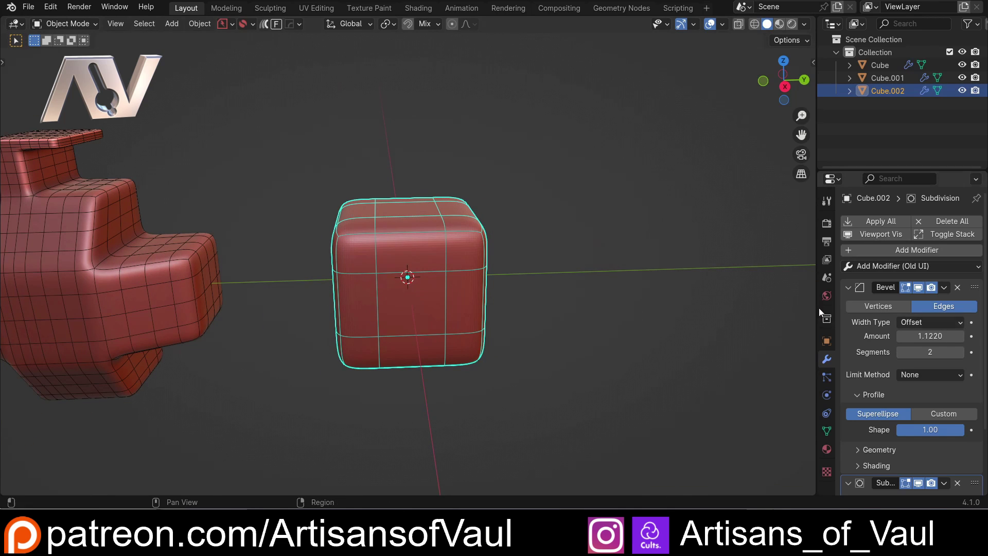
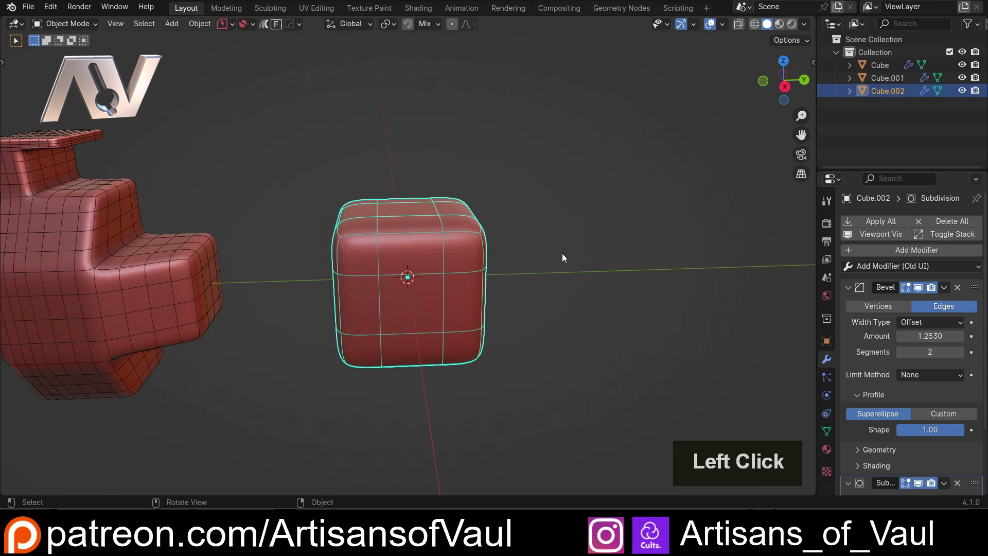
scroll(up, 3)
Collapse the bevel's Profile subpanel and expand Geometry instead.
click(857, 396)
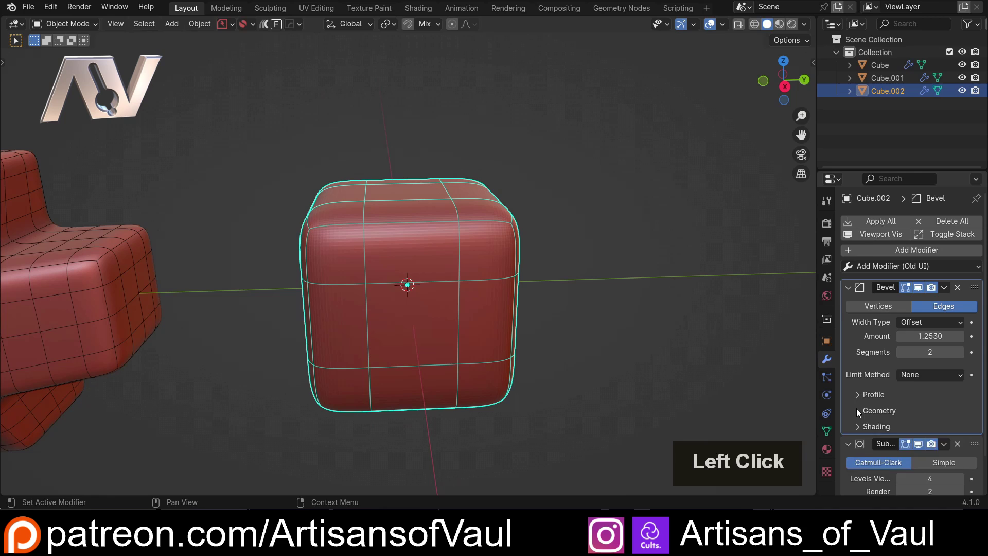
scroll(down, 3)
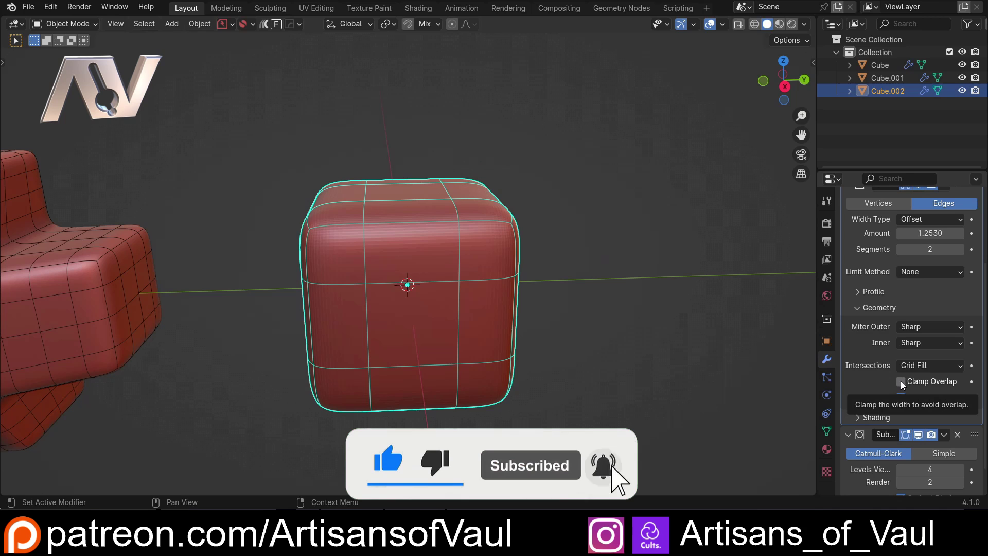
Toggle Clamp Overlap, then extrude Cube.002's top face upward into a taller rounded block.
click(903, 383)
key(Tab)
click(449, 195)
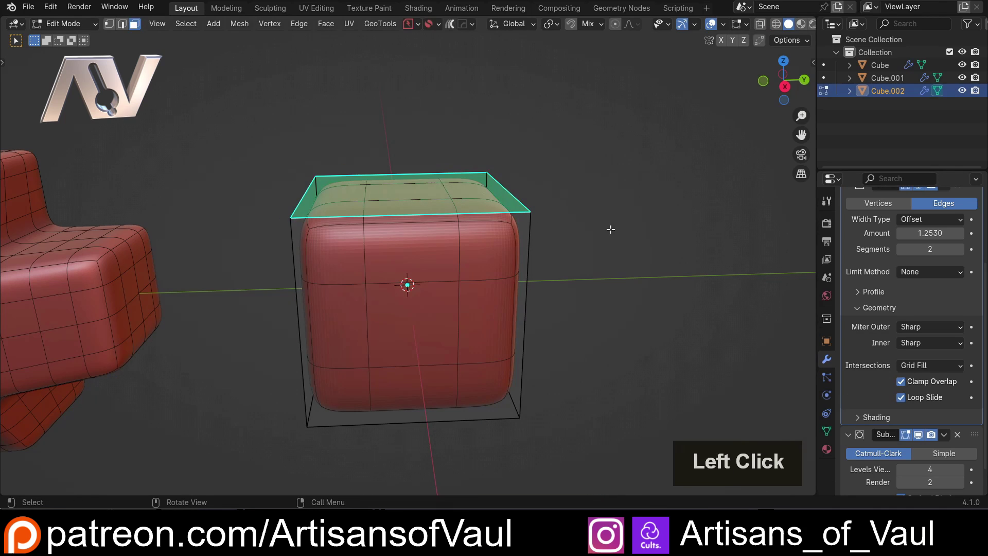
key(e)
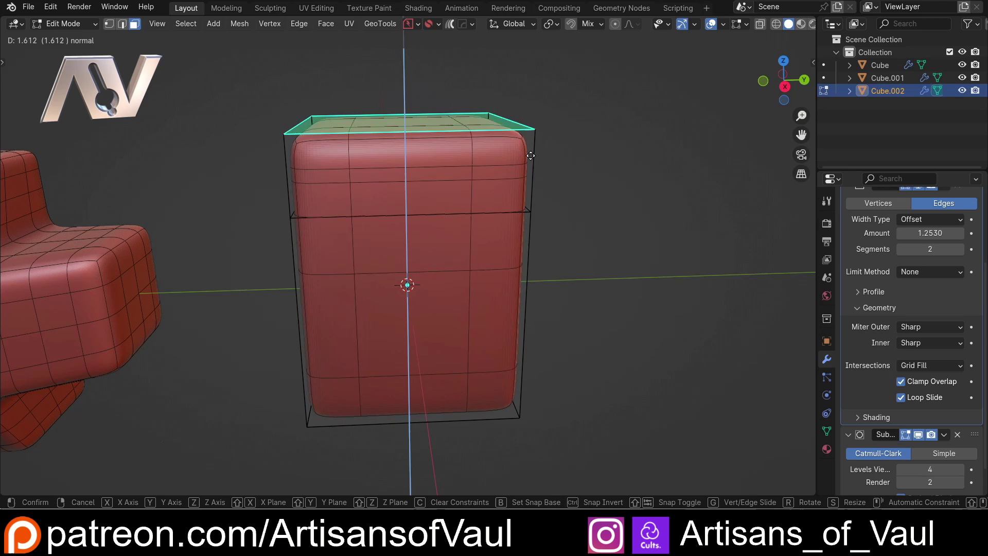
click(524, 88)
Select a side face of the upper part and start extruding it outward.
scroll(down, 3)
middle_click(507, 149)
scroll(up, 3)
middle_click(477, 192)
scroll(down, 3)
middle_click(484, 148)
click(455, 151)
key(e)
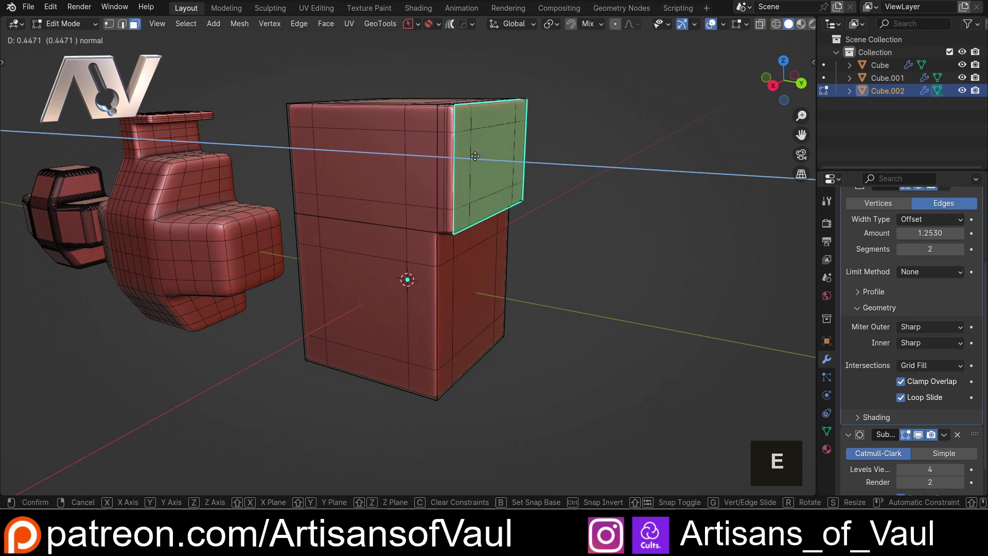
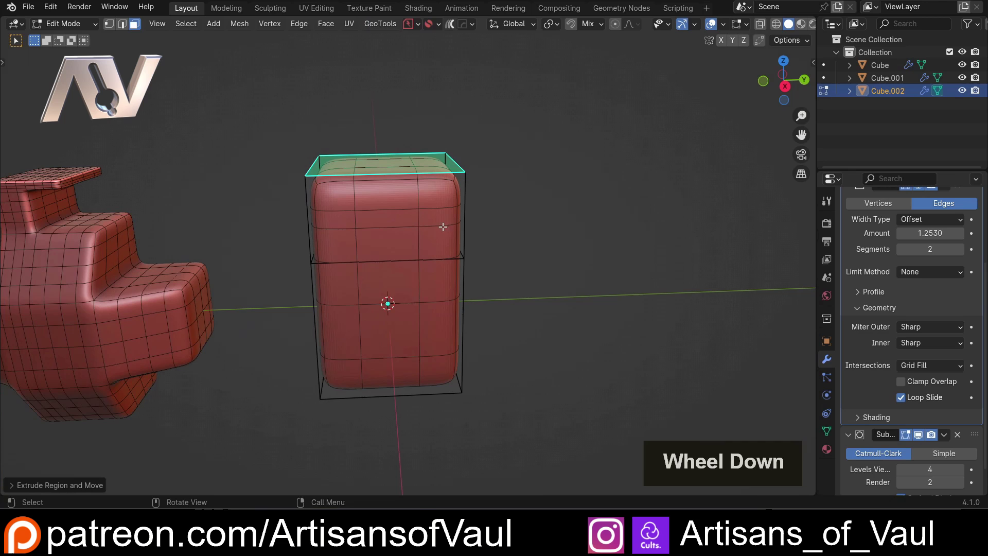
scroll(up, 3)
middle_click(486, 196)
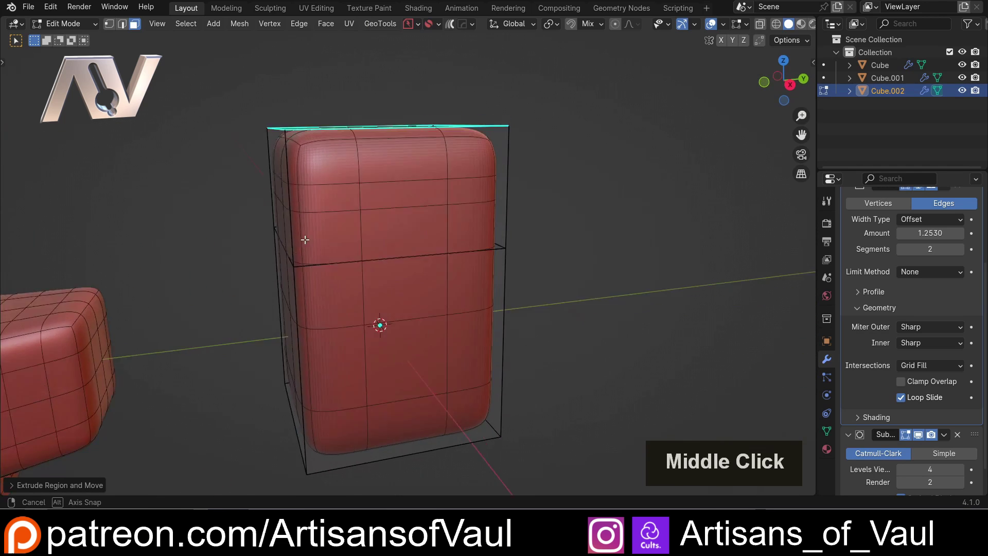
middle_click(290, 221)
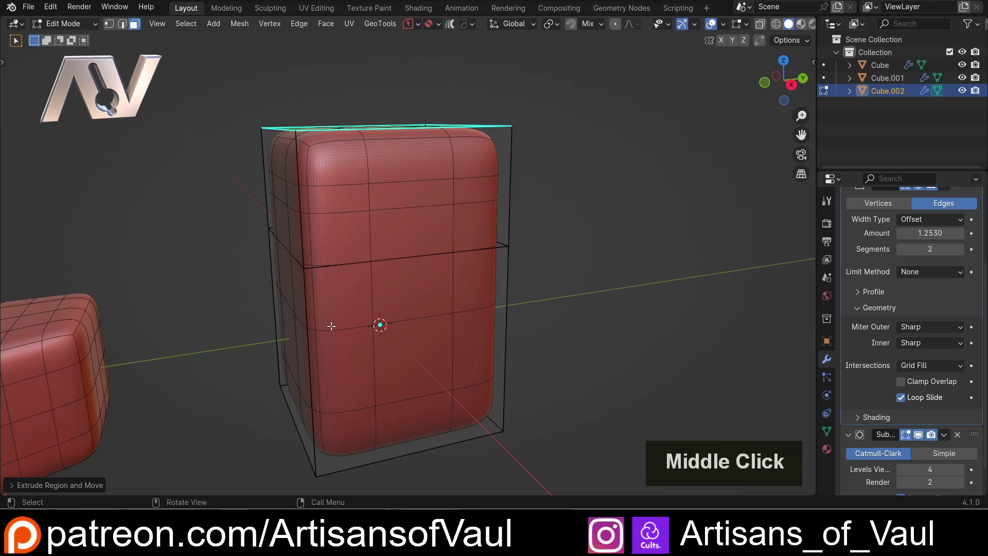
middle_click(522, 219)
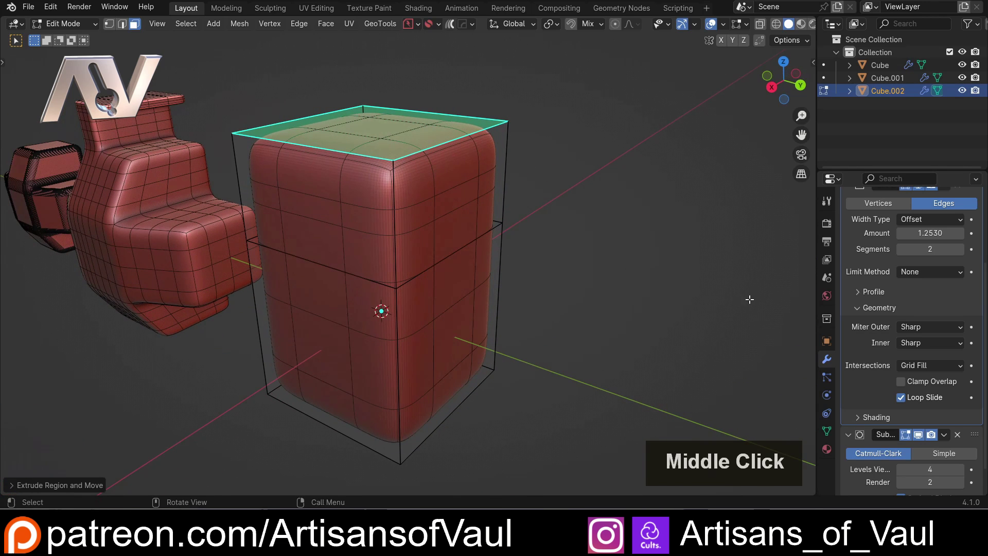
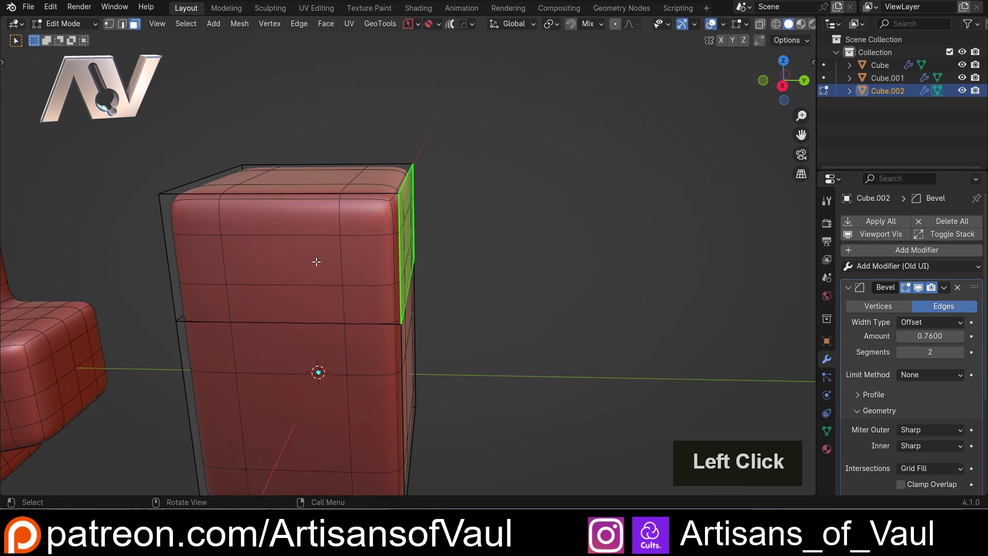
Extrude the selected side face outward to raise the small post, then leave Edit Mode.
key(e)
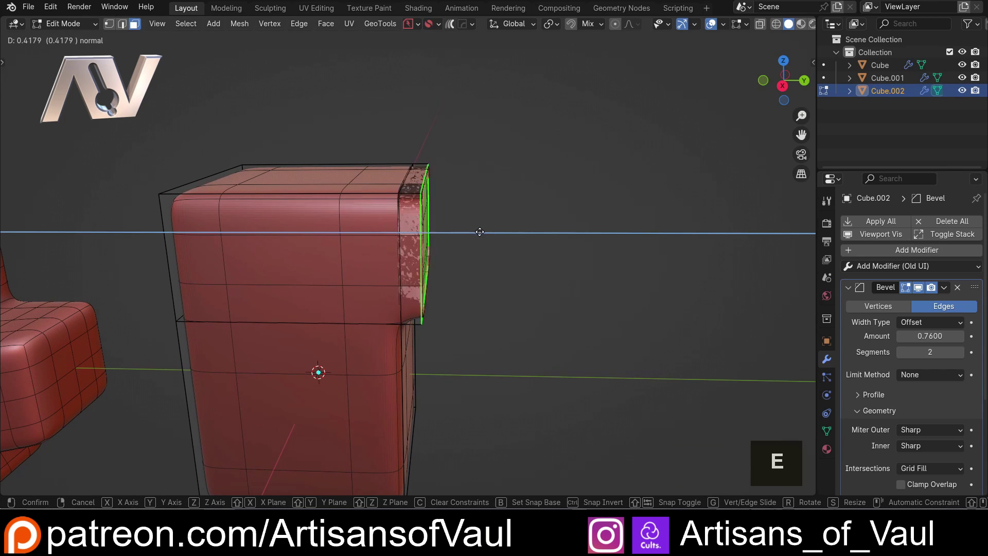
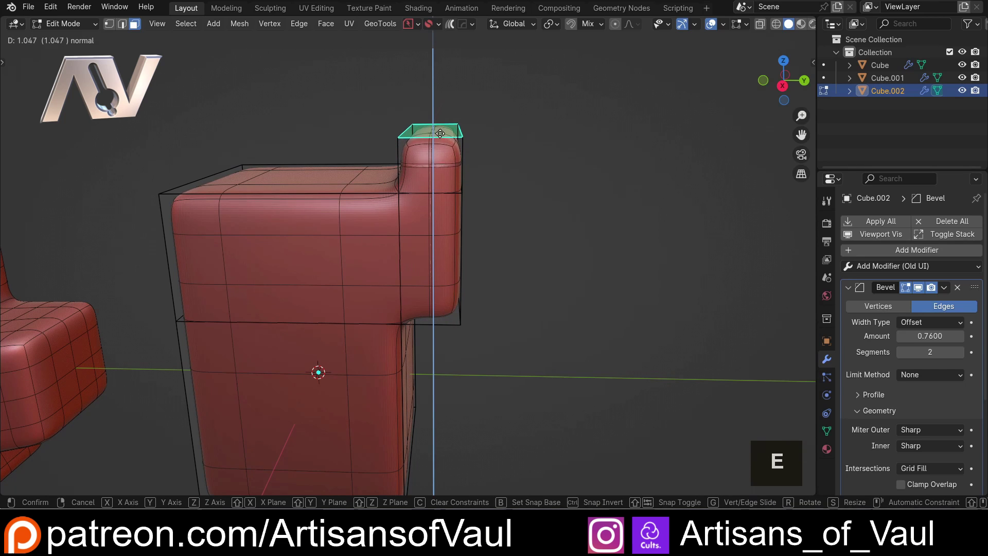
click(443, 125)
scroll(down, 3)
click(494, 232)
scroll(up, 3)
middle_click(388, 189)
click(394, 147)
middle_click(435, 185)
middle_click(413, 268)
scroll(up, 3)
key(Tab)
Orbit around both blocks to inspect the L-shaped block's arm.
click(478, 302)
middle_click(456, 315)
middle_click(374, 247)
middle_click(223, 249)
middle_click(322, 226)
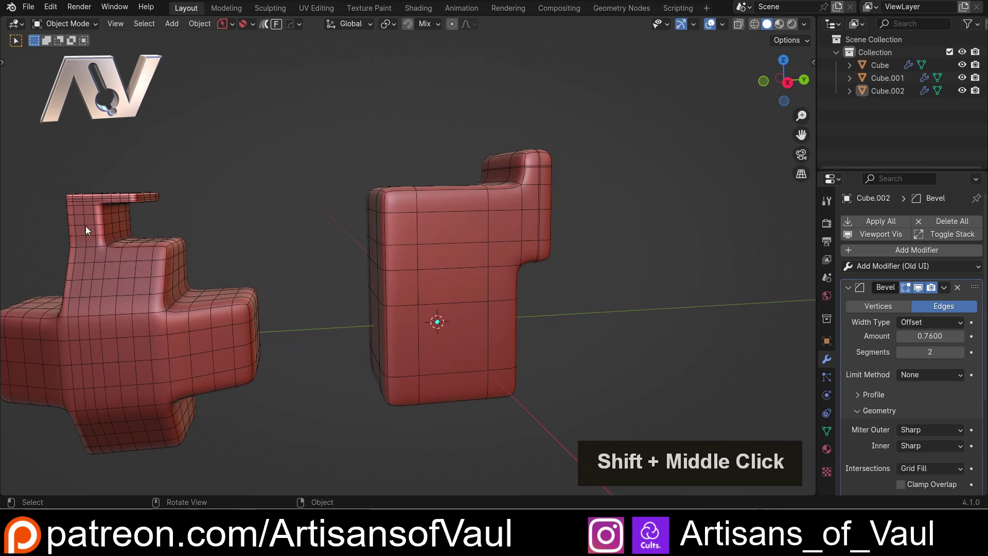
middle_click(447, 211)
scroll(up, 3)
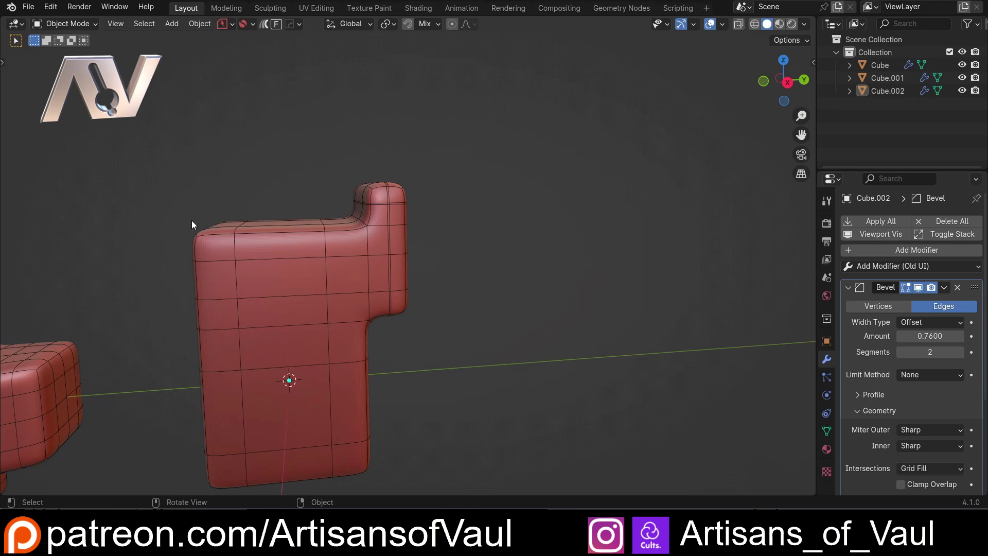
middle_click(135, 254)
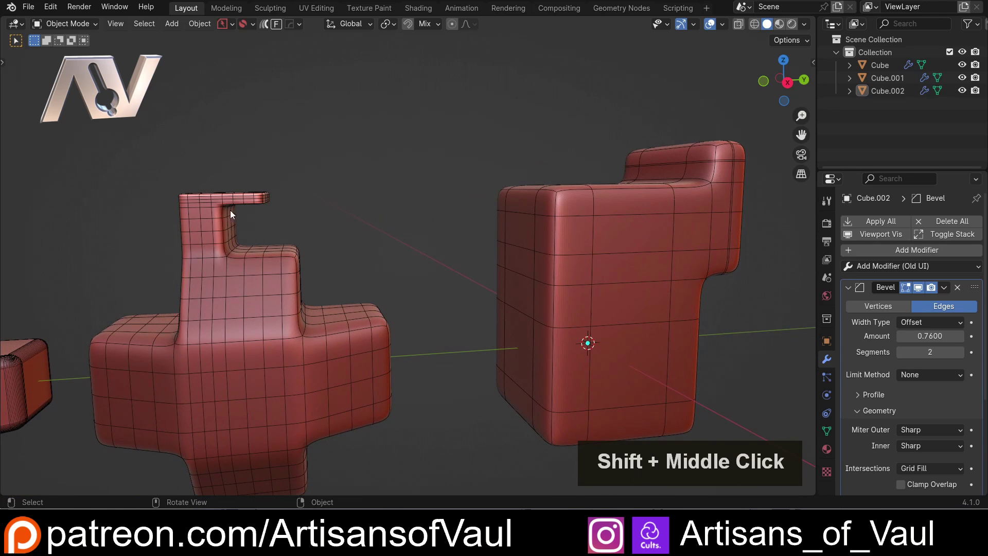
middle_click(510, 219)
scroll(up, 3)
middle_click(428, 224)
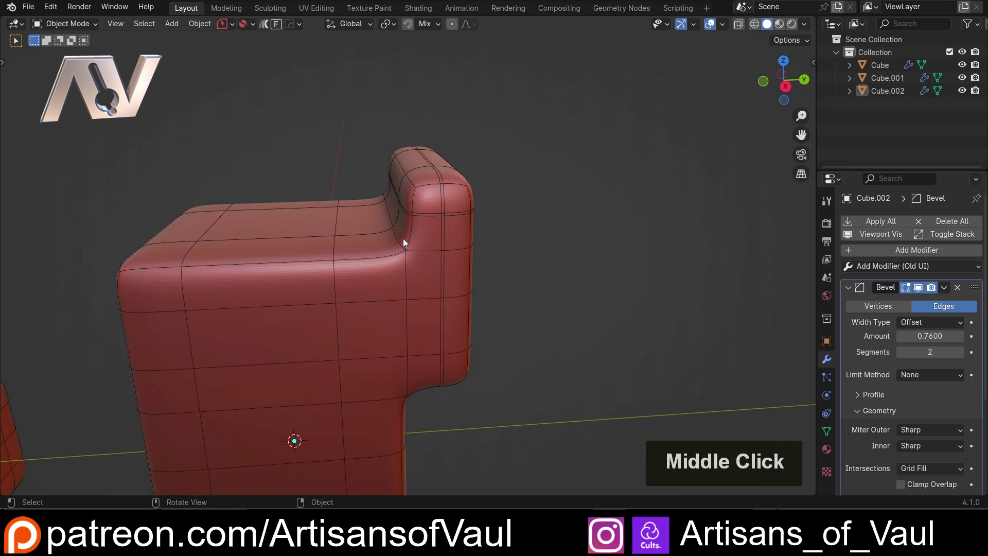
Extrude the arm's end face outward to lengthen the arm, returning to Object Mode.
key(Tab)
click(456, 153)
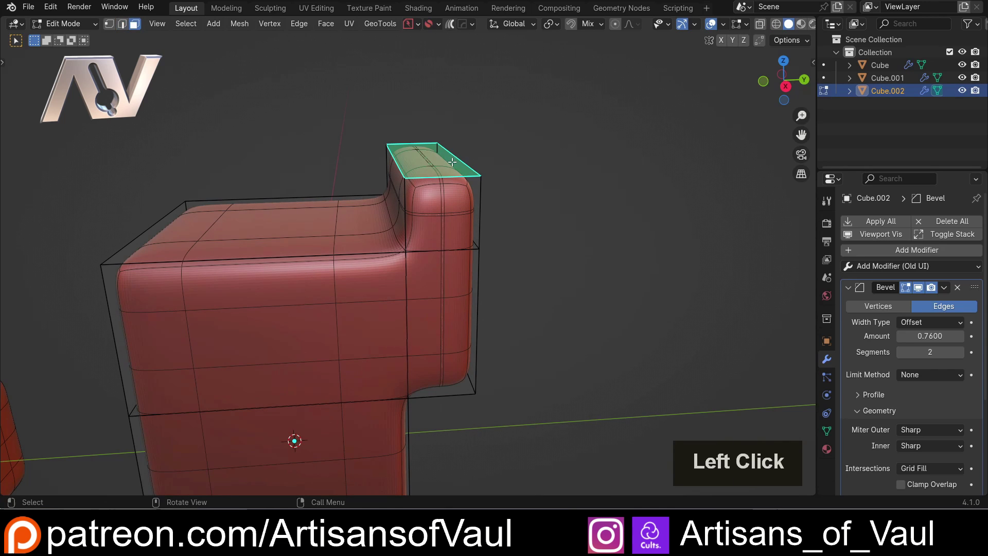
middle_click(488, 186)
click(453, 179)
key(e)
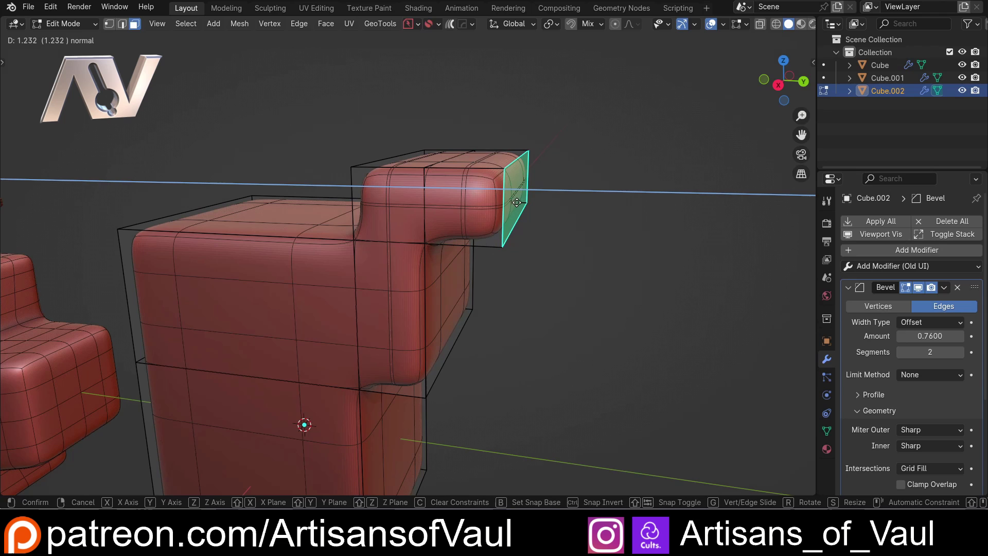
click(520, 201)
scroll(down, 3)
click(492, 286)
middle_click(458, 292)
key(Tab)
Bring up the Viewport Overlays settings after checking the extended block.
middle_click(496, 255)
middle_click(539, 219)
middle_click(310, 247)
middle_click(343, 240)
click(728, 26)
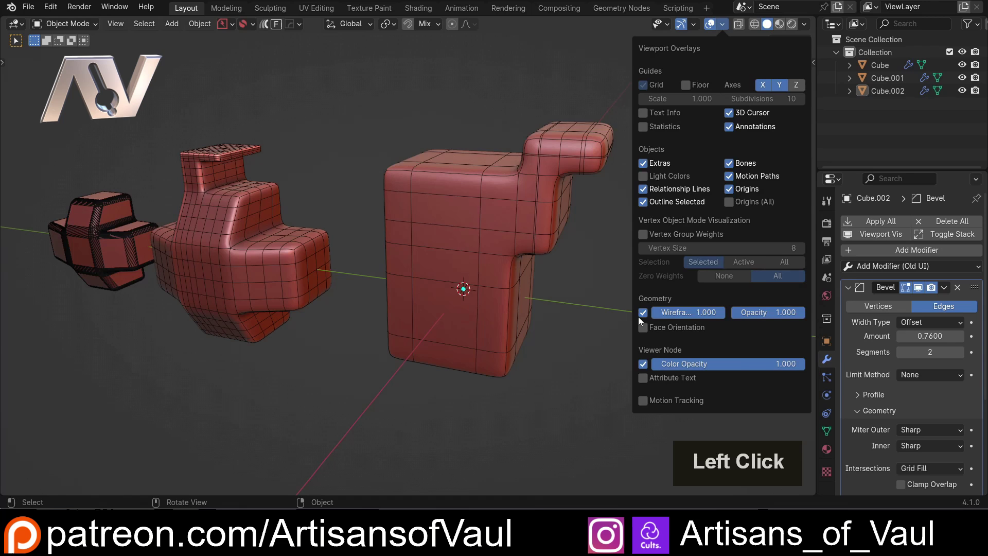
Turn off the Wireframe overlay so the blocks display as smooth plastic shapes.
double_click(560, 304)
middle_click(387, 248)
middle_click(435, 228)
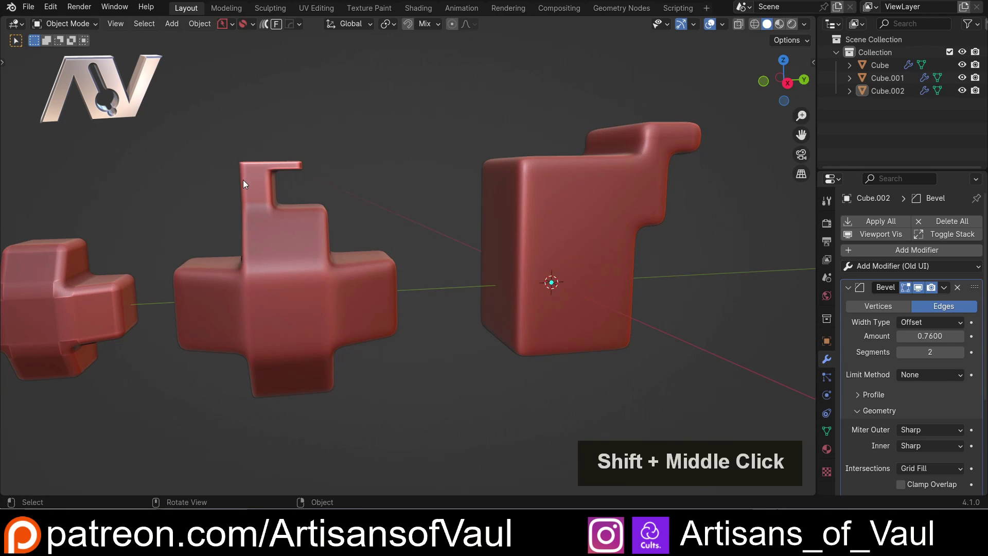
Select the L-shaped block and collapse its Bevel panel to see the Subdivision Surface settings.
click(272, 245)
middle_click(641, 173)
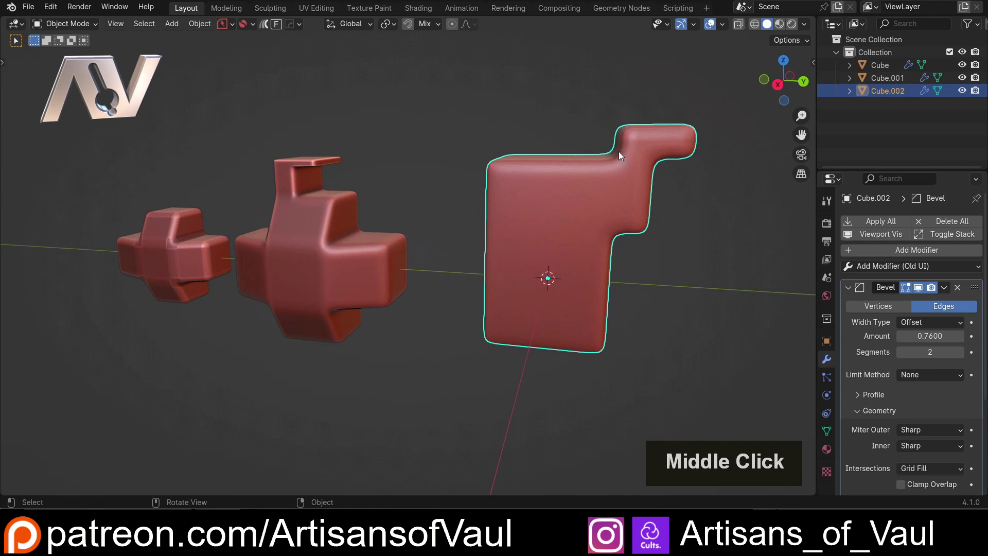
middle_click(588, 204)
scroll(up, 3)
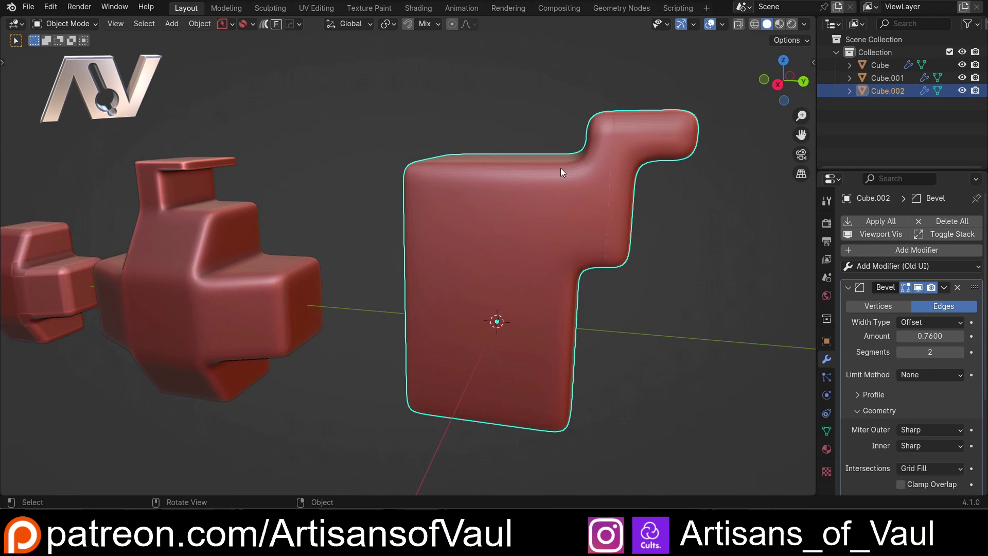
middle_click(567, 140)
scroll(down, 3)
middle_click(476, 193)
click(848, 290)
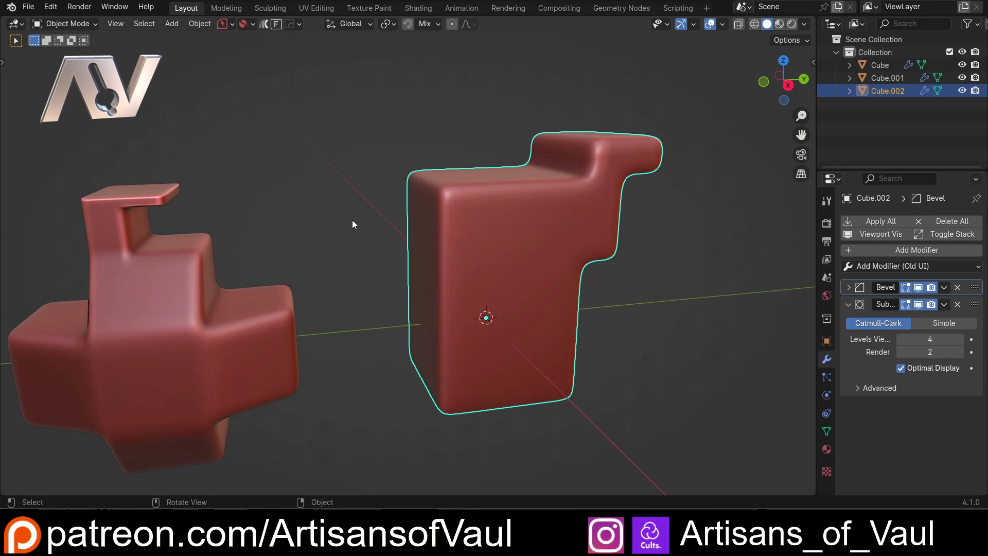
scroll(down, 3)
middle_click(352, 212)
Select the cross-shaped block to compare its modifiers, then reselect the L-shaped block.
click(259, 269)
middle_click(354, 214)
middle_click(397, 203)
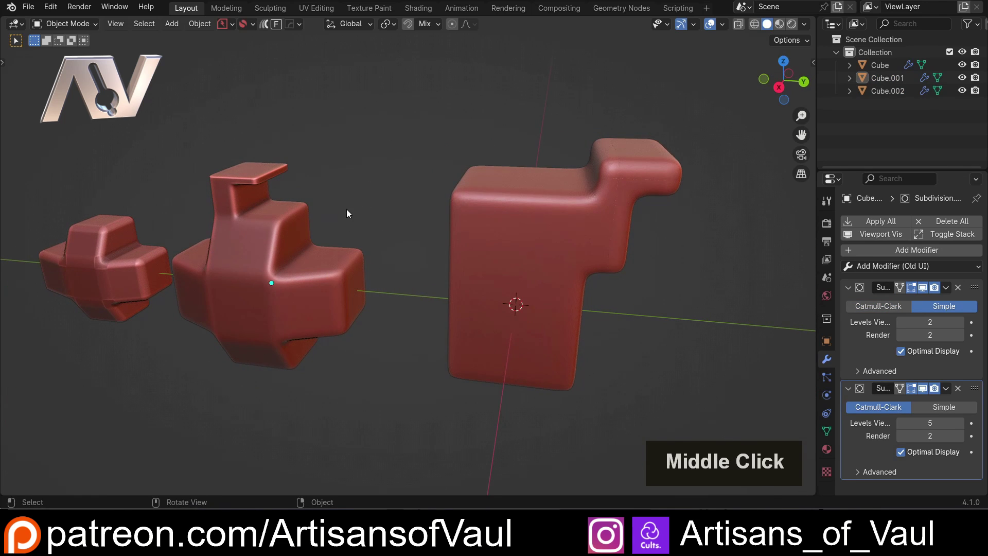
middle_click(375, 213)
middle_click(319, 223)
click(388, 221)
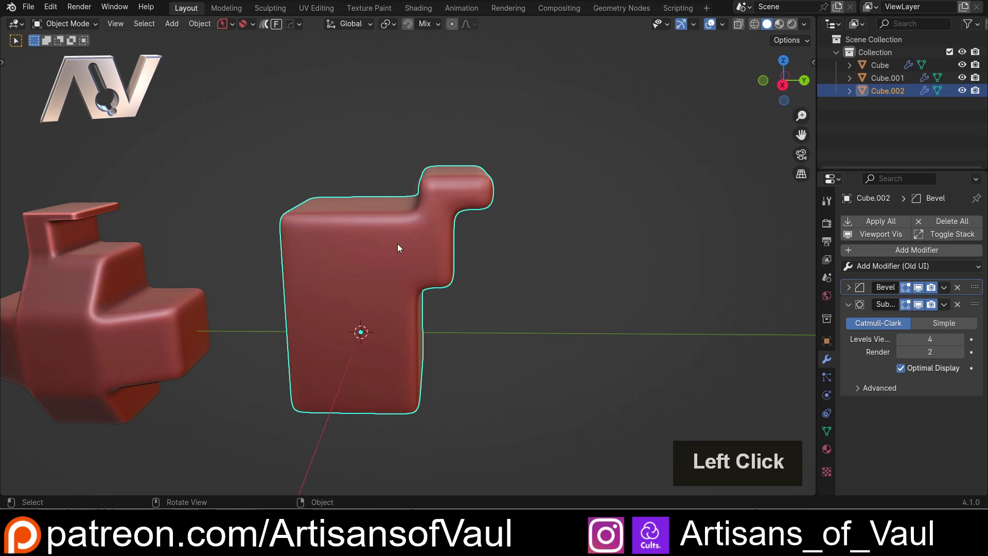
middle_click(413, 230)
middle_click(397, 249)
middle_click(367, 299)
Extrude the arm's top face upward, then its side face along Y into a long horizontal bar.
key(Tab)
click(406, 230)
middle_click(487, 237)
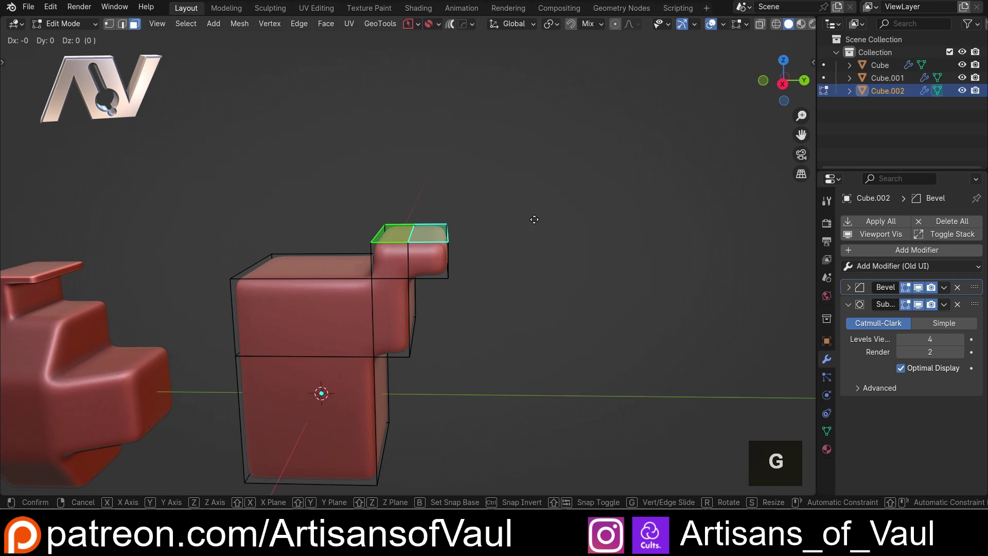
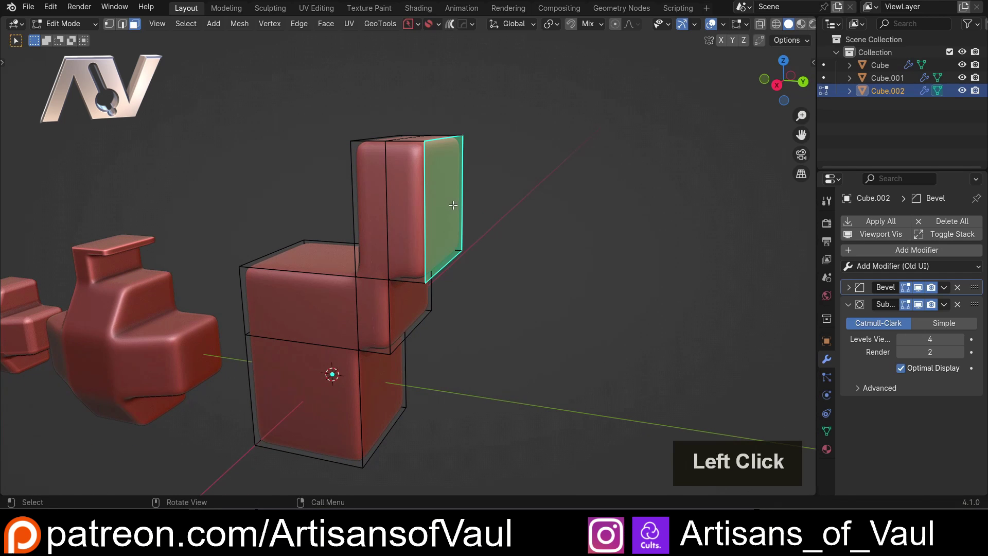
key(e)
click(291, 267)
scroll(down, 3)
key(Tab)
click(564, 318)
Orbit to a front view to inspect the lengthened bar's end and corner.
middle_click(615, 303)
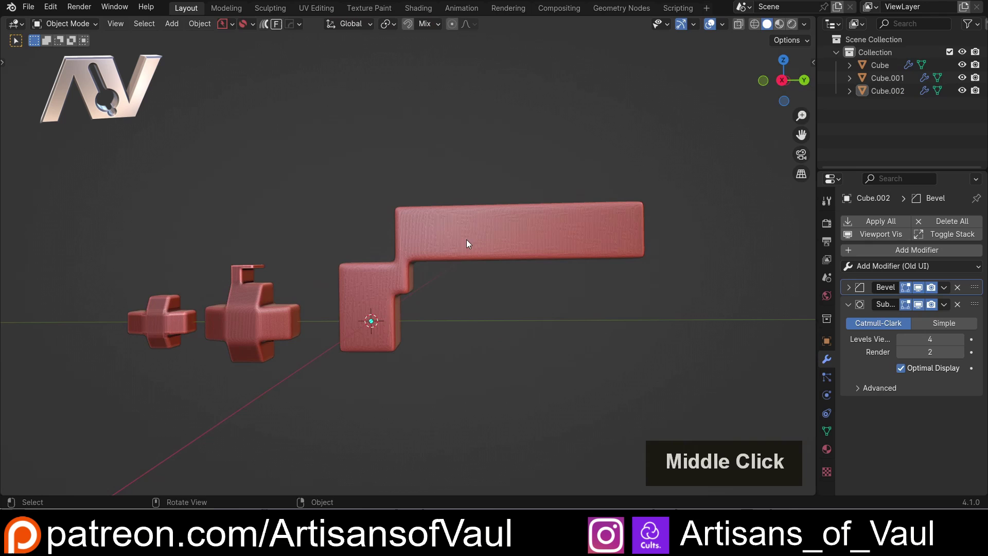
middle_click(378, 228)
middle_click(370, 232)
middle_click(352, 238)
middle_click(587, 251)
scroll(up, 3)
middle_click(520, 243)
click(779, 85)
scroll(up, 3)
middle_click(565, 213)
scroll(up, 3)
scroll(up, 3)
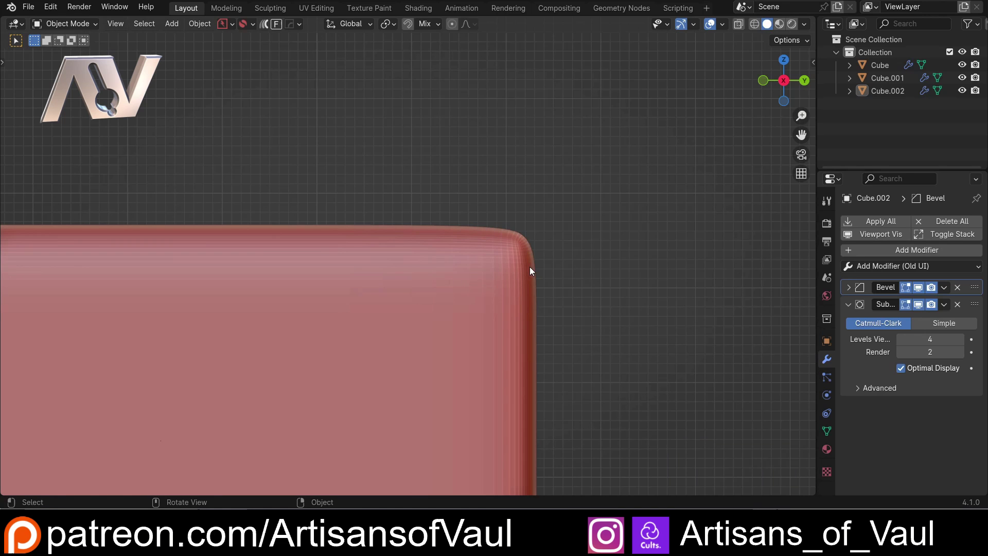
scroll(down, 3)
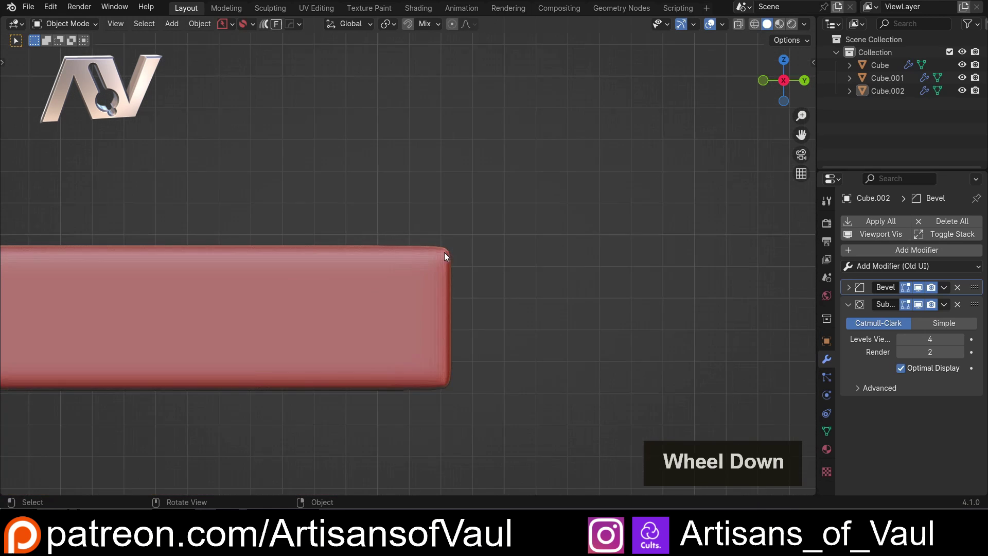
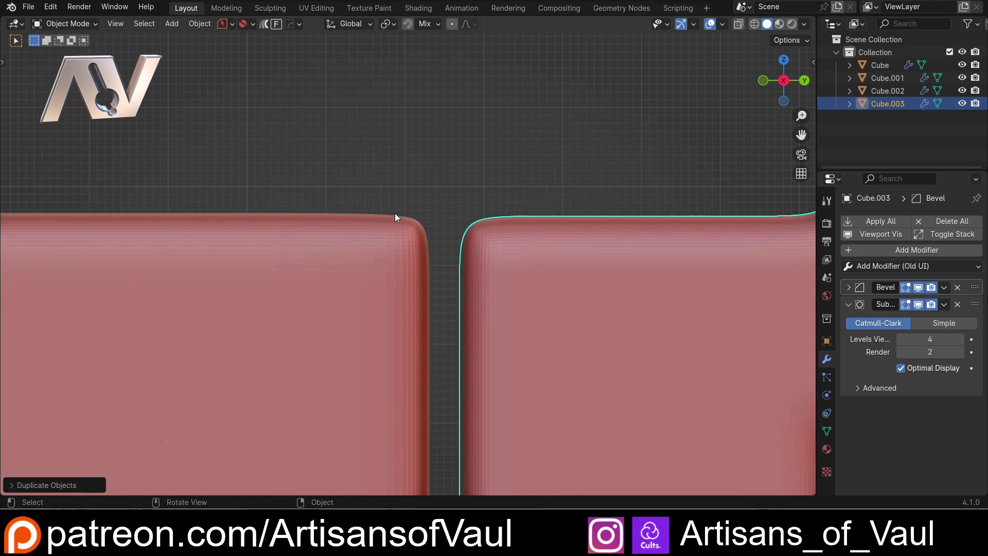
Place the duplicated stepped block beside the original and view both together.
scroll(down, 3)
middle_click(333, 287)
scroll(down, 3)
scroll(up, 3)
middle_click(284, 257)
middle_click(314, 257)
middle_click(344, 257)
scroll(up, 3)
scroll(down, 3)
click(356, 268)
double_click(491, 272)
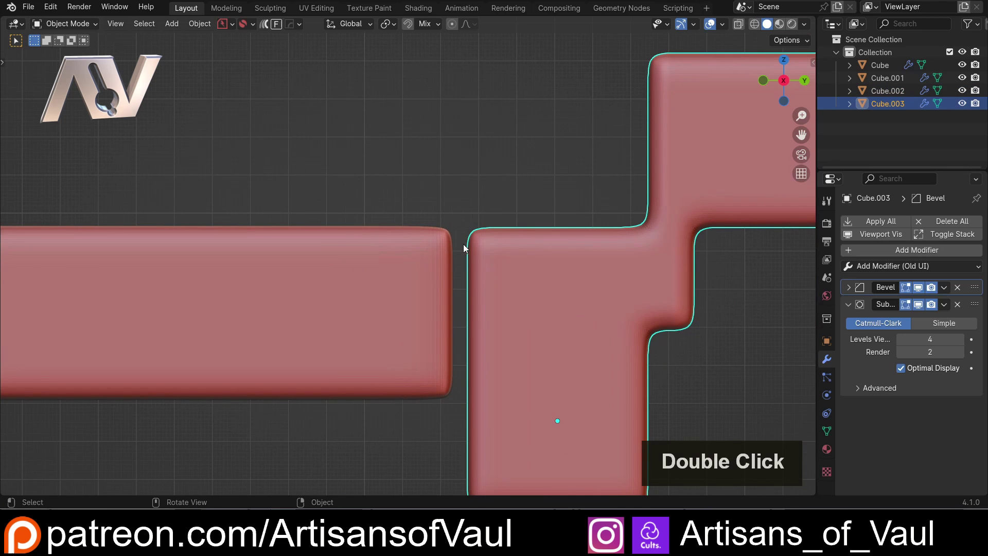
scroll(up, 3)
Add a Ctrl+R loop cut near the end of the original block's bar, then return to Object Mode.
click(318, 254)
key(Tab)
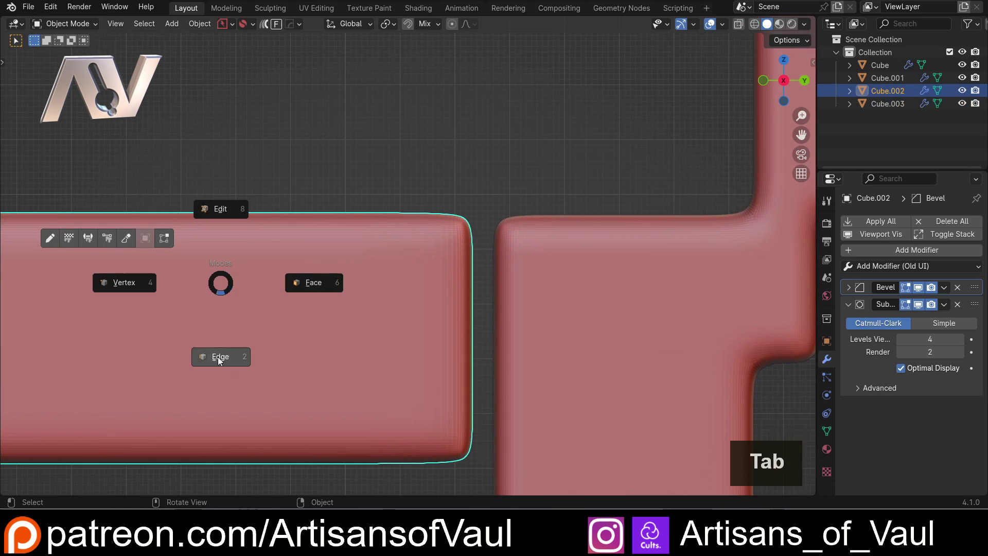
scroll(down, 3)
middle_click(247, 276)
middle_click(296, 265)
key(ctrl+r)
click(227, 226)
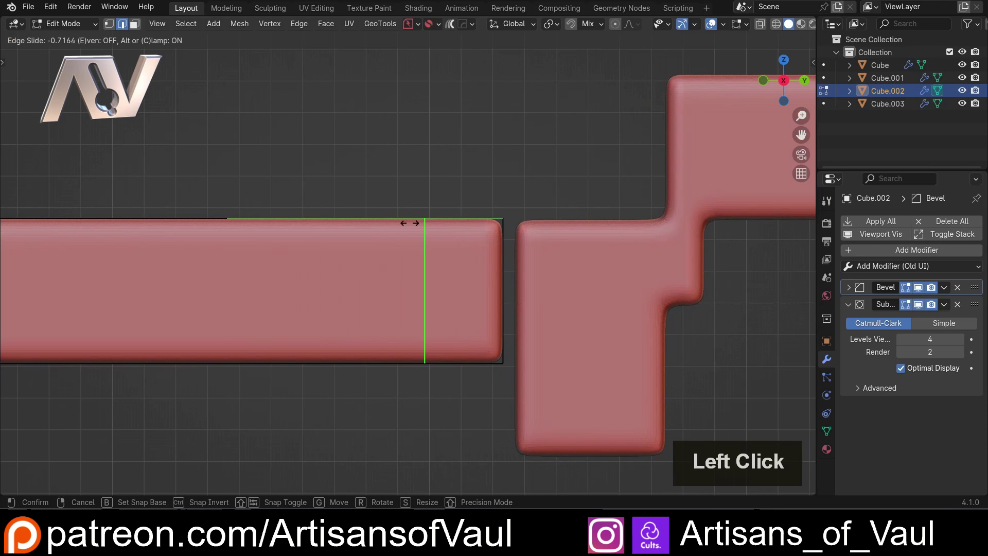
click(461, 223)
middle_click(457, 236)
scroll(up, 3)
scroll(down, 3)
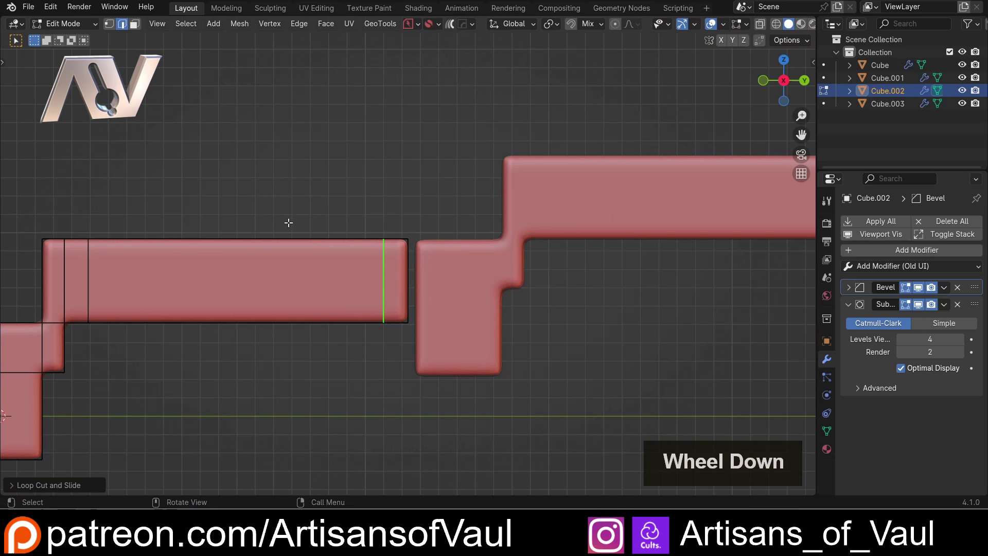
key(Tab)
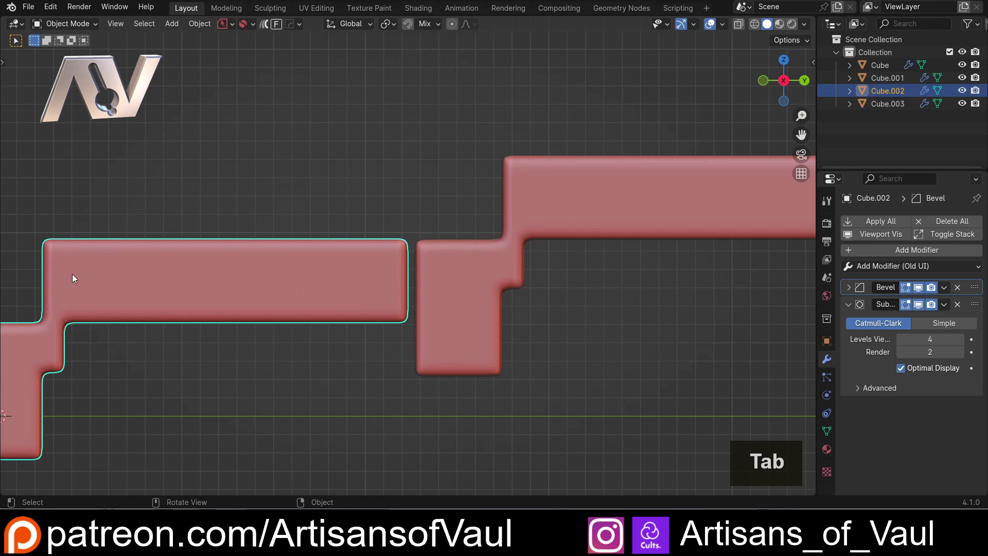
scroll(up, 3)
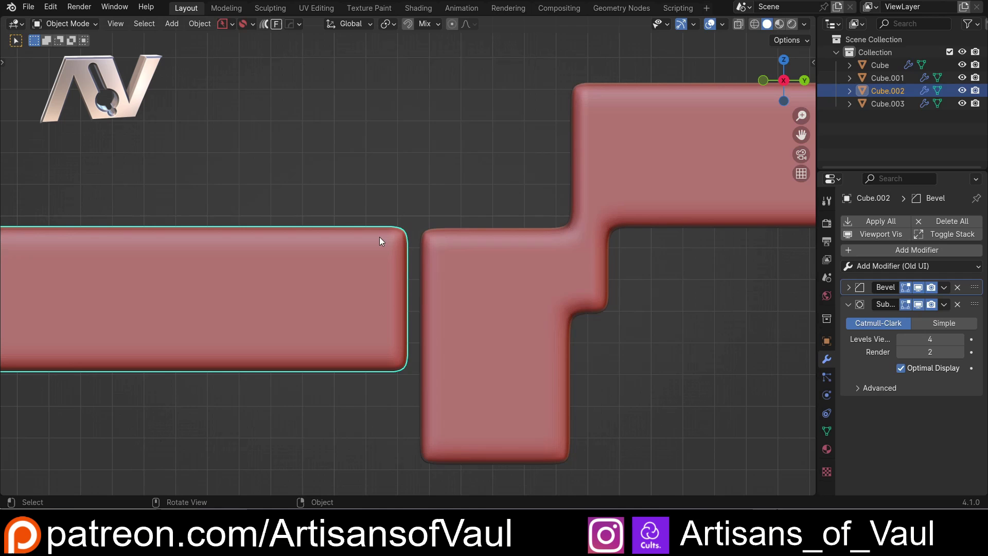
scroll(down, 3)
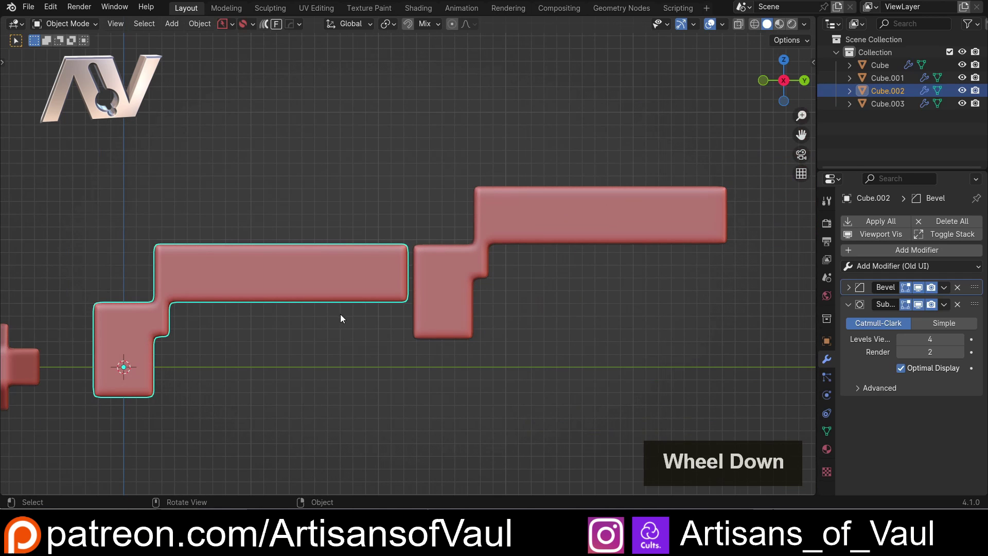
Extrude faces to raise the vertical straps and push the front latch handle outward.
middle_click(164, 325)
middle_click(305, 305)
middle_click(335, 298)
scroll(up, 3)
middle_click(373, 296)
middle_click(465, 289)
scroll(up, 3)
scroll(down, 3)
middle_click(342, 246)
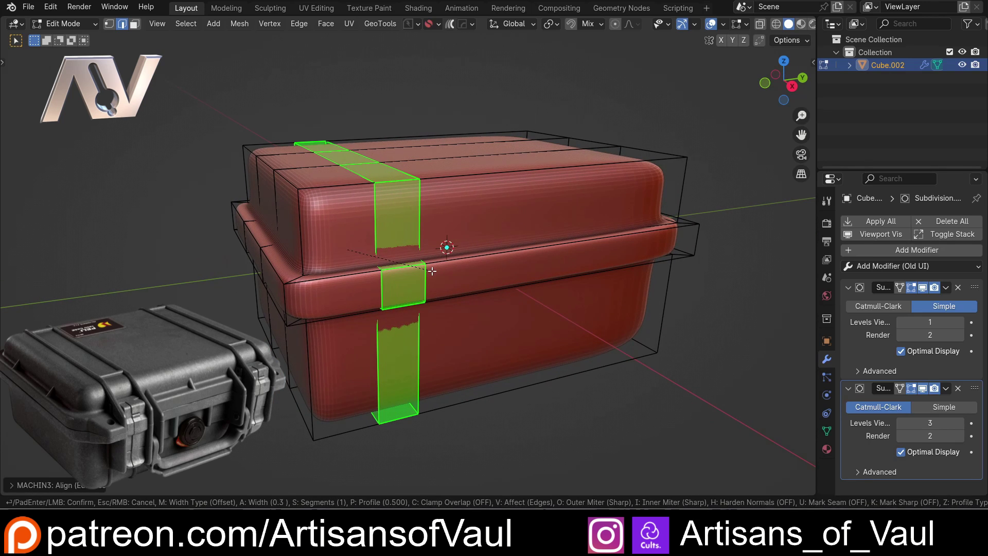
key(h)
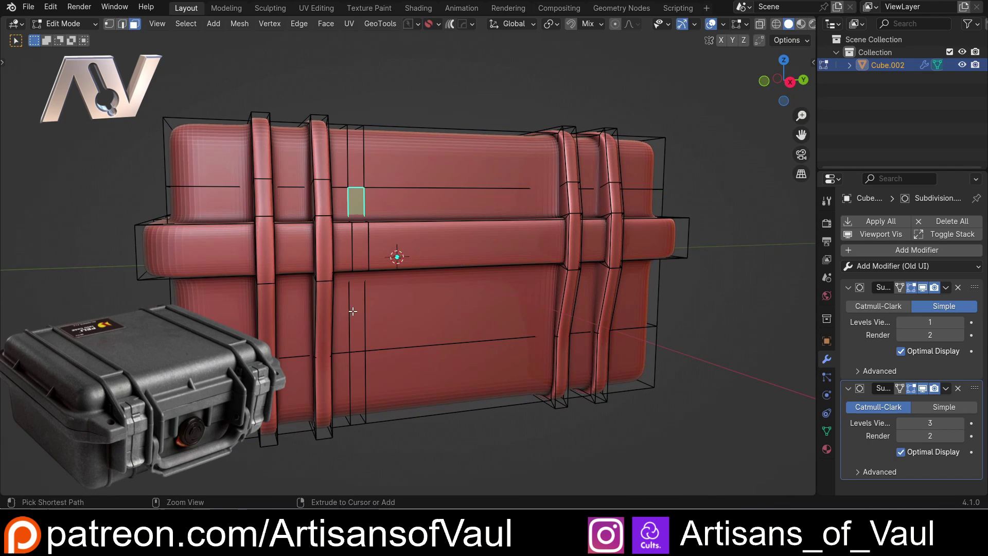
key(h)
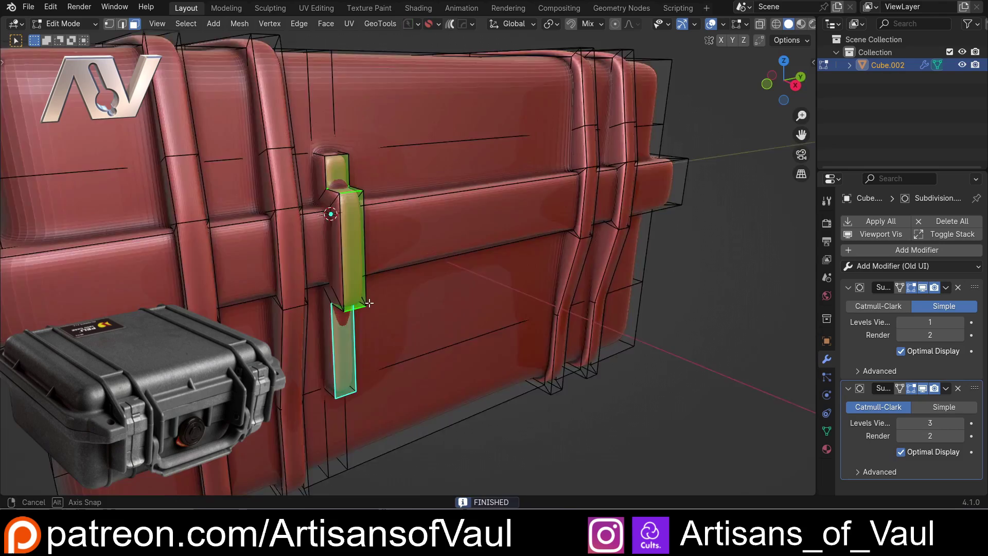